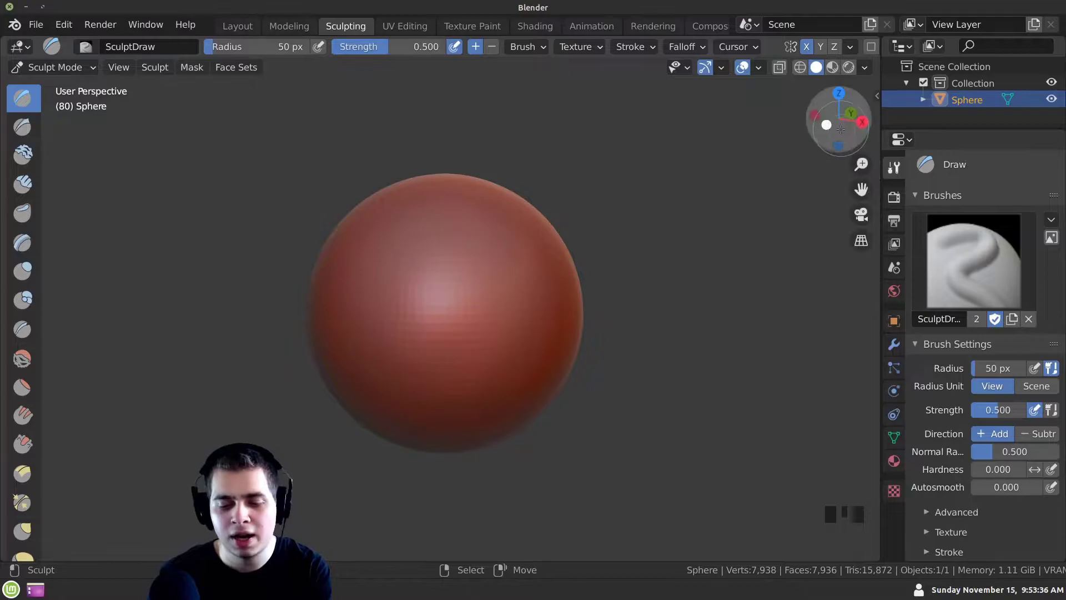
# Make the Clay brush active on the sphere and enlarge its radius to about 123 px
pyautogui.moveTo(847, 123); pyautogui.dragTo(453, 314)
pyautogui.moveTo(453, 314); pyautogui.dragTo(1039, 373)
pyautogui.moveTo(1038, 373); pyautogui.dragTo(444, 196)
pyautogui.press('f')
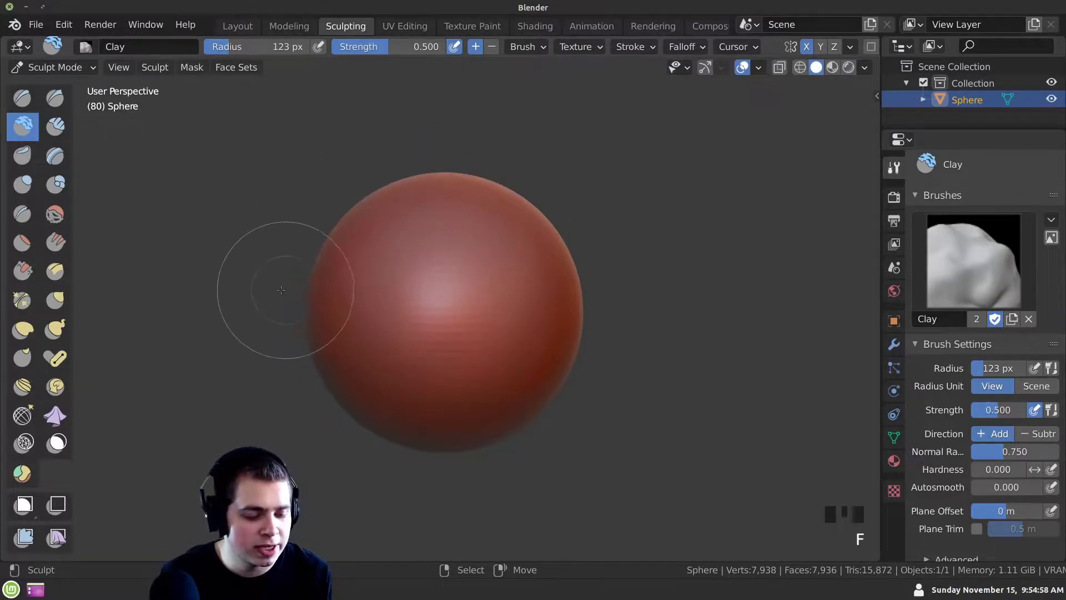
# Switch to the Grab brush with an enlarged radius and view the sphere from the front
pyautogui.moveTo(354, 306); pyautogui.dragTo(384, 261)
pyautogui.press('g')
pyautogui.press('f')
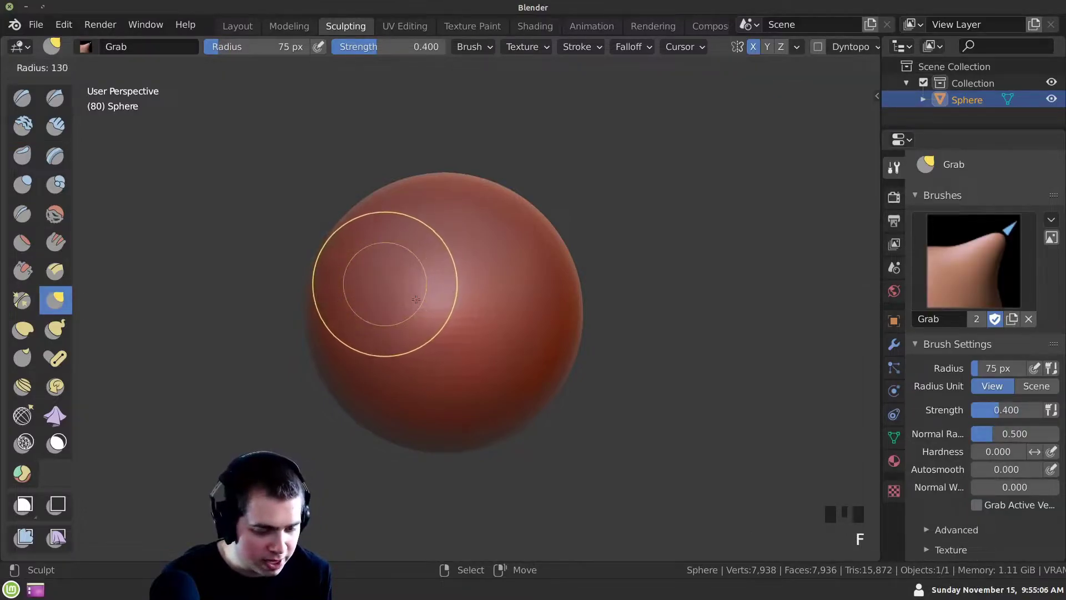
pyautogui.moveTo(385, 281); pyautogui.dragTo(380, 269)
pyautogui.press('KP_1')
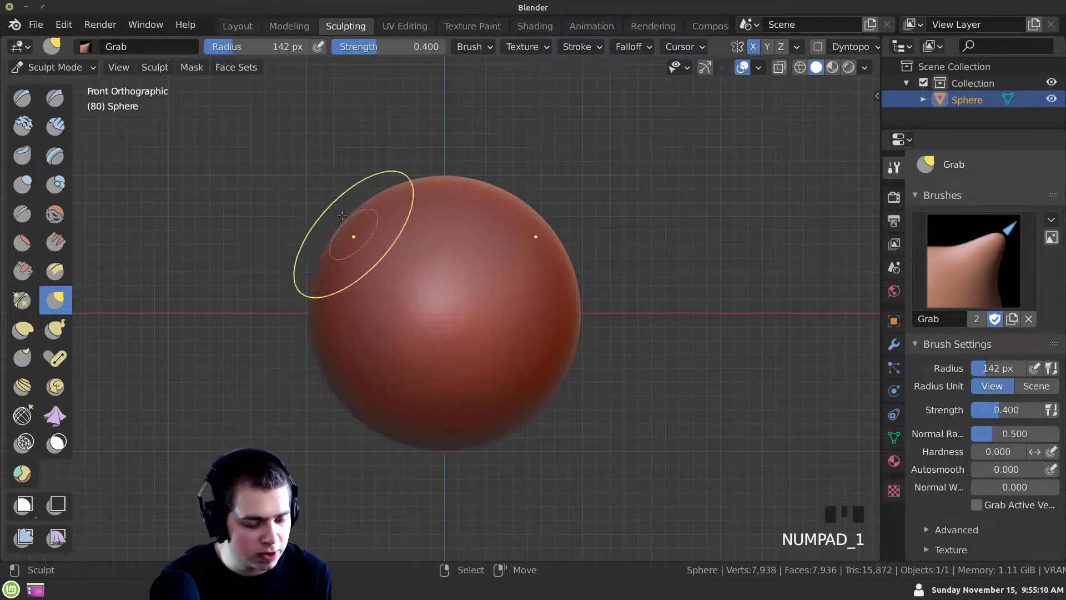
# Pull the sphere's upper side outward and narrow its sides toward a head outline
pyautogui.moveTo(332, 257); pyautogui.dragTo(356, 306)
pyautogui.moveTo(356, 305); pyautogui.dragTo(408, 360)
pyautogui.middleClick(409, 360)
pyautogui.click(383, 337)
pyautogui.moveTo(434, 352); pyautogui.dragTo(405, 297)
pyautogui.click(405, 297)
pyautogui.middleClick(364, 304)
pyautogui.click(399, 326)
pyautogui.middleClick(390, 289)
pyautogui.click(388, 294)
pyautogui.middleClick(397, 321)
pyautogui.click(409, 292)
# Stretch the form into an egg shape, pulling the jaw down and pushing in the sides
pyautogui.moveTo(423, 315); pyautogui.dragTo(411, 324)
pyautogui.moveTo(411, 325); pyautogui.dragTo(411, 332)
pyautogui.moveTo(411, 333); pyautogui.dragTo(486, 314)
pyautogui.click(486, 313)
pyautogui.moveTo(541, 354); pyautogui.dragTo(494, 328)
pyautogui.click(494, 328)
pyautogui.middleClick(479, 332)
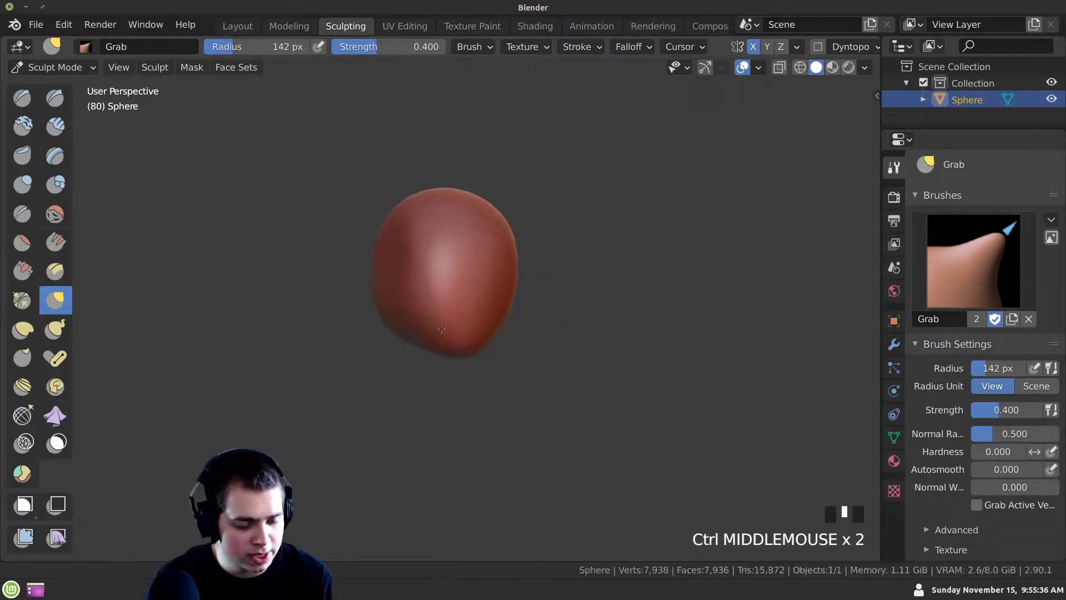
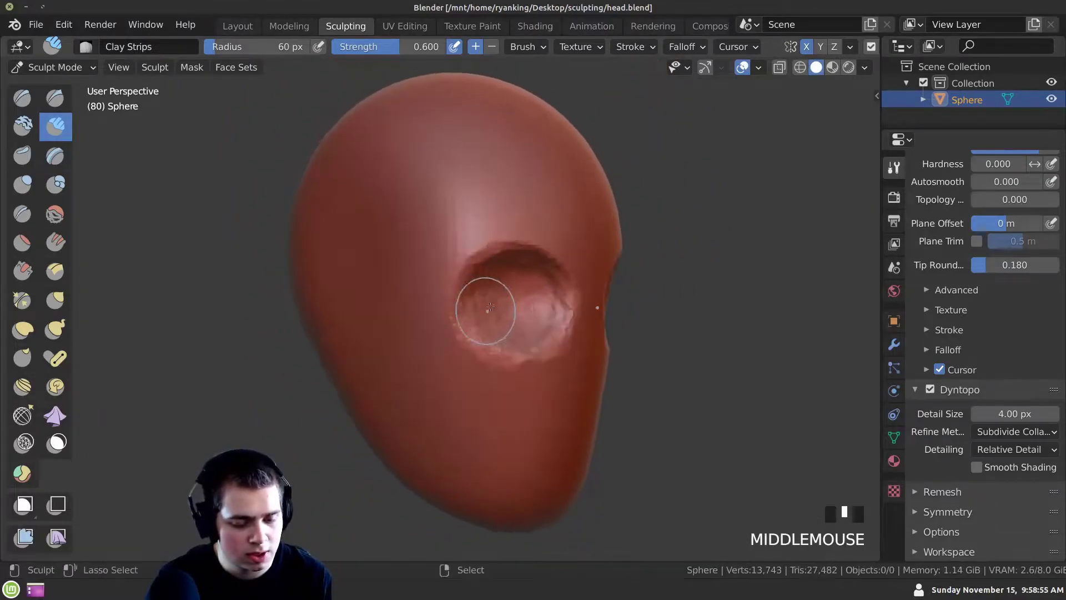
pyautogui.click(510, 282)
pyautogui.middleClick(531, 294)
pyautogui.click(490, 255)
pyautogui.moveTo(477, 289); pyautogui.dragTo(445, 180)
pyautogui.moveTo(444, 180); pyautogui.dragTo(441, 282)
pyautogui.middleClick(441, 283)
pyautogui.click(453, 255)
pyautogui.moveTo(409, 253); pyautogui.dragTo(411, 222)
pyautogui.moveTo(410, 222); pyautogui.dragTo(469, 282)
pyautogui.middleClick(469, 282)
pyautogui.click(495, 271)
pyautogui.middleClick(486, 316)
pyautogui.click(519, 299)
pyautogui.moveTo(456, 285); pyautogui.dragTo(523, 247)
pyautogui.moveTo(524, 246); pyautogui.dragTo(412, 245)
pyautogui.middleClick(412, 245)
pyautogui.click(437, 193)
pyautogui.middleClick(371, 213)
pyautogui.moveTo(480, 224); pyautogui.dragTo(408, 258)
pyautogui.moveTo(408, 258); pyautogui.dragTo(518, 244)
pyautogui.moveTo(519, 245); pyautogui.dragTo(407, 259)
pyautogui.middleClick(408, 259)
pyautogui.click(433, 283)
pyautogui.moveTo(450, 359); pyautogui.dragTo(549, 320)
pyautogui.moveTo(550, 320); pyautogui.dragTo(498, 335)
pyautogui.middleClick(499, 335)
pyautogui.moveTo(519, 323); pyautogui.dragTo(504, 319)
pyautogui.middleClick(504, 318)
# Deepen the crease beneath the eye socket with a Clay Strips stroke
pyautogui.click(524, 332)
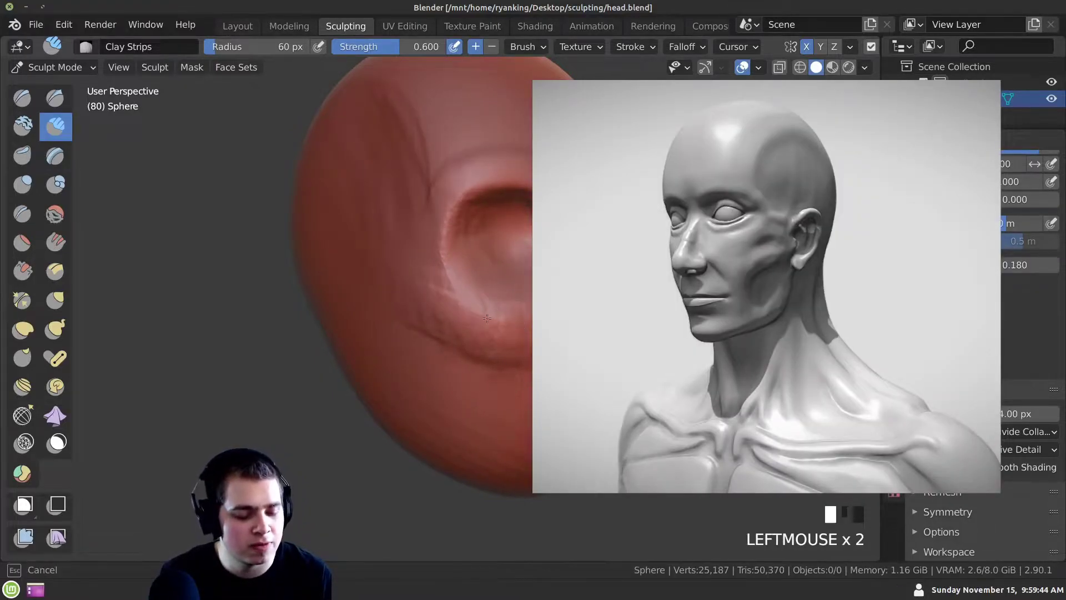
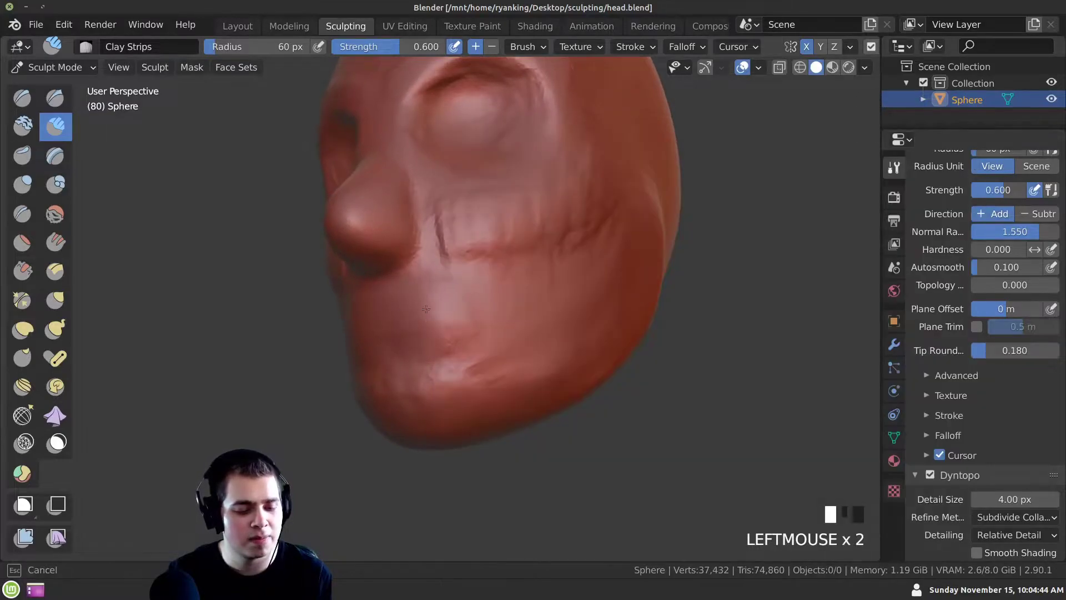
# Build up clay around the nose tip to start the nostrils and resize the brush
pyautogui.middleClick(386, 320)
pyautogui.click(390, 312)
pyautogui.middleClick(396, 316)
pyautogui.click(429, 328)
pyautogui.middleClick(414, 317)
pyautogui.moveTo(491, 284); pyautogui.dragTo(449, 326)
pyautogui.middleClick(449, 326)
pyautogui.click(485, 268)
pyautogui.moveTo(395, 230); pyautogui.dragTo(410, 227)
pyautogui.press('f')
# Shape curved nostril wings on both sides of the nose and fill out the lips below
pyautogui.middleClick(390, 260)
pyautogui.click(445, 258)
pyautogui.middleClick(439, 258)
pyautogui.moveTo(444, 255); pyautogui.dragTo(408, 273)
pyautogui.middleClick(408, 272)
pyautogui.moveTo(400, 255); pyautogui.dragTo(435, 258)
pyautogui.middleClick(435, 257)
pyautogui.click(450, 261)
pyautogui.middleClick(450, 269)
pyautogui.click(461, 239)
pyautogui.middleClick(420, 261)
pyautogui.moveTo(459, 269); pyautogui.dragTo(451, 265)
pyautogui.middleClick(451, 265)
pyautogui.click(438, 247)
pyautogui.middleClick(476, 281)
pyautogui.click(490, 257)
pyautogui.middleClick(417, 290)
pyautogui.click(410, 278)
pyautogui.middleClick(392, 284)
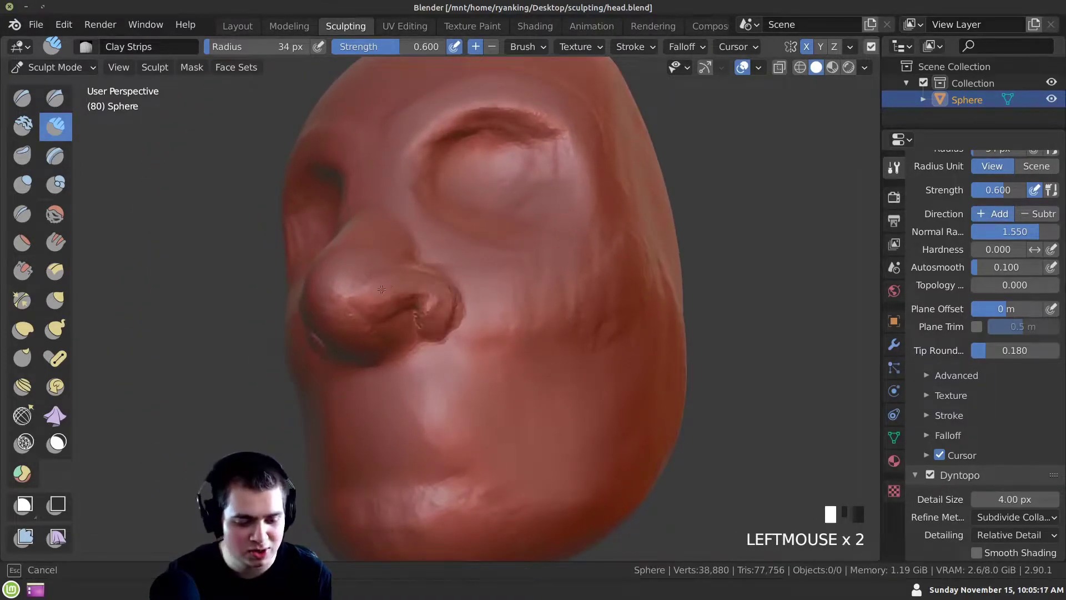
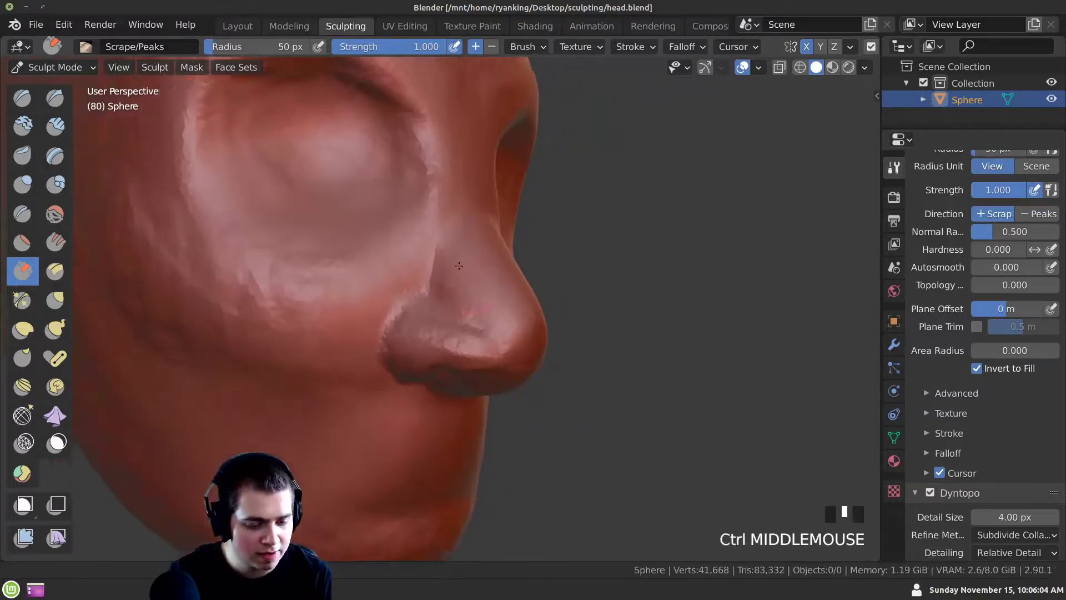
# Work over the side of the nose and nostril area with strokes from several angles
pyautogui.moveTo(453, 244); pyautogui.dragTo(423, 270)
pyautogui.moveTo(422, 270); pyautogui.dragTo(419, 212)
pyautogui.click(419, 211)
pyautogui.moveTo(408, 300); pyautogui.dragTo(407, 242)
pyautogui.click(408, 242)
pyautogui.middleClick(403, 259)
pyautogui.click(405, 222)
pyautogui.middleClick(414, 284)
pyautogui.moveTo(463, 254); pyautogui.dragTo(339, 305)
pyautogui.middleClick(338, 305)
pyautogui.click(329, 289)
pyautogui.middleClick(408, 291)
pyautogui.click(402, 306)
pyautogui.middleClick(436, 308)
pyautogui.click(455, 309)
# Flatten the side of the nose with the Scrape brush
pyautogui.moveTo(493, 367); pyautogui.dragTo(71, 129)
pyautogui.click(72, 130)
pyautogui.moveTo(383, 296); pyautogui.dragTo(435, 285)
pyautogui.moveTo(436, 285); pyautogui.dragTo(428, 277)
pyautogui.middleClick(428, 277)
pyautogui.moveTo(437, 269); pyautogui.dragTo(411, 289)
pyautogui.middleClick(411, 290)
pyautogui.moveTo(438, 268); pyautogui.dragTo(419, 252)
pyautogui.middleClick(418, 252)
pyautogui.moveTo(450, 309); pyautogui.dragTo(446, 248)
pyautogui.moveTo(446, 247); pyautogui.dragTo(421, 285)
# Pull the nostril wing further outward into a rounder shape with a large Grab brush
pyautogui.press('g')
pyautogui.press('f')
pyautogui.middleClick(425, 284)
pyautogui.moveTo(419, 281); pyautogui.dragTo(448, 341)
pyautogui.middleClick(447, 341)
pyautogui.click(456, 344)
pyautogui.moveTo(484, 313); pyautogui.dragTo(29, 217)
pyautogui.click(29, 216)
pyautogui.moveTo(412, 308); pyautogui.dragTo(424, 301)
# Resize the Crease brush and cut a groove along the nostril edge
pyautogui.press('f')
pyautogui.moveTo(440, 284); pyautogui.dragTo(398, 349)
pyautogui.middleClick(397, 350)
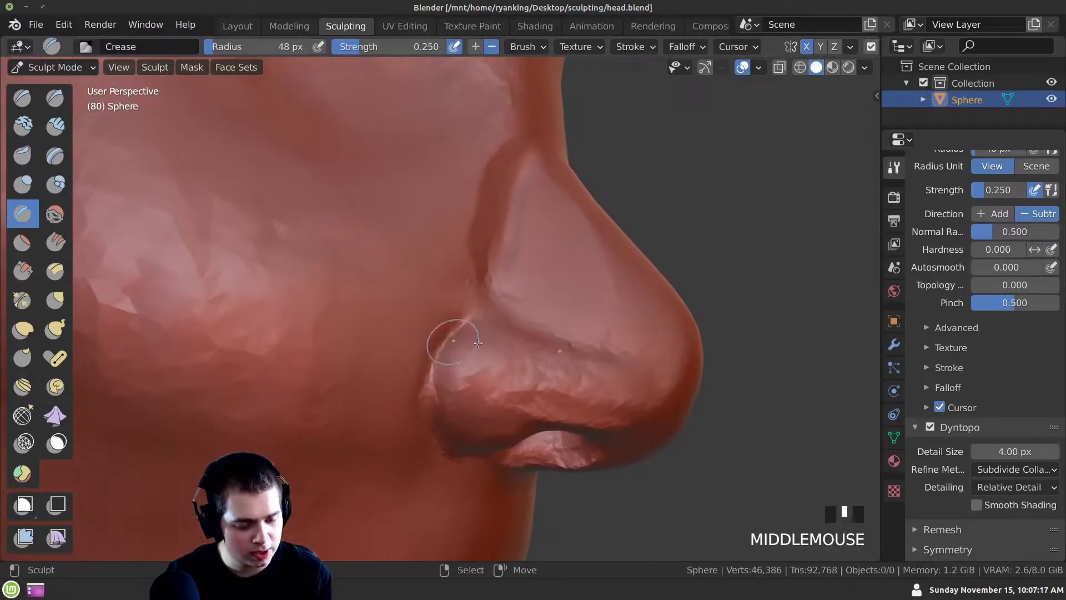
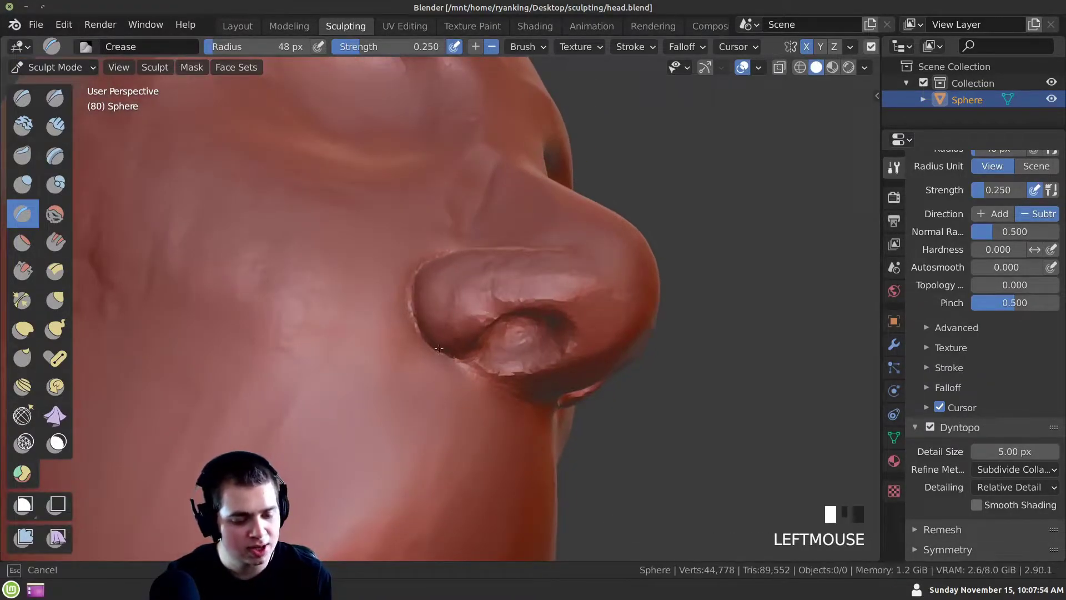
pyautogui.middleClick(411, 288)
pyautogui.click(414, 339)
pyautogui.moveTo(456, 293); pyautogui.dragTo(469, 226)
pyautogui.moveTo(469, 226); pyautogui.dragTo(467, 240)
pyautogui.middleClick(467, 240)
pyautogui.moveTo(470, 214); pyautogui.dragTo(433, 308)
pyautogui.moveTo(433, 308); pyautogui.dragTo(465, 292)
pyautogui.click(464, 292)
# Deepen the nostril hollow with more crease strokes, checking from several angles
pyautogui.middleClick(455, 310)
pyautogui.click(485, 305)
pyautogui.moveTo(401, 304); pyautogui.dragTo(437, 244)
pyautogui.moveTo(436, 244); pyautogui.dragTo(432, 270)
pyautogui.middleClick(431, 270)
pyautogui.click(424, 277)
pyautogui.middleClick(425, 250)
pyautogui.click(439, 250)
# Switch to Clay Strips and start the nasolabial fold at the nose wing
pyautogui.moveTo(370, 374); pyautogui.dragTo(76, 136)
pyautogui.moveTo(76, 136); pyautogui.dragTo(378, 340)
pyautogui.middleClick(377, 340)
pyautogui.click(376, 284)
pyautogui.middleClick(363, 361)
pyautogui.click(390, 295)
pyautogui.middleClick(380, 309)
pyautogui.moveTo(401, 256); pyautogui.dragTo(376, 287)
pyautogui.middleClick(376, 288)
pyautogui.click(375, 240)
pyautogui.middleClick(362, 288)
pyautogui.click(422, 225)
# Extend the cheek fold downward past the mouth corner
pyautogui.moveTo(359, 259); pyautogui.dragTo(374, 310)
pyautogui.click(374, 310)
pyautogui.middleClick(351, 393)
pyautogui.click(333, 325)
pyautogui.moveTo(346, 377); pyautogui.dragTo(467, 373)
pyautogui.click(467, 374)
pyautogui.middleClick(442, 355)
pyautogui.moveTo(453, 346); pyautogui.dragTo(430, 371)
pyautogui.middleClick(430, 371)
pyautogui.moveTo(467, 362); pyautogui.dragTo(457, 383)
# Reinforce the lower end of the cheek fold beside the lips
pyautogui.middleClick(457, 383)
pyautogui.moveTo(459, 368); pyautogui.dragTo(443, 402)
pyautogui.middleClick(443, 402)
pyautogui.click(428, 381)
pyautogui.middleClick(453, 410)
pyautogui.click(467, 387)
pyautogui.middleClick(457, 377)
pyautogui.click(472, 367)
pyautogui.middleClick(417, 361)
# Add clay strips to the cheek beside the nose wing
pyautogui.click(434, 341)
pyautogui.moveTo(468, 381); pyautogui.dragTo(445, 320)
pyautogui.moveTo(445, 319); pyautogui.dragTo(445, 344)
pyautogui.middleClick(445, 343)
pyautogui.moveTo(443, 302); pyautogui.dragTo(431, 331)
pyautogui.middleClick(431, 332)
pyautogui.moveTo(444, 305); pyautogui.dragTo(450, 327)
pyautogui.middleClick(449, 326)
pyautogui.click(457, 355)
pyautogui.moveTo(503, 403); pyautogui.dragTo(472, 338)
pyautogui.moveTo(472, 338); pyautogui.dragTo(468, 335)
pyautogui.middleClick(468, 335)
# Build up the cheek volume with repeated short clay dabs
pyautogui.click(445, 326)
pyautogui.middleClick(454, 346)
pyautogui.click(456, 321)
pyautogui.middleClick(449, 324)
pyautogui.click(441, 296)
pyautogui.middleClick(439, 346)
pyautogui.click(438, 344)
pyautogui.middleClick(480, 369)
pyautogui.click(435, 263)
pyautogui.middleClick(449, 314)
pyautogui.click(440, 287)
# Fill out the upper-lip area between nose and mouth with clay
pyautogui.moveTo(490, 312); pyautogui.dragTo(430, 322)
pyautogui.click(430, 322)
pyautogui.middleClick(445, 354)
pyautogui.click(446, 315)
pyautogui.middleClick(465, 349)
pyautogui.click(483, 305)
pyautogui.middleClick(455, 320)
pyautogui.click(497, 315)
pyautogui.middleClick(444, 356)
pyautogui.click(447, 342)
pyautogui.middleClick(433, 364)
pyautogui.click(457, 359)
# Blend the added clay into the mouth region and review the side profile
pyautogui.middleClick(444, 362)
pyautogui.click(449, 328)
pyautogui.moveTo(447, 357); pyautogui.dragTo(428, 304)
pyautogui.moveTo(429, 304); pyautogui.dragTo(426, 309)
pyautogui.middleClick(426, 309)
pyautogui.click(447, 326)
pyautogui.middleClick(436, 281)
pyautogui.click(447, 316)
pyautogui.middleClick(422, 348)
pyautogui.click(453, 339)
pyautogui.moveTo(425, 329); pyautogui.dragTo(436, 174)
pyautogui.click(437, 174)
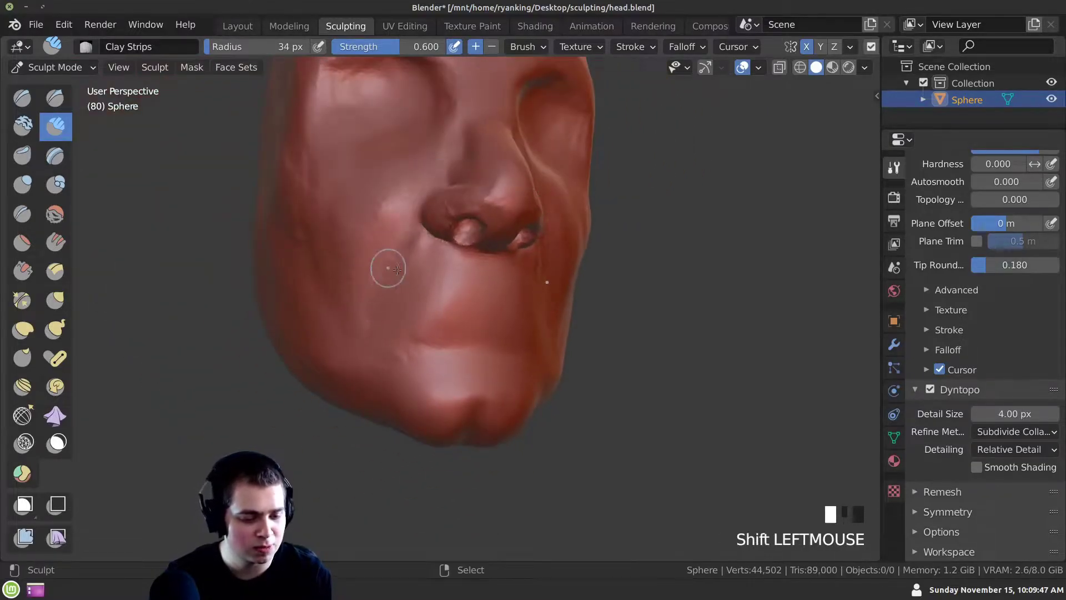
pyautogui.middleClick(554, 396)
# Undo the last stroke and rework the lip area with fresh strokes
pyautogui.press('ctrl+z')
pyautogui.moveTo(424, 286); pyautogui.dragTo(478, 346)
pyautogui.click(477, 346)
pyautogui.middleClick(469, 350)
pyautogui.click(502, 345)
pyautogui.middleClick(460, 387)
pyautogui.click(494, 369)
pyautogui.moveTo(502, 359); pyautogui.dragTo(406, 284)
# With the Grab brush (G), pull the lips forward into the profile
pyautogui.press('g')
pyautogui.middleClick(412, 291)
pyautogui.moveTo(392, 296); pyautogui.dragTo(383, 303)
pyautogui.middleClick(382, 303)
pyautogui.click(376, 306)
pyautogui.moveTo(391, 309); pyautogui.dragTo(484, 372)
pyautogui.click(484, 373)
pyautogui.middleClick(435, 367)
pyautogui.click(412, 335)
pyautogui.middleClick(467, 367)
pyautogui.click(467, 356)
# Drag the chin outward so it juts beneath the mouth
pyautogui.moveTo(423, 327); pyautogui.dragTo(369, 290)
pyautogui.click(369, 290)
pyautogui.middleClick(363, 313)
pyautogui.click(360, 314)
pyautogui.middleClick(349, 323)
pyautogui.click(361, 320)
pyautogui.middleClick(340, 319)
pyautogui.click(327, 272)
pyautogui.middleClick(309, 293)
pyautogui.click(368, 267)
# Refine the mouth-and-chin silhouette with final grab adjustments
pyautogui.moveTo(330, 255); pyautogui.dragTo(399, 256)
pyautogui.click(400, 256)
pyautogui.moveTo(407, 280); pyautogui.dragTo(496, 347)
pyautogui.click(496, 347)
pyautogui.moveTo(490, 367); pyautogui.dragTo(530, 342)
pyautogui.click(530, 342)
pyautogui.middleClick(535, 341)
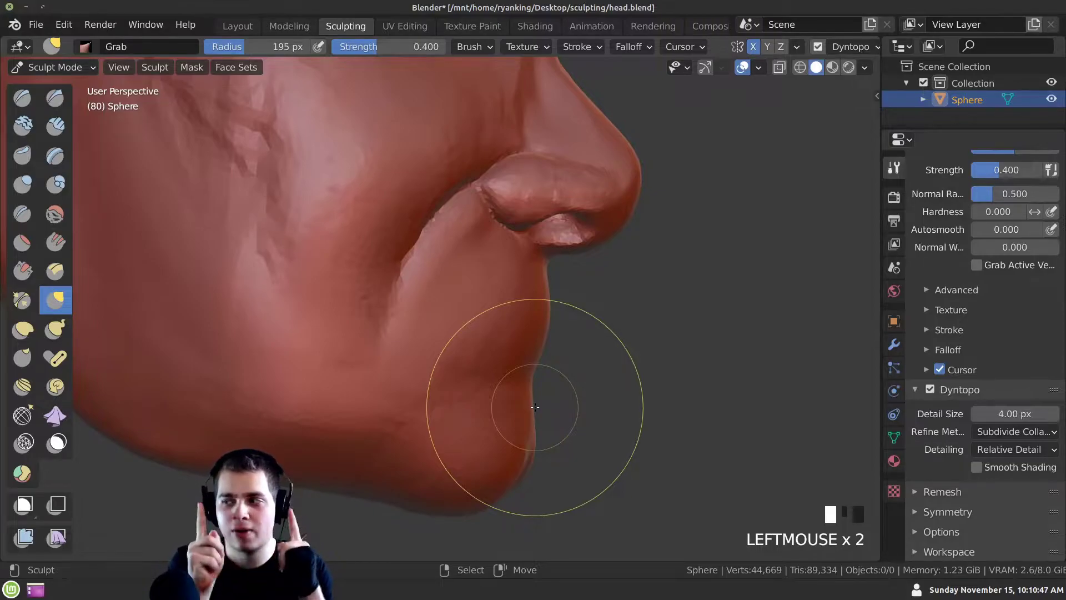
pyautogui.middleClick(517, 320)
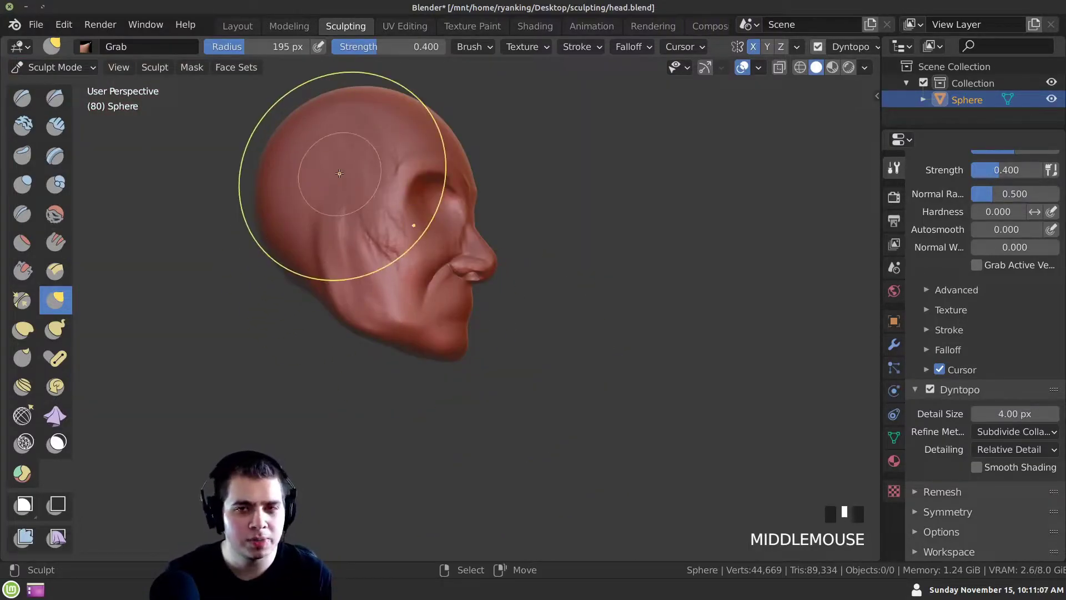
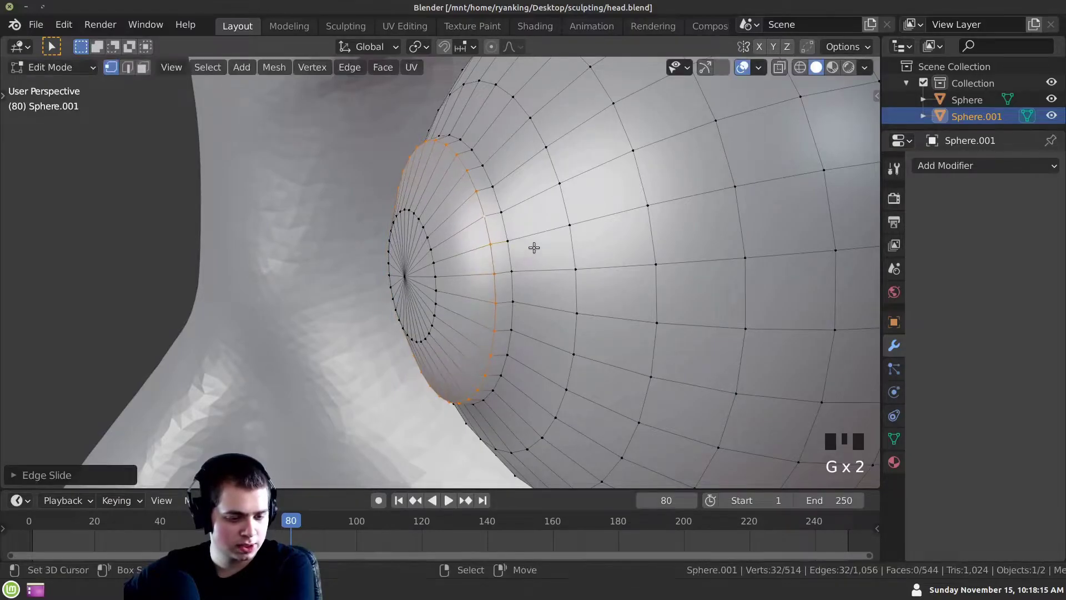
# Zoom and orbit the viewport to inspect the mirrored eyeballs filling both sockets
pyautogui.scroll(-3)
pyautogui.middleClick(552, 239)
pyautogui.scroll(-3)
pyautogui.scroll(-3)
pyautogui.scroll(-3)
pyautogui.scroll(-3)
pyautogui.scroll(-3)
pyautogui.scroll(-3)
pyautogui.scroll(-3)
pyautogui.scroll(-3)
pyautogui.scroll(-3)
pyautogui.scroll(-3)
pyautogui.scroll(-3)
pyautogui.scroll(-3)
# Zoom in from the side to check the eyeball pair sits inside the socket
pyautogui.scroll(-3)
pyautogui.scroll(-3)
pyautogui.scroll(-3)
pyautogui.scroll(-3)
pyautogui.scroll(-3)
pyautogui.scroll(-3)
pyautogui.scroll(-3)
pyautogui.scroll(-3)
pyautogui.scroll(-3)
pyautogui.scroll(-3)
pyautogui.scroll(-3)
pyautogui.scroll(-3)
pyautogui.scroll(-3)
pyautogui.scroll(-3)
pyautogui.scroll(-3)
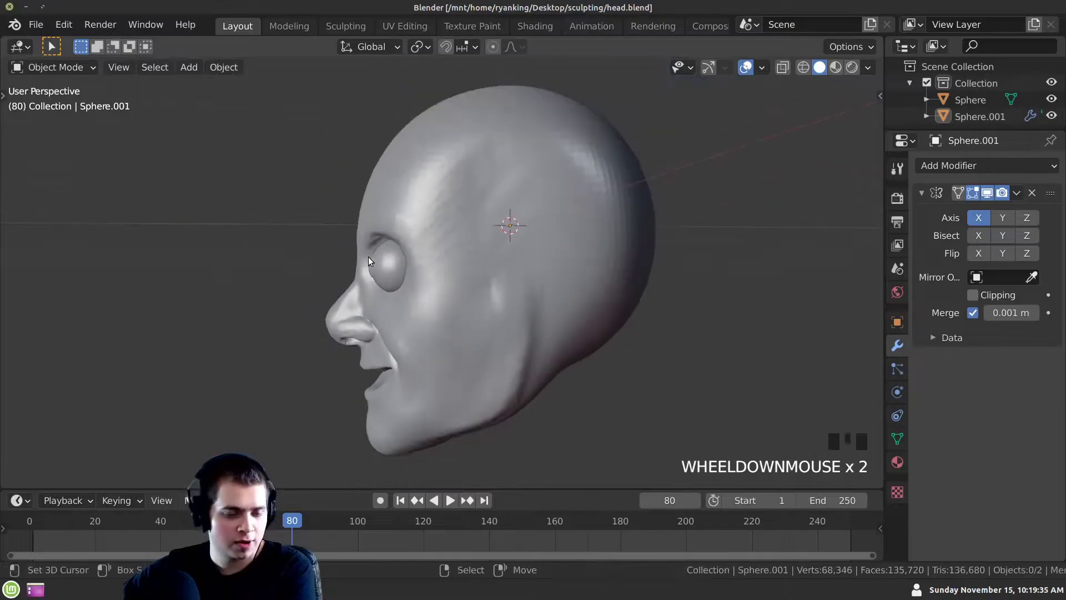
# Select the head sphere and enter the Sculpting workspace, framing the eye region
pyautogui.click(350, 32)
pyautogui.middleClick(570, 340)
pyautogui.scroll(3)
pyautogui.middleClick(549, 357)
pyautogui.moveTo(526, 245); pyautogui.dragTo(488, 273)
pyautogui.press('g')
pyautogui.moveTo(492, 305); pyautogui.dragTo(233, 30)
pyautogui.moveTo(233, 29); pyautogui.dragTo(354, 35)
# Build up the brow above one eye with Clay Strips strokes
pyautogui.moveTo(434, 283); pyautogui.dragTo(474, 356)
pyautogui.click(473, 356)
pyautogui.middleClick(460, 348)
pyautogui.click(403, 346)
pyautogui.middleClick(412, 353)
pyautogui.click(423, 360)
pyautogui.middleClick(420, 314)
pyautogui.click(470, 304)
pyautogui.middleClick(488, 297)
pyautogui.click(507, 308)
# Thicken the socket rim and cheek flesh beneath that eye with more Clay Strips
pyautogui.middleClick(507, 281)
pyautogui.click(516, 277)
pyautogui.moveTo(503, 283); pyautogui.dragTo(473, 261)
pyautogui.click(473, 261)
pyautogui.middleClick(409, 227)
pyautogui.moveTo(460, 263); pyautogui.dragTo(329, 235)
pyautogui.middleClick(329, 235)
pyautogui.moveTo(324, 265); pyautogui.dragTo(354, 250)
pyautogui.moveTo(353, 250); pyautogui.dragTo(393, 276)
pyautogui.click(393, 276)
# Add Clay Strips along the other eye's brow and socket edge
pyautogui.middleClick(382, 270)
pyautogui.click(358, 265)
pyautogui.middleClick(427, 256)
pyautogui.click(447, 247)
pyautogui.middleClick(429, 248)
pyautogui.click(458, 249)
pyautogui.moveTo(399, 239); pyautogui.dragTo(399, 252)
pyautogui.click(399, 252)
# Resize the brush with F and blend the built-up flesh around both eyeballs
pyautogui.moveTo(341, 273); pyautogui.dragTo(74, 135)
pyautogui.click(74, 135)
pyautogui.moveTo(395, 334); pyautogui.dragTo(360, 306)
pyautogui.press('f')
pyautogui.moveTo(356, 314); pyautogui.dragTo(282, 306)
pyautogui.moveTo(283, 306); pyautogui.dragTo(321, 291)
pyautogui.click(321, 291)
pyautogui.middleClick(269, 321)
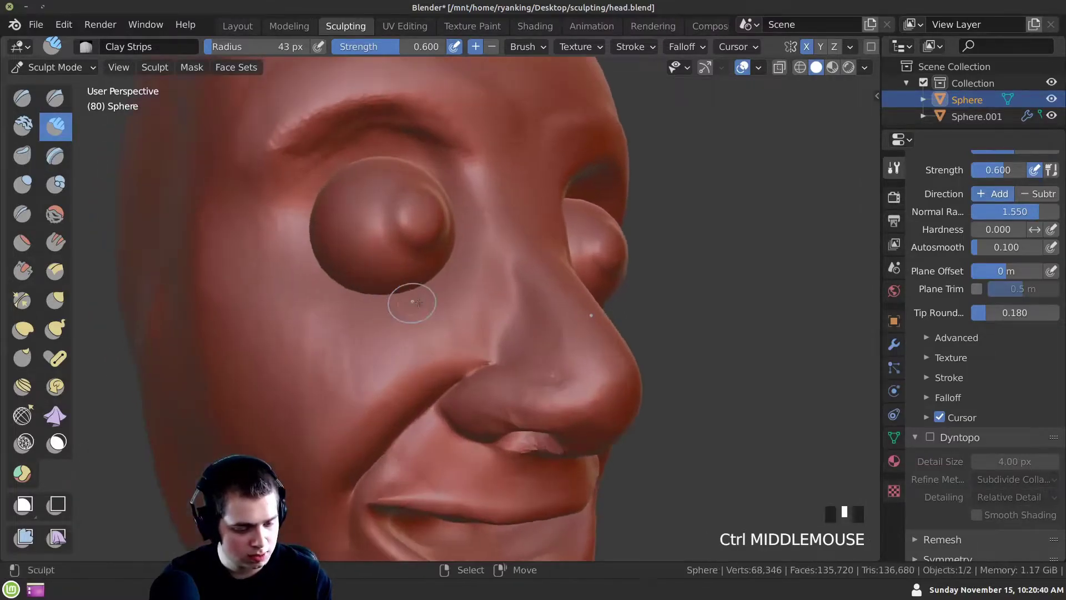
pyautogui.click(429, 321)
pyautogui.moveTo(395, 349); pyautogui.dragTo(446, 292)
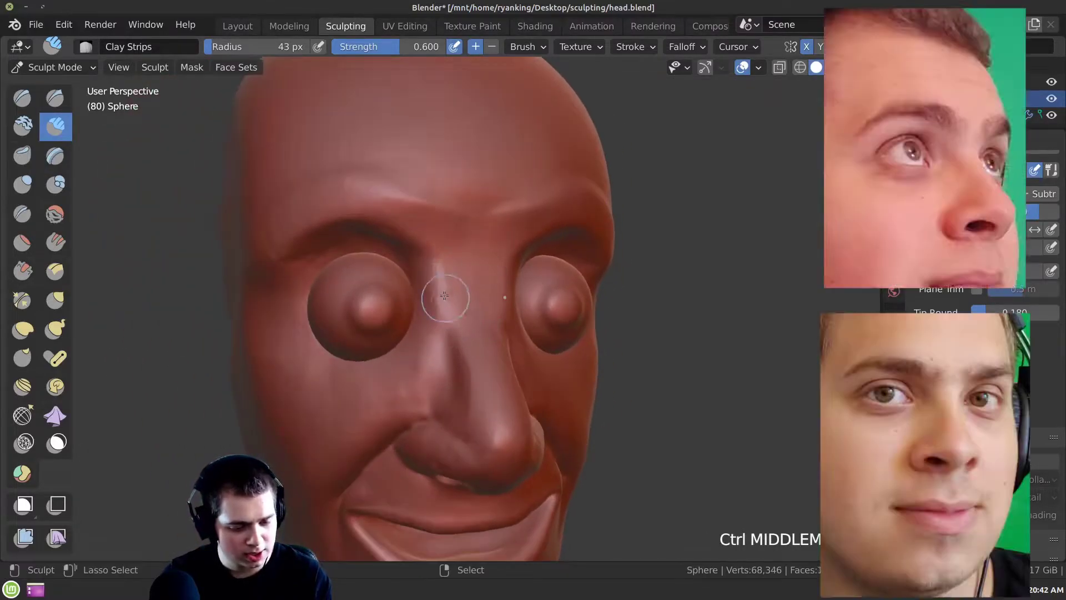
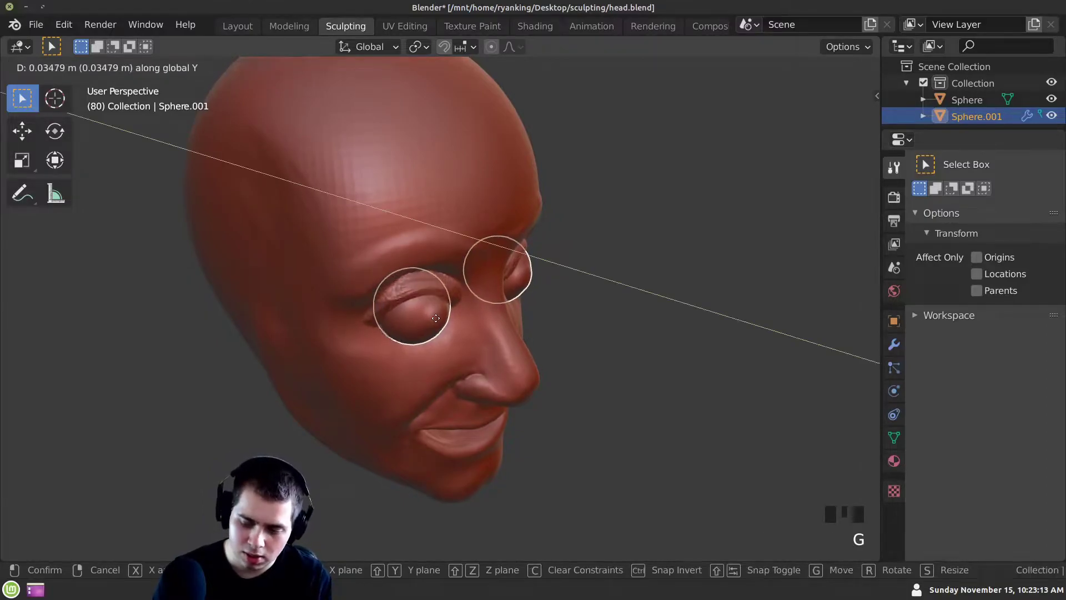
# Return to Sculpt Mode with a large Grab brush and pull the lower lid under one eye
pyautogui.moveTo(399, 295); pyautogui.dragTo(376, 272)
pyautogui.moveTo(376, 272); pyautogui.dragTo(167, 146)
pyautogui.click(167, 146)
pyautogui.moveTo(395, 279); pyautogui.dragTo(443, 344)
pyautogui.click(443, 345)
pyautogui.middleClick(410, 358)
pyautogui.click(455, 350)
# Pull the lower eyelid rim beneath the other eyeball and re-arm the Grab brush
pyautogui.middleClick(418, 344)
pyautogui.moveTo(447, 350); pyautogui.dragTo(345, 321)
pyautogui.middleClick(345, 321)
pyautogui.moveTo(435, 347); pyautogui.dragTo(408, 327)
pyautogui.middleClick(408, 327)
pyautogui.click(436, 347)
pyautogui.moveTo(396, 370); pyautogui.dragTo(467, 312)
pyautogui.press('g')
pyautogui.press('g')
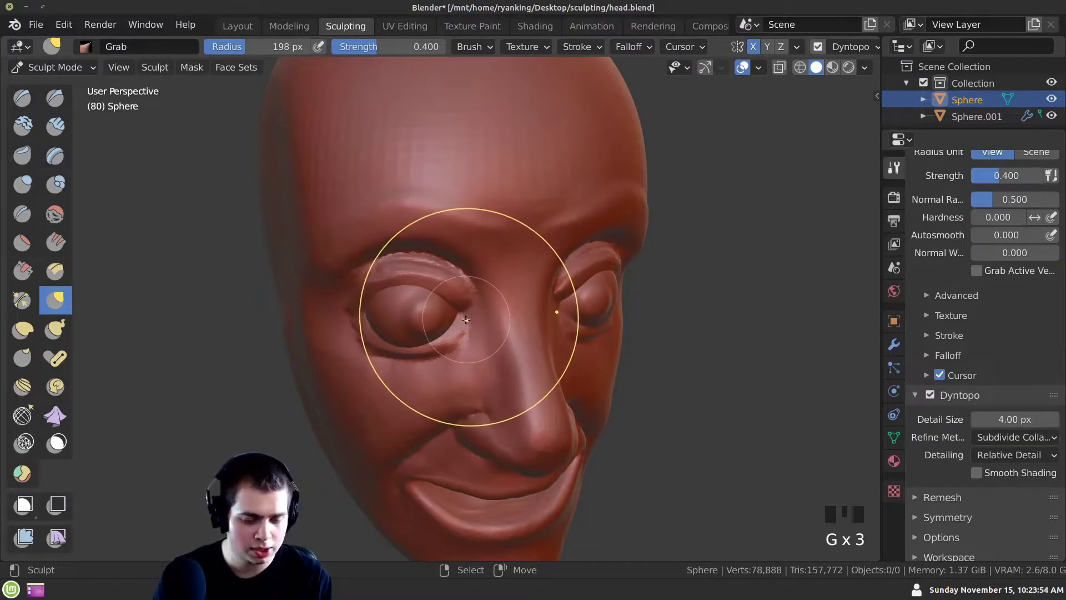
# Shrink the Grab radius and tug the lower lid closer against the left eyeball
pyautogui.press('f')
pyautogui.middleClick(440, 362)
pyautogui.moveTo(460, 312); pyautogui.dragTo(357, 320)
pyautogui.moveTo(357, 320); pyautogui.dragTo(390, 336)
pyautogui.click(390, 336)
pyautogui.moveTo(437, 335); pyautogui.dragTo(423, 308)
pyautogui.click(422, 308)
pyautogui.middleClick(422, 315)
pyautogui.click(435, 310)
pyautogui.middleClick(430, 294)
pyautogui.click(474, 280)
# Pull the upper eyelid down over the eye to make it more pronounced
pyautogui.moveTo(397, 278); pyautogui.dragTo(461, 331)
pyautogui.click(461, 331)
pyautogui.middleClick(439, 311)
pyautogui.click(405, 307)
pyautogui.middleClick(459, 349)
pyautogui.click(468, 337)
pyautogui.middleClick(417, 321)
pyautogui.click(434, 309)
pyautogui.moveTo(361, 317); pyautogui.dragTo(448, 255)
pyautogui.click(448, 255)
pyautogui.middleClick(444, 251)
pyautogui.click(470, 259)
# Refine the lid corners and socket edge around the left eye with small Grab pulls
pyautogui.moveTo(410, 275); pyautogui.dragTo(430, 297)
pyautogui.click(430, 298)
pyautogui.middleClick(424, 284)
pyautogui.click(447, 292)
pyautogui.moveTo(442, 327); pyautogui.dragTo(463, 262)
pyautogui.click(464, 263)
pyautogui.middleClick(404, 257)
pyautogui.moveTo(417, 261); pyautogui.dragTo(393, 330)
pyautogui.moveTo(392, 330); pyautogui.dragTo(436, 318)
pyautogui.click(436, 319)
pyautogui.middleClick(412, 307)
pyautogui.click(420, 307)
pyautogui.middleClick(361, 306)
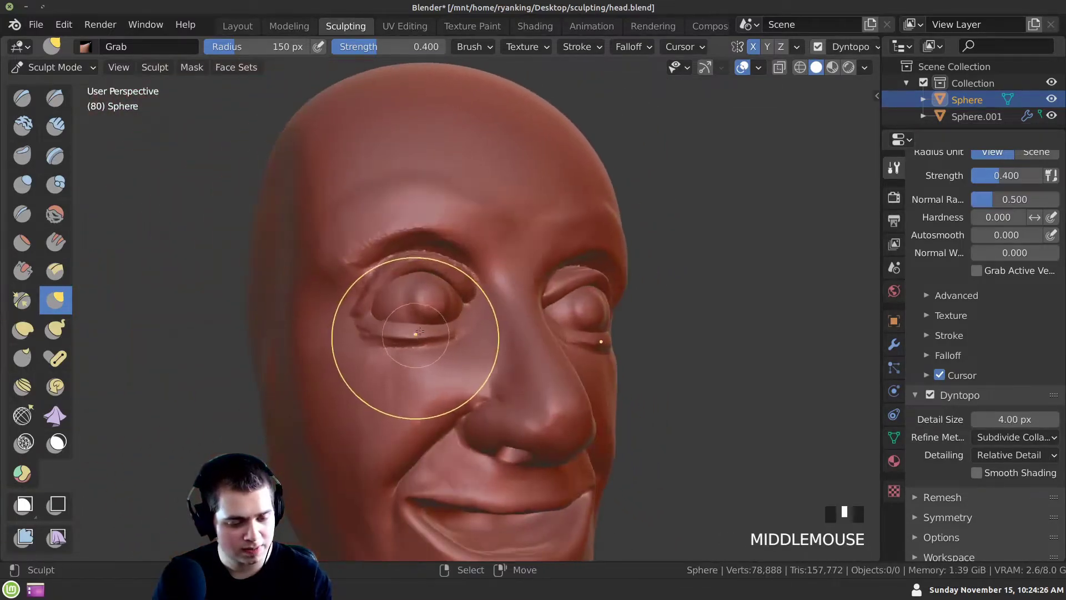
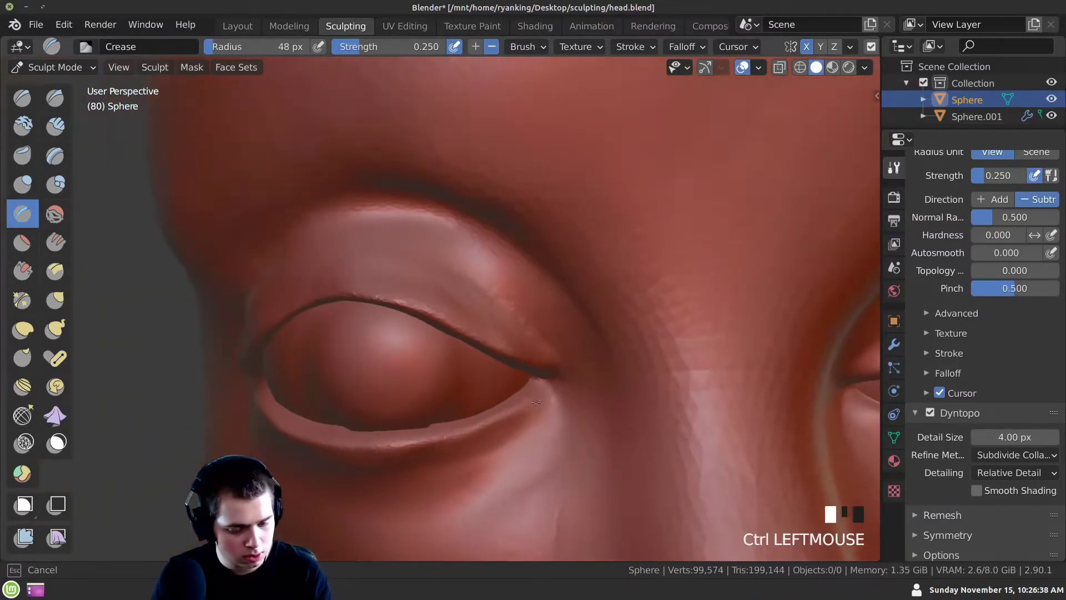
# Rough in the eyelid area with Grab strokes, orbiting around the eye between passes
pyautogui.middleClick(353, 445)
pyautogui.click(396, 449)
pyautogui.middleClick(301, 432)
pyautogui.click(391, 456)
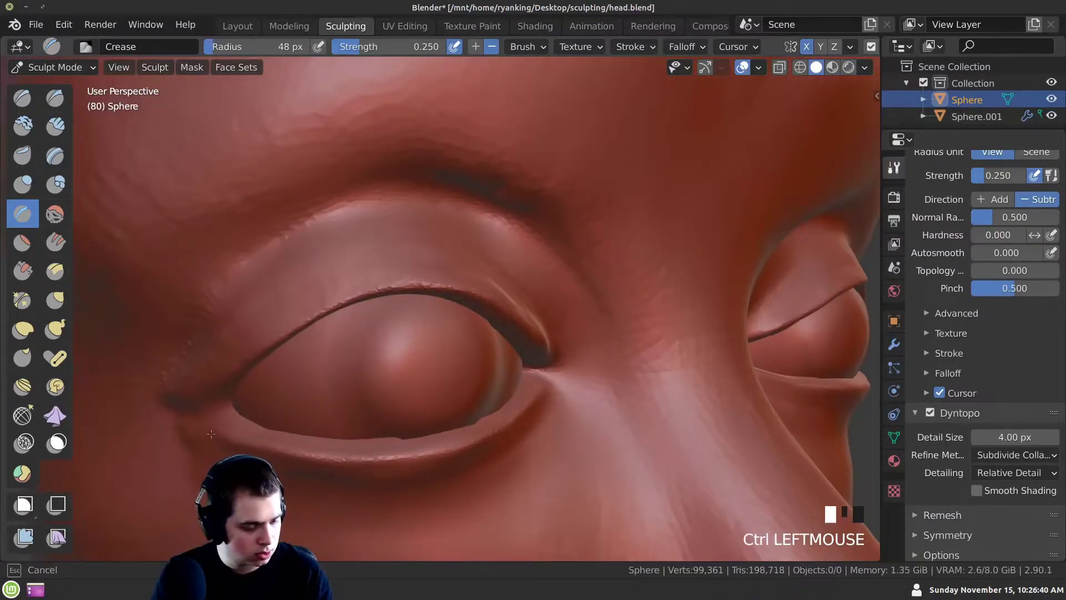
pyautogui.moveTo(536, 453); pyautogui.dragTo(411, 354)
pyautogui.press('g')
pyautogui.press('g')
pyautogui.moveTo(424, 359); pyautogui.dragTo(414, 384)
pyautogui.moveTo(414, 384); pyautogui.dragTo(364, 310)
pyautogui.moveTo(364, 310); pyautogui.dragTo(387, 335)
pyautogui.moveTo(387, 334); pyautogui.dragTo(30, 223)
pyautogui.click(30, 223)
# Pull the eyelid surface over the eyeball with short Grab strokes from several angles
pyautogui.moveTo(345, 368); pyautogui.dragTo(362, 335)
pyautogui.click(362, 336)
pyautogui.middleClick(336, 340)
pyautogui.click(393, 338)
pyautogui.middleClick(334, 345)
pyautogui.moveTo(395, 331); pyautogui.dragTo(381, 327)
pyautogui.middleClick(381, 327)
pyautogui.click(353, 302)
pyautogui.middleClick(369, 285)
pyautogui.click(335, 343)
pyautogui.middleClick(306, 361)
pyautogui.click(334, 321)
# Finish reshaping the eyelid and the area around the eye, then pick the Clay Strips brush
pyautogui.moveTo(453, 314); pyautogui.dragTo(509, 308)
pyautogui.click(510, 308)
pyautogui.moveTo(391, 283); pyautogui.dragTo(351, 310)
pyautogui.press('g')
pyautogui.click(343, 300)
pyautogui.middleClick(323, 279)
pyautogui.click(358, 291)
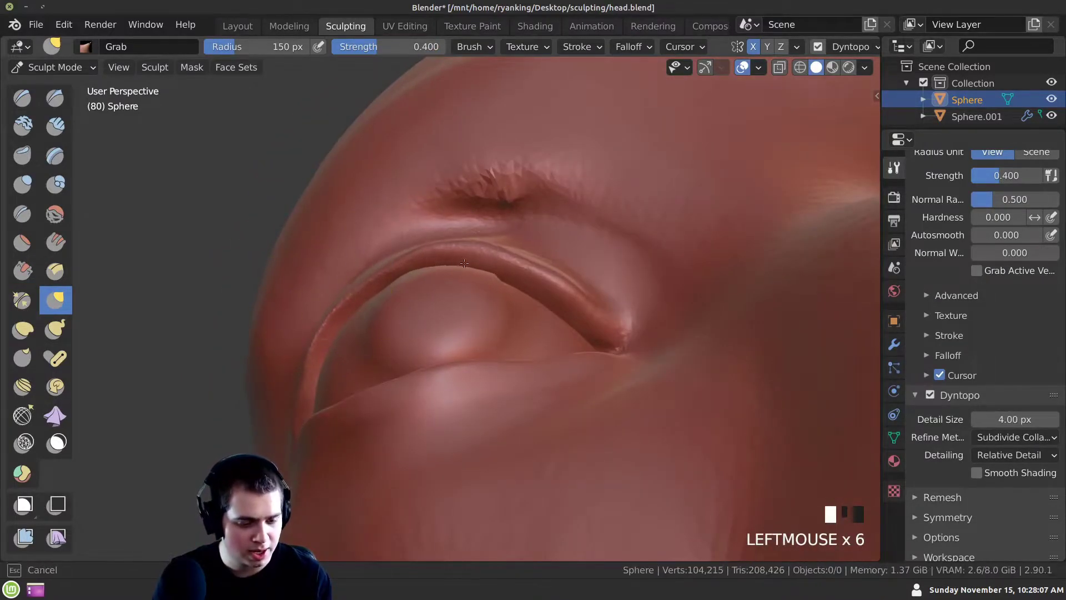
pyautogui.middleClick(530, 269)
pyautogui.moveTo(538, 333); pyautogui.dragTo(271, 269)
pyautogui.moveTo(271, 269); pyautogui.dragTo(325, 396)
pyautogui.click(325, 396)
pyautogui.middleClick(329, 409)
pyautogui.moveTo(406, 400); pyautogui.dragTo(351, 436)
pyautogui.moveTo(351, 436); pyautogui.dragTo(72, 131)
pyautogui.click(72, 131)
# Build up the upper lip and philtrum beneath the nose with Clay Strips strokes
pyautogui.middleClick(416, 328)
pyautogui.moveTo(458, 312); pyautogui.dragTo(463, 325)
pyautogui.middleClick(462, 324)
pyautogui.moveTo(470, 314); pyautogui.dragTo(480, 400)
pyautogui.moveTo(479, 400); pyautogui.dragTo(476, 320)
pyautogui.click(477, 320)
pyautogui.middleClick(463, 334)
pyautogui.moveTo(498, 319); pyautogui.dragTo(441, 322)
pyautogui.middleClick(441, 322)
pyautogui.click(490, 294)
# Stroke the lips toward the mouth corners to lift them into a smile, undoing two strokes
pyautogui.rightClick(450, 317)
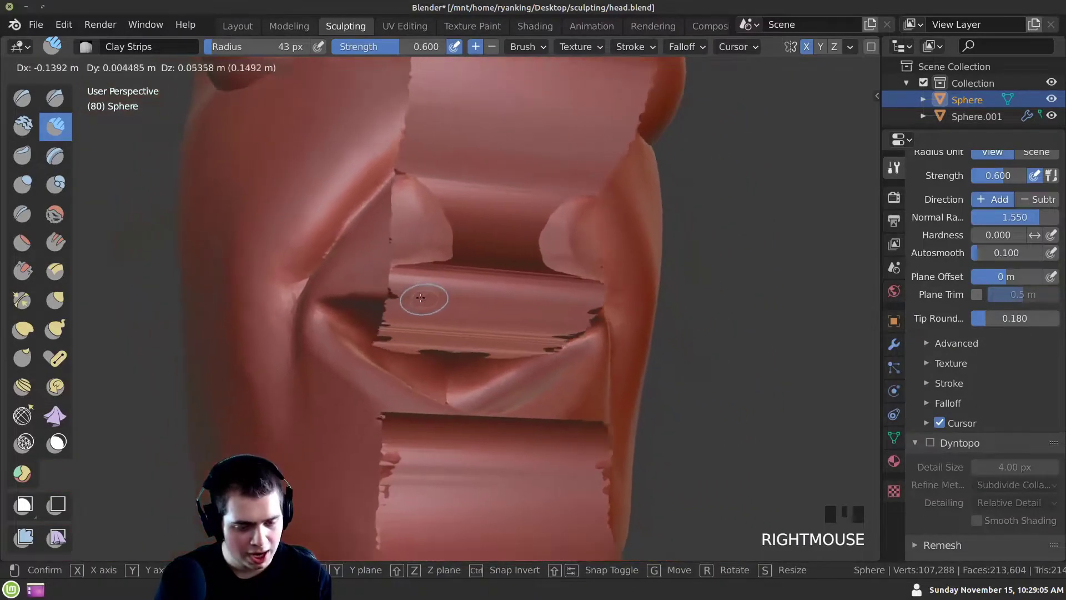
pyautogui.rightClick(510, 309)
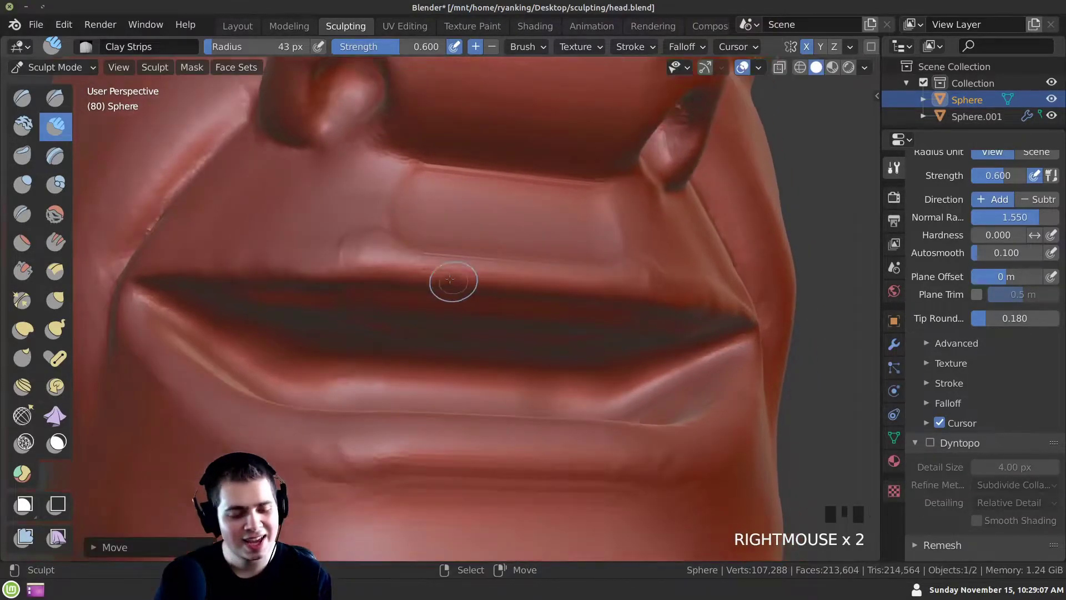
pyautogui.moveTo(432, 296); pyautogui.dragTo(467, 295)
pyautogui.moveTo(467, 295); pyautogui.dragTo(512, 363)
pyautogui.moveTo(516, 377); pyautogui.dragTo(371, 318)
pyautogui.press('ctrl+z')
pyautogui.middleClick(389, 336)
pyautogui.press('ctrl+z')
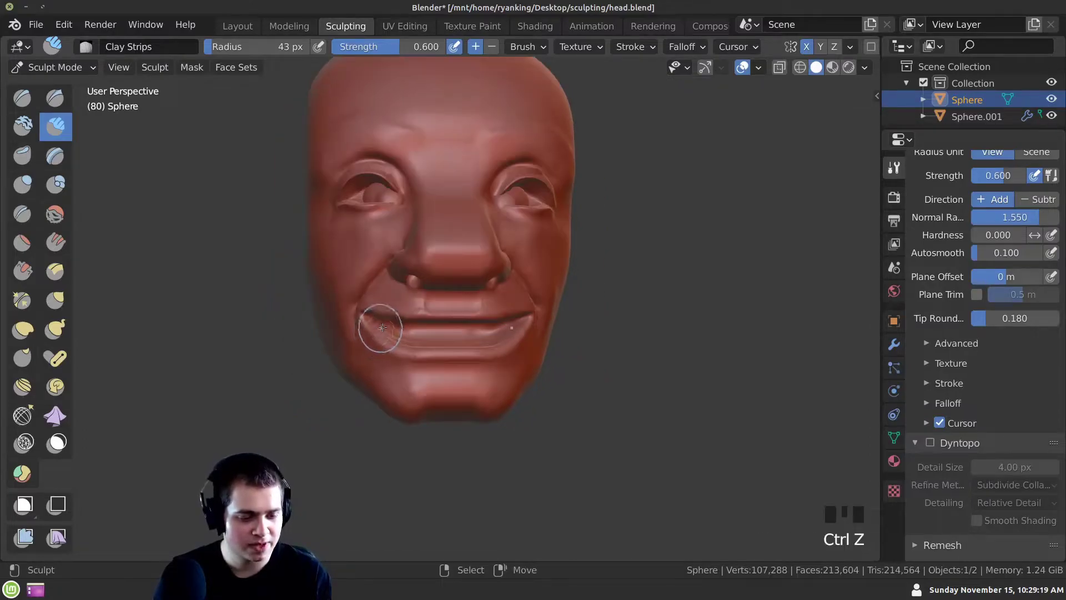
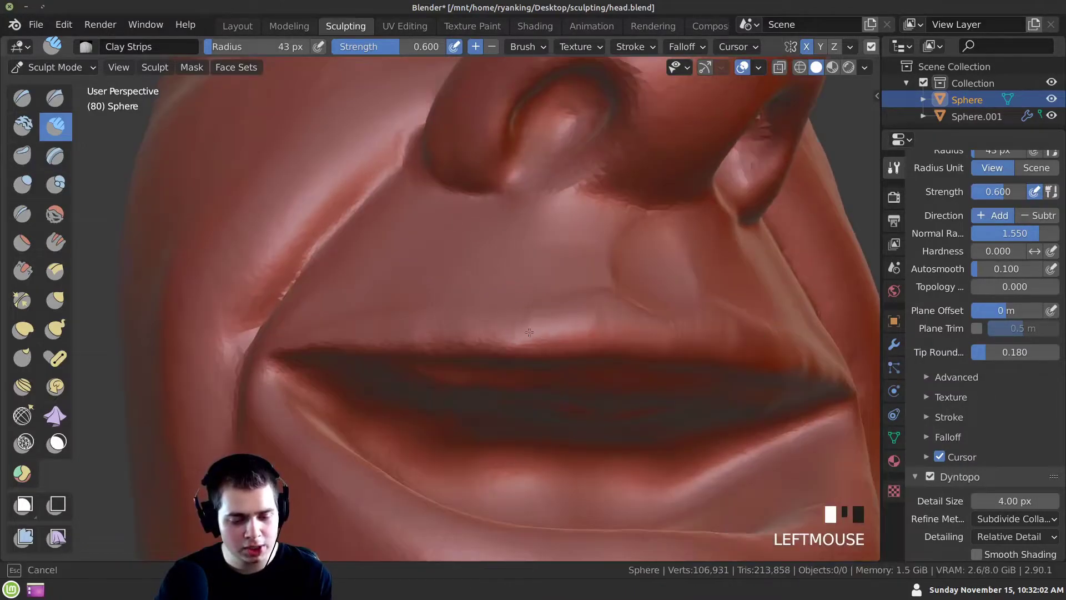
# Sharpen the lower lip edge and deepen the crease below it with Clay Strips
pyautogui.press('KP_Decimal')
pyautogui.moveTo(426, 319); pyautogui.dragTo(373, 300)
pyautogui.middleClick(352, 314)
pyautogui.middleClick(591, 292)
pyautogui.middleClick(431, 312)
pyautogui.moveTo(392, 304); pyautogui.dragTo(234, 361)
pyautogui.moveTo(234, 361); pyautogui.dragTo(540, 357)
pyautogui.click(540, 358)
# Build up the volume of the lower lip from below the mouth
pyautogui.middleClick(528, 381)
pyautogui.moveTo(548, 339); pyautogui.dragTo(531, 351)
pyautogui.middleClick(531, 351)
pyautogui.moveTo(529, 366); pyautogui.dragTo(493, 349)
pyautogui.rightClick(494, 348)
pyautogui.click(479, 338)
pyautogui.click(531, 367)
# Shape the chin beneath the lower lip to complete the smiling mouth
pyautogui.moveTo(520, 378); pyautogui.dragTo(511, 366)
pyautogui.moveTo(510, 366); pyautogui.dragTo(391, 306)
pyautogui.middleClick(391, 305)
pyautogui.moveTo(306, 264); pyautogui.dragTo(595, 401)
pyautogui.middleClick(557, 399)
pyautogui.click(439, 379)
pyautogui.middleClick(430, 376)
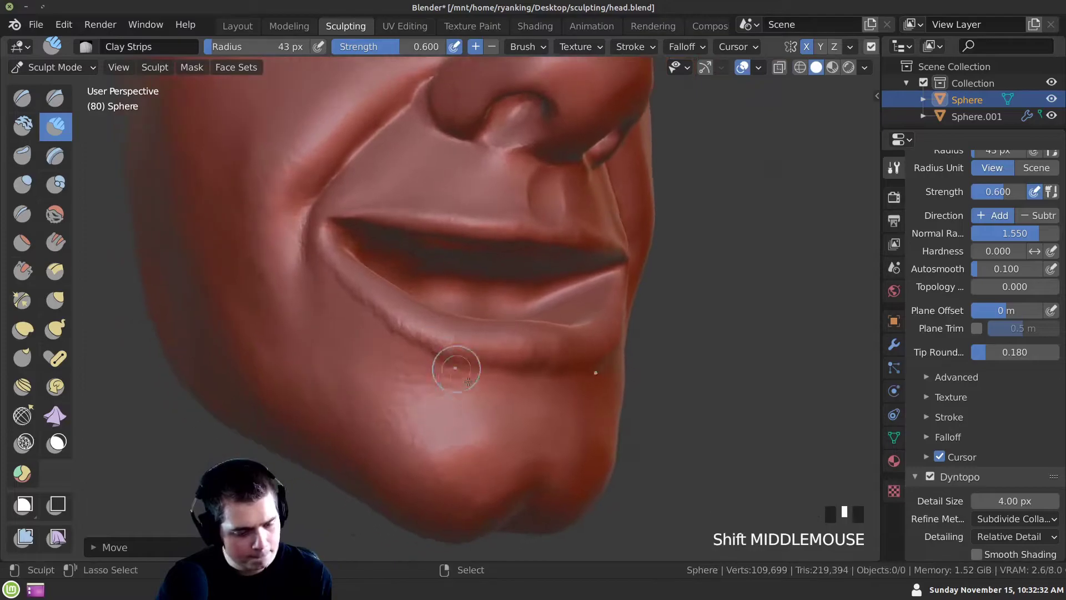
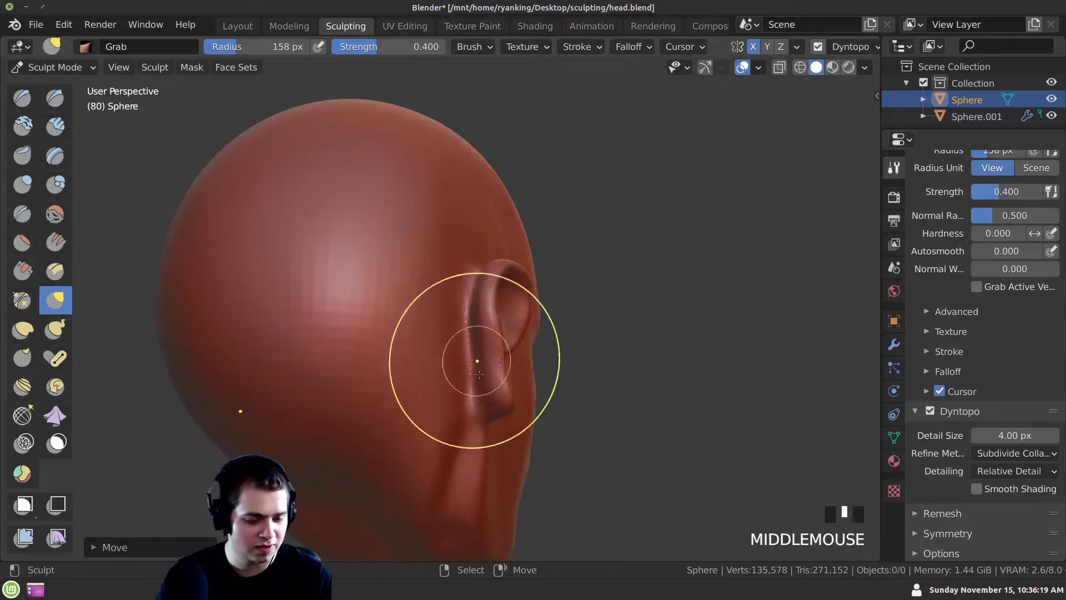
# Switch to the Grab brush and pull the ear outward from the side of the head
pyautogui.click(35, 109)
pyautogui.middleClick(460, 311)
pyautogui.click(508, 262)
pyautogui.middleClick(491, 302)
pyautogui.click(503, 297)
pyautogui.middleClick(501, 302)
pyautogui.moveTo(502, 283); pyautogui.dragTo(515, 287)
pyautogui.middleClick(515, 287)
pyautogui.click(507, 303)
pyautogui.middleClick(500, 299)
# Work around the ear rim with Grab dabs, pulling the lower ear further out
pyautogui.click(460, 361)
pyautogui.middleClick(474, 366)
pyautogui.click(425, 327)
pyautogui.middleClick(442, 352)
pyautogui.click(448, 329)
pyautogui.middleClick(455, 318)
pyautogui.click(462, 334)
pyautogui.middleClick(431, 332)
pyautogui.click(466, 373)
pyautogui.middleClick(416, 328)
pyautogui.click(451, 358)
pyautogui.middleClick(406, 337)
pyautogui.click(509, 296)
pyautogui.middleClick(485, 325)
pyautogui.click(495, 289)
pyautogui.middleClick(491, 316)
pyautogui.click(513, 271)
pyautogui.middleClick(490, 270)
pyautogui.click(516, 291)
pyautogui.middleClick(464, 293)
pyautogui.click(516, 292)
pyautogui.middleClick(526, 330)
pyautogui.moveTo(475, 318); pyautogui.dragTo(448, 378)
pyautogui.middleClick(448, 377)
# Pull the top of the ear outward so the rim stands away from the head
pyautogui.click(509, 309)
pyautogui.middleClick(507, 314)
pyautogui.click(511, 307)
pyautogui.middleClick(507, 305)
pyautogui.click(515, 283)
pyautogui.middleClick(497, 336)
pyautogui.click(500, 305)
pyautogui.middleClick(470, 378)
pyautogui.click(496, 250)
pyautogui.moveTo(482, 373); pyautogui.dragTo(452, 352)
pyautogui.click(452, 352)
pyautogui.moveTo(442, 289); pyautogui.dragTo(464, 333)
# Refine the outer ear rim with further Grab strokes to round and define it
pyautogui.press('g')
pyautogui.click(491, 331)
pyautogui.middleClick(507, 338)
pyautogui.click(481, 305)
pyautogui.middleClick(480, 320)
pyautogui.click(519, 295)
pyautogui.middleClick(511, 283)
pyautogui.click(539, 296)
pyautogui.middleClick(466, 314)
pyautogui.click(472, 329)
pyautogui.middleClick(483, 300)
pyautogui.click(494, 271)
pyautogui.middleClick(498, 271)
pyautogui.click(501, 288)
pyautogui.middleClick(499, 277)
pyautogui.click(495, 258)
pyautogui.middleClick(516, 286)
pyautogui.click(514, 282)
pyautogui.middleClick(504, 330)
pyautogui.click(494, 277)
pyautogui.middleClick(456, 256)
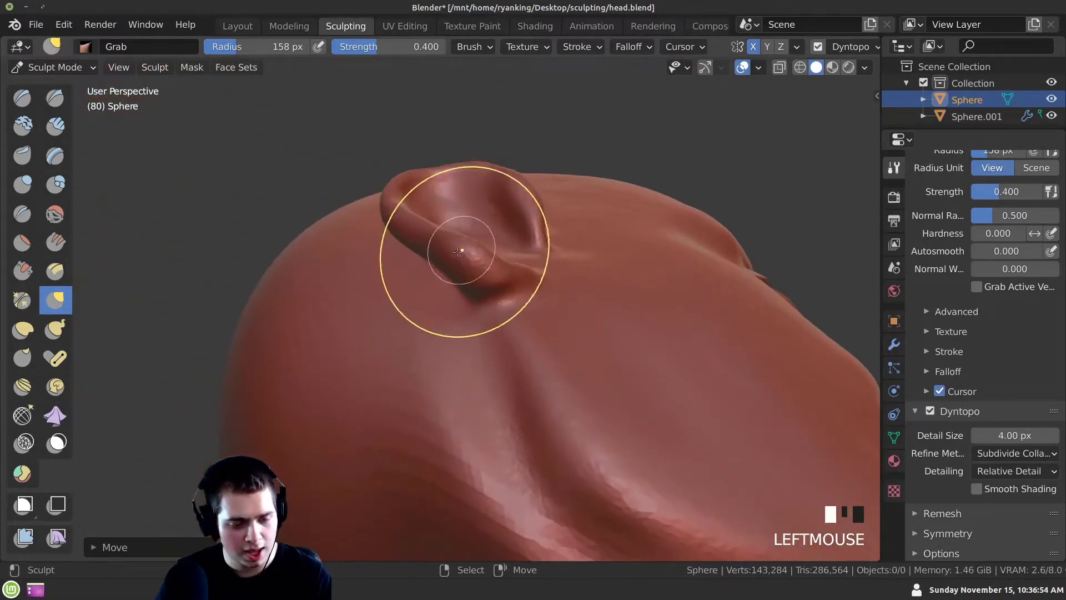
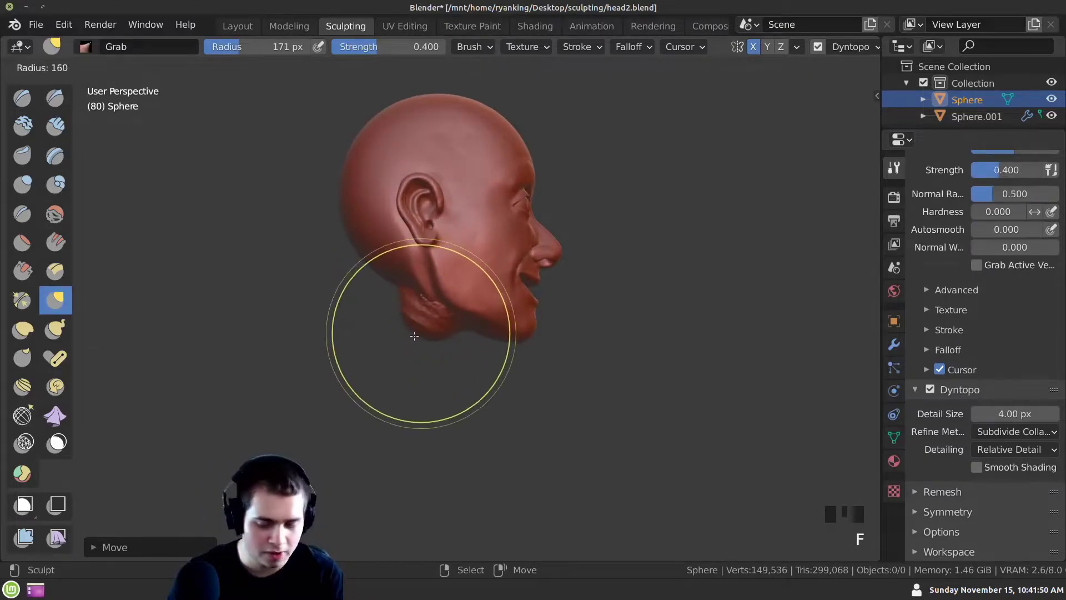
# Grab geometry under the head and drag it downward, resizing the brush radius
pyautogui.click(416, 332)
pyautogui.middleClick(430, 342)
pyautogui.click(416, 348)
pyautogui.middleClick(417, 371)
pyautogui.click(417, 343)
pyautogui.middleClick(420, 359)
pyautogui.moveTo(413, 373); pyautogui.dragTo(412, 333)
pyautogui.moveTo(412, 333); pyautogui.dragTo(427, 326)
pyautogui.press('f')
pyautogui.moveTo(430, 333); pyautogui.dragTo(395, 340)
pyautogui.middleClick(395, 341)
# Switch to the Snake Hook brush and start drawing the neck down from under the jaw
pyautogui.click(418, 345)
pyautogui.moveTo(373, 333); pyautogui.dragTo(426, 345)
pyautogui.click(425, 345)
pyautogui.middleClick(414, 353)
pyautogui.click(452, 368)
pyautogui.middleClick(415, 324)
pyautogui.click(416, 297)
pyautogui.middleClick(404, 266)
pyautogui.click(406, 268)
pyautogui.middleClick(390, 375)
# Extend the neck into a long column with Snake Hook strokes along the jawline
pyautogui.click(392, 344)
pyautogui.middleClick(361, 331)
pyautogui.click(410, 340)
pyautogui.middleClick(350, 330)
pyautogui.click(412, 344)
pyautogui.middleClick(411, 346)
pyautogui.moveTo(455, 346); pyautogui.dragTo(441, 336)
pyautogui.middleClick(441, 336)
pyautogui.moveTo(417, 336); pyautogui.dragTo(369, 295)
pyautogui.moveTo(369, 296); pyautogui.dragTo(418, 270)
# Undo the last batch of sculpt strokes to revert the neck to its earlier state
pyautogui.press('ctrl+z')
pyautogui.press('ctrl+z')
pyautogui.press('ctrl+z')
pyautogui.press('ctrl+z')
pyautogui.press('ctrl+z')
pyautogui.press('ctrl+z')
pyautogui.press('ctrl+z')
pyautogui.middleClick(438, 261)
pyautogui.press('ctrl+z')
pyautogui.press('ctrl+z')
pyautogui.press('ctrl+z')
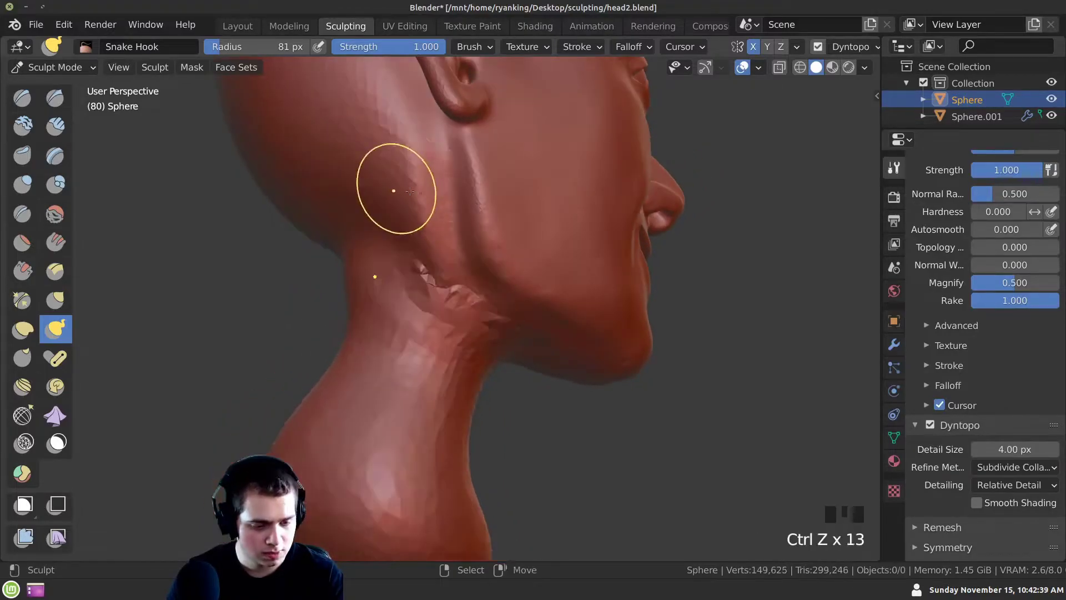
# With the Grab brush (G), pull the neck out longer, reaching further down and back
pyautogui.moveTo(499, 308); pyautogui.dragTo(395, 332)
pyautogui.press('g')
pyautogui.click(404, 333)
pyautogui.middleClick(370, 299)
pyautogui.moveTo(375, 313); pyautogui.dragTo(351, 284)
pyautogui.press('ctrl+z')
pyautogui.middleClick(372, 318)
pyautogui.click(375, 305)
# Even out the lumpy areas along the stretched neck with further strokes
pyautogui.middleClick(368, 347)
pyautogui.moveTo(371, 343); pyautogui.dragTo(385, 401)
pyautogui.middleClick(385, 401)
pyautogui.click(413, 358)
pyautogui.moveTo(351, 363); pyautogui.dragTo(436, 365)
pyautogui.click(436, 365)
# Switch to Clay Strips and build a flared shoulder base along the side of the neck
pyautogui.moveTo(335, 345); pyautogui.dragTo(70, 131)
pyautogui.click(71, 131)
pyautogui.middleClick(422, 297)
pyautogui.click(439, 268)
pyautogui.middleClick(447, 317)
pyautogui.moveTo(458, 301); pyautogui.dragTo(417, 394)
pyautogui.middleClick(416, 394)
pyautogui.click(446, 351)
pyautogui.moveTo(424, 393); pyautogui.dragTo(435, 324)
pyautogui.moveTo(436, 324); pyautogui.dragTo(429, 403)
pyautogui.middleClick(429, 403)
pyautogui.click(438, 348)
pyautogui.middleClick(439, 389)
pyautogui.click(425, 344)
pyautogui.middleClick(403, 368)
pyautogui.click(421, 376)
pyautogui.middleClick(396, 359)
pyautogui.click(403, 363)
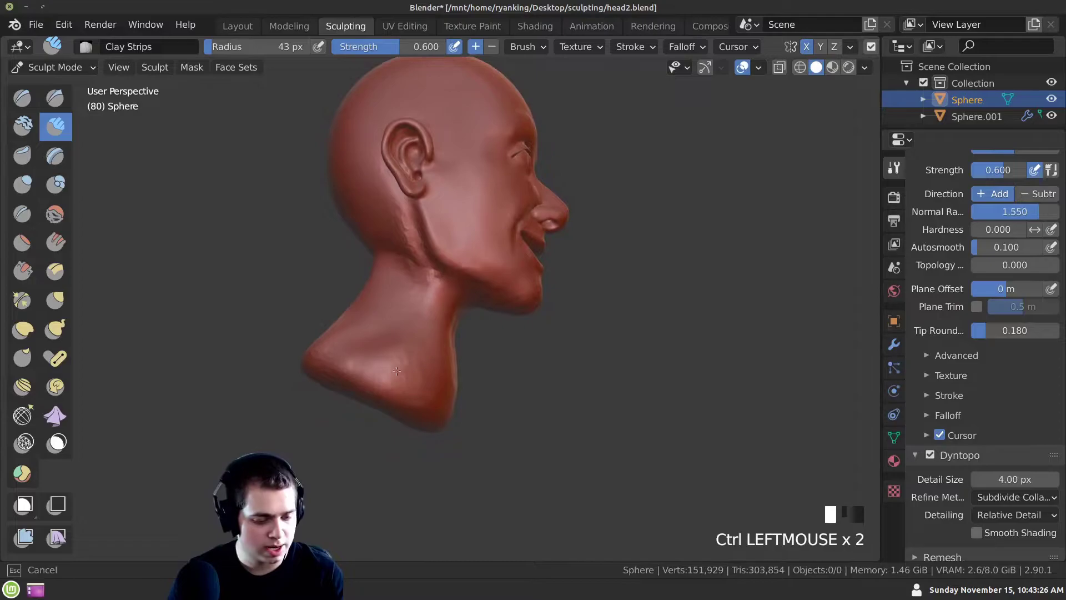
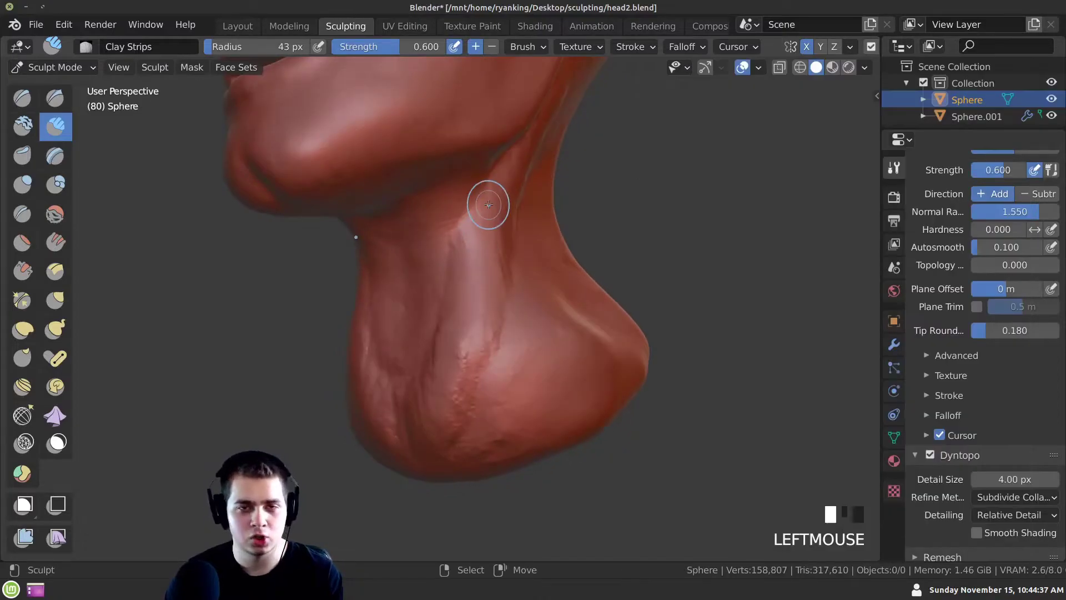
# Lay Clay Strips strokes at strength 0.6 down the front of the neck as muscle forms
pyautogui.middleClick(447, 245)
pyautogui.moveTo(476, 218); pyautogui.dragTo(468, 276)
pyautogui.middleClick(468, 276)
pyautogui.moveTo(470, 239); pyautogui.dragTo(471, 260)
pyautogui.middleClick(471, 260)
pyautogui.click(484, 258)
pyautogui.middleClick(471, 308)
pyautogui.click(477, 318)
pyautogui.middleClick(479, 351)
pyautogui.moveTo(470, 372); pyautogui.dragTo(466, 293)
pyautogui.middleClick(465, 294)
pyautogui.click(473, 260)
# Add long vertical tendon strips running from jaw to neck base on the side
pyautogui.middleClick(461, 283)
pyautogui.moveTo(468, 195); pyautogui.dragTo(417, 319)
pyautogui.moveTo(417, 318); pyautogui.dragTo(436, 109)
pyautogui.moveTo(436, 110); pyautogui.dragTo(435, 351)
pyautogui.middleClick(435, 351)
pyautogui.click(437, 257)
pyautogui.middleClick(459, 296)
pyautogui.click(466, 276)
pyautogui.middleClick(452, 360)
pyautogui.click(456, 373)
# Reinforce the side neck muscles with more clay strokes toward the flared base
pyautogui.middleClick(426, 313)
pyautogui.moveTo(480, 318); pyautogui.dragTo(497, 393)
pyautogui.moveTo(497, 393); pyautogui.dragTo(453, 243)
pyautogui.moveTo(452, 243); pyautogui.dragTo(457, 307)
pyautogui.middleClick(457, 308)
pyautogui.click(451, 297)
pyautogui.middleClick(451, 326)
pyautogui.click(435, 306)
# Finish the neck strokes, switch to Grab (G) and resize the brush with F
pyautogui.middleClick(437, 360)
pyautogui.click(410, 345)
pyautogui.middleClick(417, 360)
pyautogui.click(404, 340)
pyautogui.middleClick(413, 381)
pyautogui.moveTo(390, 365); pyautogui.dragTo(419, 398)
pyautogui.press('g')
pyautogui.press('f')
pyautogui.click(398, 341)
# Pull the flared neck base into a smoother shoulder silhouette in profile
pyautogui.middleClick(401, 367)
pyautogui.click(412, 380)
pyautogui.middleClick(479, 422)
pyautogui.click(455, 416)
pyautogui.middleClick(480, 406)
pyautogui.click(468, 396)
pyautogui.middleClick(453, 397)
pyautogui.click(458, 367)
pyautogui.middleClick(439, 313)
pyautogui.click(473, 328)
pyautogui.middleClick(485, 326)
pyautogui.click(470, 334)
# Drag the lower neck and shoulder edge further down and outward
pyautogui.moveTo(411, 331); pyautogui.dragTo(462, 443)
pyautogui.click(463, 443)
pyautogui.middleClick(437, 437)
pyautogui.click(464, 444)
pyautogui.middleClick(472, 434)
pyautogui.click(518, 433)
pyautogui.middleClick(494, 443)
pyautogui.click(481, 416)
pyautogui.middleClick(440, 400)
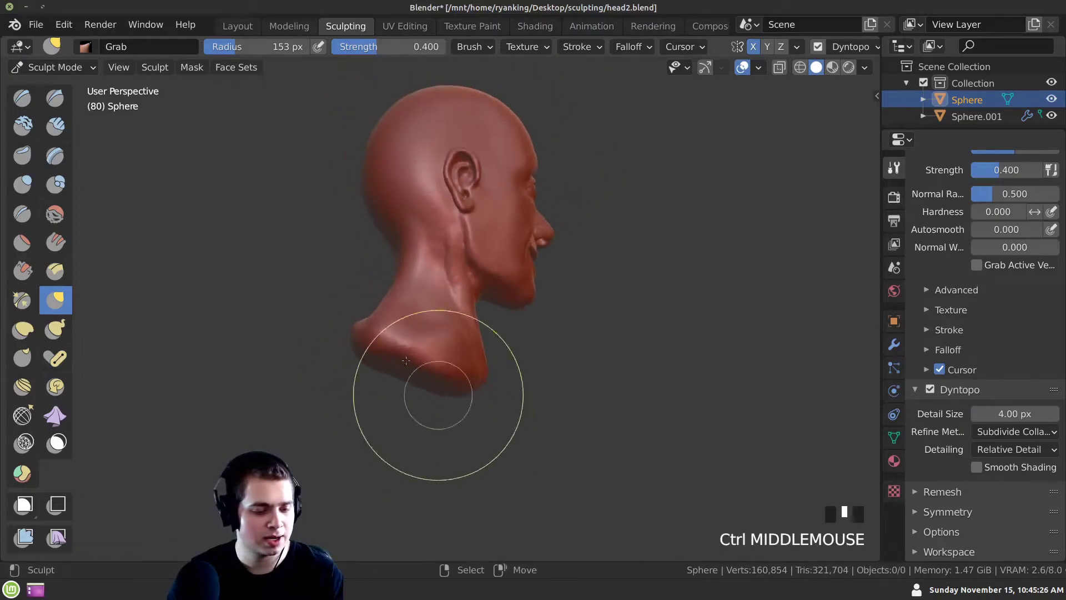
# Reshape the protruding jaw and throat into a more natural line
pyautogui.click(386, 332)
pyautogui.middleClick(396, 325)
pyautogui.click(379, 323)
pyautogui.middleClick(386, 341)
pyautogui.click(435, 340)
pyautogui.middleClick(429, 330)
pyautogui.click(435, 338)
pyautogui.middleClick(376, 326)
pyautogui.click(450, 352)
pyautogui.middleClick(436, 363)
pyautogui.click(401, 290)
pyautogui.moveTo(394, 320); pyautogui.dragTo(462, 354)
pyautogui.click(462, 353)
pyautogui.moveTo(388, 337); pyautogui.dragTo(404, 316)
# Switch to Clay Strips and add clay along the back and side of the neck below the ear
pyautogui.press('f')
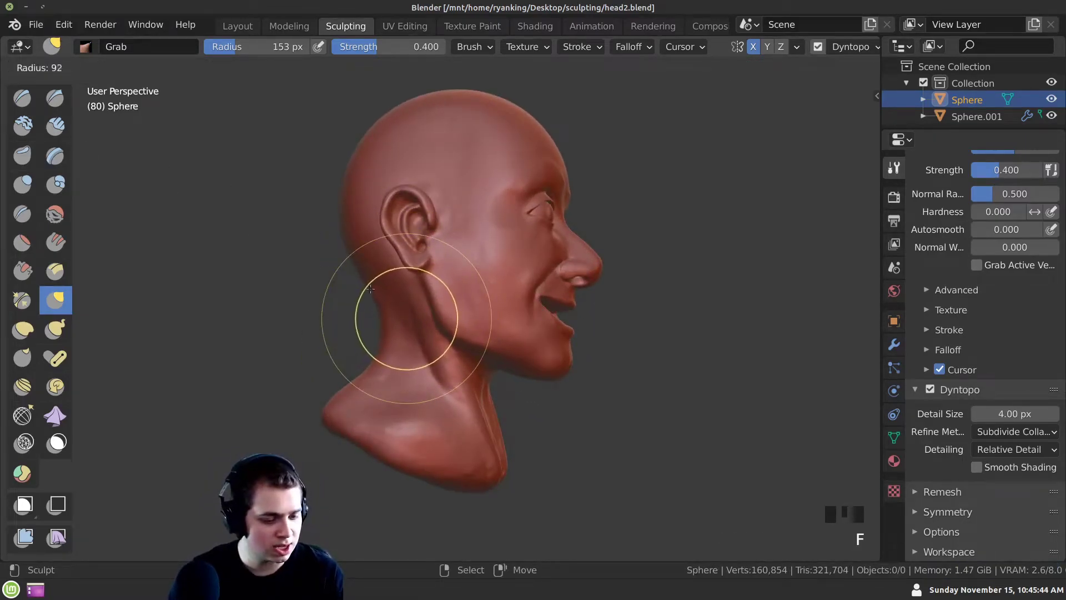
pyautogui.click(75, 139)
pyautogui.middleClick(428, 331)
pyautogui.click(393, 295)
pyautogui.middleClick(430, 376)
pyautogui.moveTo(402, 313); pyautogui.dragTo(408, 433)
pyautogui.moveTo(408, 432); pyautogui.dragTo(411, 285)
pyautogui.click(410, 285)
pyautogui.middleClick(435, 412)
pyautogui.click(419, 356)
pyautogui.middleClick(415, 427)
pyautogui.click(405, 338)
pyautogui.middleClick(444, 407)
# Lay Clay Strips strokes along the jawline to build up its edge
pyautogui.click(447, 329)
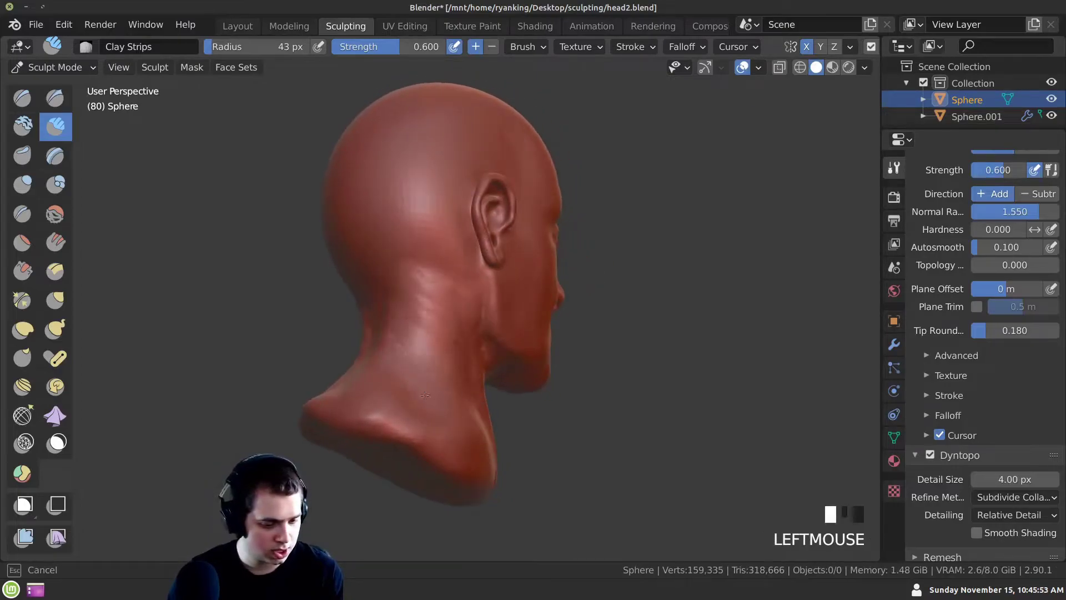
pyautogui.middleClick(415, 423)
pyautogui.click(422, 324)
pyautogui.middleClick(415, 340)
pyautogui.click(446, 313)
pyautogui.middleClick(398, 267)
pyautogui.click(432, 296)
pyautogui.middleClick(450, 398)
pyautogui.click(465, 356)
pyautogui.moveTo(494, 388); pyautogui.dragTo(455, 326)
pyautogui.click(455, 325)
pyautogui.middleClick(447, 334)
# Add form under the jaw and up the side of the neck with further Clay Strips strokes
pyautogui.moveTo(460, 327); pyautogui.dragTo(454, 359)
pyautogui.middleClick(455, 360)
pyautogui.click(447, 343)
pyautogui.middleClick(448, 351)
pyautogui.click(454, 354)
pyautogui.moveTo(478, 429); pyautogui.dragTo(486, 181)
pyautogui.moveTo(485, 181); pyautogui.dragTo(406, 258)
pyautogui.middleClick(407, 259)
pyautogui.click(498, 199)
pyautogui.middleClick(486, 237)
pyautogui.click(509, 213)
pyautogui.middleClick(434, 258)
pyautogui.click(517, 219)
pyautogui.middleClick(438, 239)
# Build ridged tendon forms down the front of the throat
pyautogui.moveTo(544, 246); pyautogui.dragTo(511, 265)
pyautogui.moveTo(512, 265); pyautogui.dragTo(439, 268)
pyautogui.moveTo(439, 268); pyautogui.dragTo(437, 296)
pyautogui.middleClick(436, 296)
pyautogui.click(433, 286)
pyautogui.middleClick(431, 365)
pyautogui.click(410, 281)
pyautogui.moveTo(435, 367); pyautogui.dragTo(402, 277)
pyautogui.click(402, 277)
pyautogui.middleClick(415, 340)
pyautogui.moveTo(412, 291); pyautogui.dragTo(395, 423)
pyautogui.moveTo(395, 423); pyautogui.dragTo(436, 266)
pyautogui.moveTo(435, 266); pyautogui.dragTo(405, 206)
pyautogui.middleClick(405, 206)
# Thicken the neck muscles on either side of the throat with more clay
pyautogui.click(424, 203)
pyautogui.middleClick(414, 209)
pyautogui.click(476, 176)
pyautogui.middleClick(450, 270)
pyautogui.click(480, 319)
pyautogui.moveTo(453, 402); pyautogui.dragTo(454, 317)
pyautogui.click(454, 317)
pyautogui.middleClick(437, 349)
pyautogui.click(416, 300)
pyautogui.middleClick(438, 342)
pyautogui.click(429, 331)
pyautogui.middleClick(417, 330)
# Rework the lower neck strokes, undoing one misplaced stroke and redoing it
pyautogui.click(386, 285)
pyautogui.middleClick(390, 354)
pyautogui.click(457, 322)
pyautogui.moveTo(397, 329); pyautogui.dragTo(411, 245)
pyautogui.moveTo(410, 244); pyautogui.dragTo(403, 371)
pyautogui.middleClick(403, 371)
pyautogui.press('ctrl+z')
pyautogui.moveTo(408, 275); pyautogui.dragTo(385, 310)
pyautogui.middleClick(385, 310)
pyautogui.click(398, 320)
pyautogui.middleClick(366, 376)
pyautogui.click(376, 359)
pyautogui.middleClick(364, 385)
# Shape the hollow at the base of the neck where the tendons converge
pyautogui.moveTo(430, 375); pyautogui.dragTo(345, 317)
pyautogui.moveTo(345, 318); pyautogui.dragTo(397, 200)
pyautogui.moveTo(397, 200); pyautogui.dragTo(344, 294)
pyautogui.middleClick(344, 294)
pyautogui.click(392, 270)
pyautogui.middleClick(370, 320)
pyautogui.click(373, 305)
pyautogui.middleClick(375, 343)
pyautogui.click(371, 344)
pyautogui.middleClick(375, 363)
pyautogui.click(369, 326)
pyautogui.middleClick(367, 384)
# Blend the tendon ridges into the jaw and neck base with finishing Clay Strips strokes
pyautogui.click(427, 343)
pyautogui.middleClick(428, 365)
pyautogui.moveTo(439, 362); pyautogui.dragTo(405, 305)
pyautogui.middleClick(405, 305)
pyautogui.click(410, 218)
pyautogui.middleClick(420, 390)
pyautogui.click(438, 291)
pyautogui.middleClick(353, 260)
pyautogui.click(387, 325)
pyautogui.middleClick(361, 371)
pyautogui.moveTo(450, 264); pyautogui.dragTo(359, 383)
# Orbit around the head and add Clay Strips strokes to the back of the neck
pyautogui.middleClick(359, 384)
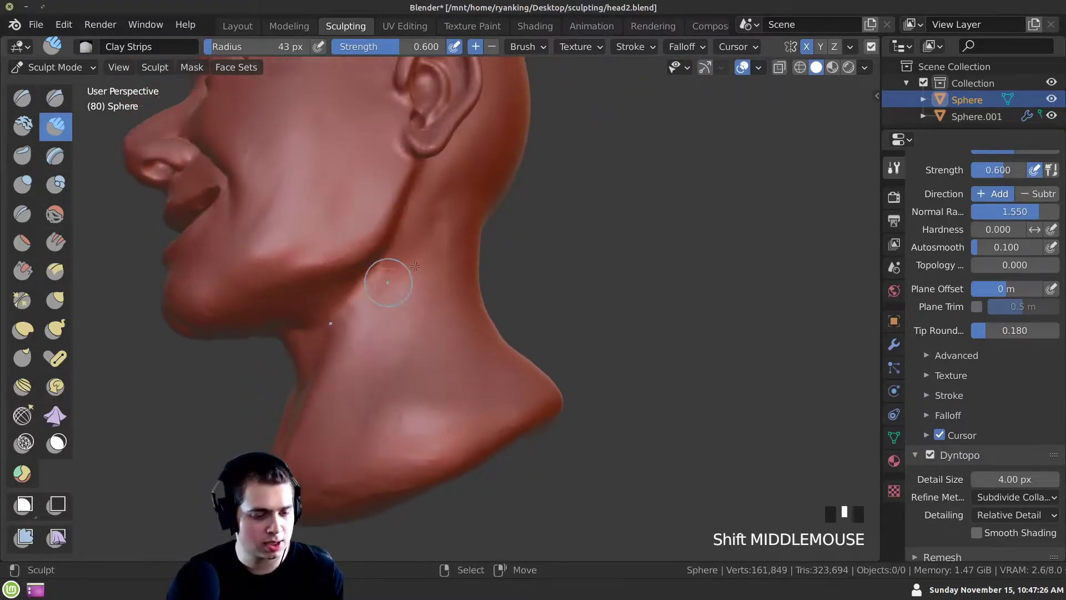
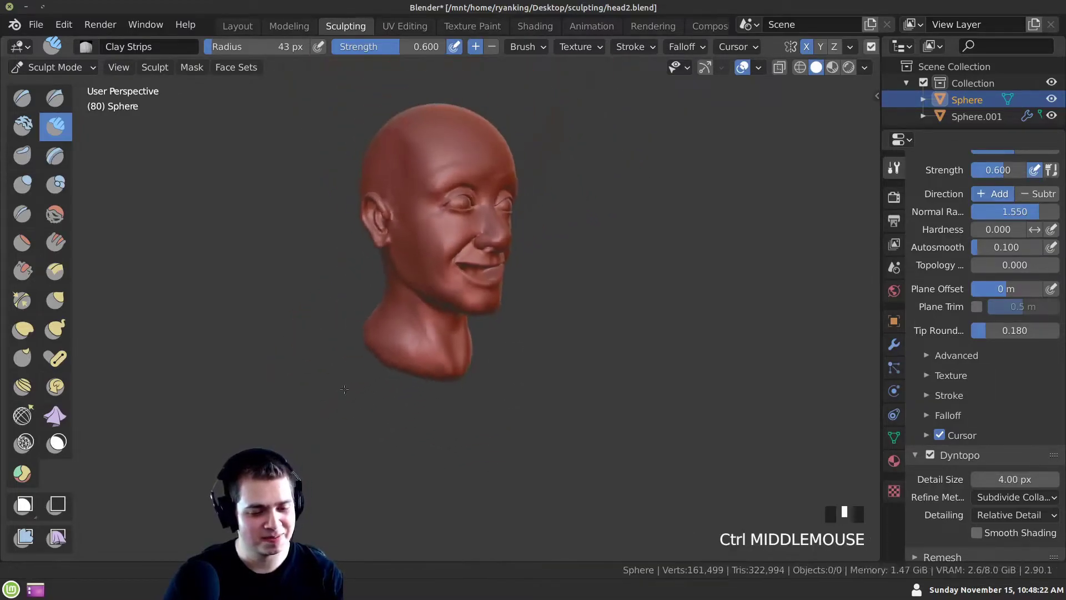
pyautogui.click(384, 344)
pyautogui.moveTo(431, 356); pyautogui.dragTo(407, 230)
pyautogui.moveTo(407, 229); pyautogui.dragTo(393, 352)
pyautogui.middleClick(394, 351)
pyautogui.click(404, 319)
pyautogui.middleClick(391, 391)
# Start Save As from the File menu to store the sculpt as a new head3.blend file
pyautogui.moveTo(42, 33); pyautogui.dragTo(106, 157)
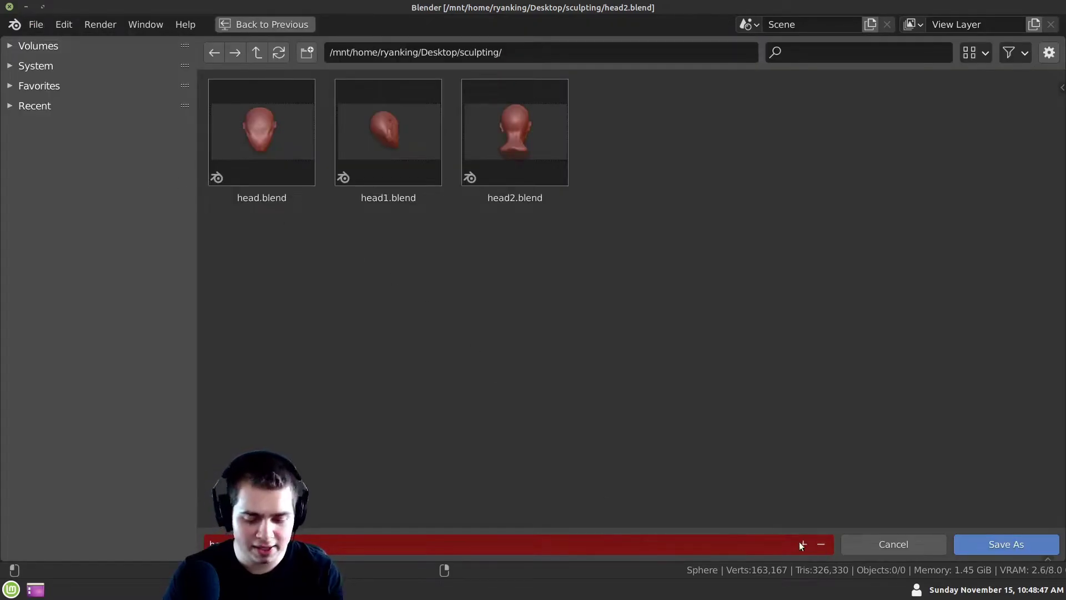
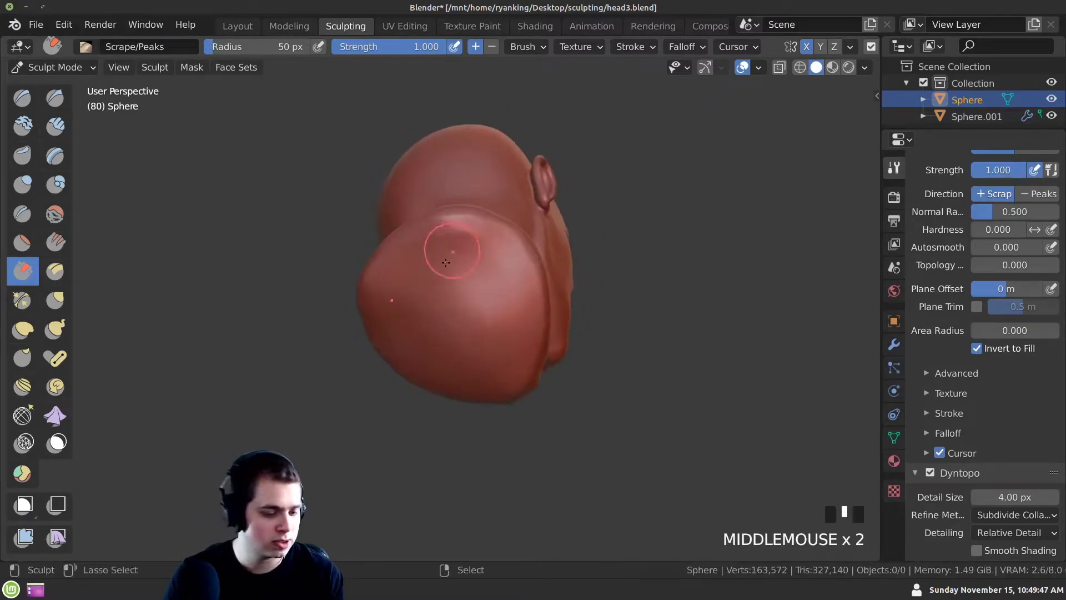
# Lay down the first Clay Strips strokes to block in the basic skull volume
pyautogui.click(455, 234)
pyautogui.moveTo(349, 425); pyautogui.dragTo(446, 232)
pyautogui.moveTo(446, 232); pyautogui.dragTo(458, 360)
pyautogui.middleClick(458, 360)
pyautogui.click(477, 324)
pyautogui.middleClick(432, 357)
pyautogui.click(460, 371)
pyautogui.middleClick(383, 351)
pyautogui.click(424, 337)
pyautogui.moveTo(342, 302); pyautogui.dragTo(416, 325)
pyautogui.click(416, 325)
pyautogui.middleClick(407, 368)
pyautogui.moveTo(470, 329); pyautogui.dragTo(468, 312)
pyautogui.middleClick(469, 312)
# Build up the cranium and jaw mass with broad strokes from several angles
pyautogui.click(529, 406)
pyautogui.moveTo(513, 401); pyautogui.dragTo(449, 371)
pyautogui.click(449, 371)
pyautogui.middleClick(419, 407)
pyautogui.click(427, 386)
pyautogui.moveTo(358, 357); pyautogui.dragTo(517, 349)
pyautogui.moveTo(518, 348); pyautogui.dragTo(404, 303)
pyautogui.middleClick(404, 303)
pyautogui.click(441, 268)
pyautogui.moveTo(390, 367); pyautogui.dragTo(482, 317)
pyautogui.click(481, 318)
pyautogui.middleClick(461, 386)
pyautogui.moveTo(435, 338); pyautogui.dragTo(471, 385)
pyautogui.moveTo(471, 385); pyautogui.dragTo(592, 372)
pyautogui.click(592, 372)
pyautogui.moveTo(513, 405); pyautogui.dragTo(418, 324)
# Frame the head and pull long strokes over the top to round out the skull dome
pyautogui.press('KP_Decimal')
pyautogui.middleClick(410, 289)
pyautogui.click(492, 286)
pyautogui.middleClick(429, 286)
pyautogui.moveTo(566, 268); pyautogui.dragTo(353, 266)
pyautogui.middleClick(353, 266)
pyautogui.moveTo(550, 270); pyautogui.dragTo(416, 355)
pyautogui.middleClick(415, 355)
pyautogui.click(422, 306)
pyautogui.middleClick(377, 385)
pyautogui.click(356, 405)
pyautogui.moveTo(386, 370); pyautogui.dragTo(525, 209)
pyautogui.click(526, 209)
pyautogui.middleClick(447, 217)
pyautogui.click(454, 188)
pyautogui.moveTo(361, 250); pyautogui.dragTo(242, 31)
pyautogui.moveTo(241, 31); pyautogui.dragTo(424, 223)
pyautogui.middleClick(346, 29)
pyautogui.moveTo(423, 225); pyautogui.dragTo(420, 227)
# Adjust the brush size and dab in the ear shape on the side of the head
pyautogui.press('g')
pyautogui.press('f')
pyautogui.middleClick(408, 215)
pyautogui.moveTo(449, 202); pyautogui.dragTo(454, 263)
pyautogui.middleClick(455, 262)
pyautogui.click(481, 268)
pyautogui.middleClick(421, 238)
pyautogui.click(395, 224)
pyautogui.middleClick(397, 301)
pyautogui.click(393, 280)
pyautogui.middleClick(409, 320)
pyautogui.click(364, 297)
pyautogui.middleClick(402, 296)
pyautogui.click(426, 271)
pyautogui.middleClick(397, 319)
pyautogui.click(408, 317)
pyautogui.middleClick(350, 322)
pyautogui.click(424, 286)
pyautogui.moveTo(395, 284); pyautogui.dragTo(398, 311)
pyautogui.click(398, 312)
pyautogui.middleClick(402, 320)
pyautogui.click(386, 267)
# Refine the ear and the surrounding side of the head with short strokes
pyautogui.moveTo(413, 320); pyautogui.dragTo(494, 270)
pyautogui.click(494, 270)
pyautogui.middleClick(451, 275)
pyautogui.click(391, 257)
pyautogui.middleClick(420, 260)
pyautogui.click(428, 227)
pyautogui.middleClick(418, 219)
pyautogui.click(462, 259)
pyautogui.middleClick(459, 213)
pyautogui.click(391, 296)
pyautogui.moveTo(426, 308); pyautogui.dragTo(370, 284)
pyautogui.click(370, 284)
pyautogui.moveTo(414, 303); pyautogui.dragTo(441, 271)
pyautogui.click(441, 271)
pyautogui.moveTo(465, 277); pyautogui.dragTo(113, 127)
# Resize the brush again and start shaping the facial profile along the brow and nose
pyautogui.press('f')
pyautogui.click(79, 127)
pyautogui.middleClick(343, 234)
pyautogui.click(420, 264)
pyautogui.middleClick(461, 285)
pyautogui.click(449, 258)
pyautogui.middleClick(435, 273)
pyautogui.click(456, 282)
pyautogui.middleClick(481, 320)
pyautogui.click(478, 279)
pyautogui.middleClick(486, 346)
pyautogui.click(534, 313)
pyautogui.middleClick(528, 341)
pyautogui.click(530, 317)
# Continue the profile down the nose, mouth area and chin with small dabs
pyautogui.middleClick(478, 332)
pyautogui.click(417, 234)
pyautogui.middleClick(527, 312)
pyautogui.click(434, 253)
pyautogui.middleClick(489, 338)
pyautogui.click(430, 272)
pyautogui.middleClick(445, 291)
pyautogui.click(441, 252)
pyautogui.middleClick(457, 293)
pyautogui.click(433, 268)
pyautogui.middleClick(466, 322)
pyautogui.click(444, 237)
pyautogui.middleClick(477, 343)
pyautogui.click(451, 263)
# Add volume to the cheeks and jawline, checking the silhouette from different angles
pyautogui.moveTo(448, 345); pyautogui.dragTo(445, 288)
pyautogui.click(445, 288)
pyautogui.middleClick(467, 309)
pyautogui.click(472, 301)
pyautogui.middleClick(470, 307)
pyautogui.click(491, 324)
pyautogui.middleClick(426, 316)
pyautogui.click(424, 279)
pyautogui.middleClick(457, 298)
pyautogui.click(455, 287)
pyautogui.middleClick(462, 342)
pyautogui.moveTo(458, 341); pyautogui.dragTo(454, 317)
pyautogui.middleClick(453, 317)
pyautogui.click(509, 254)
pyautogui.middleClick(392, 286)
pyautogui.click(482, 263)
pyautogui.moveTo(426, 273); pyautogui.dragTo(408, 289)
pyautogui.click(407, 289)
# Even out the back and neck area, then switch to the Scrape/Peaks brush for flattening the skull
pyautogui.middleClick(392, 292)
pyautogui.moveTo(383, 281); pyautogui.dragTo(323, 344)
pyautogui.moveTo(323, 344); pyautogui.dragTo(483, 252)
pyautogui.click(483, 252)
pyautogui.middleClick(451, 260)
pyautogui.click(434, 242)
pyautogui.middleClick(499, 290)
pyautogui.click(427, 242)
pyautogui.middleClick(453, 252)
pyautogui.click(416, 220)
pyautogui.middleClick(537, 315)
pyautogui.click(466, 263)
pyautogui.middleClick(522, 351)
pyautogui.click(542, 344)
pyautogui.middleClick(470, 362)
pyautogui.click(493, 322)
pyautogui.middleClick(404, 280)
pyautogui.click(413, 243)
pyautogui.moveTo(367, 256); pyautogui.dragTo(32, 276)
pyautogui.click(32, 275)
pyautogui.middleClick(396, 247)
# Resize the brush and block in the face planes of the new head with Clay Strips
pyautogui.press('f')
pyautogui.middleClick(426, 286)
pyautogui.click(443, 278)
pyautogui.middleClick(398, 262)
pyautogui.click(445, 271)
pyautogui.middleClick(396, 259)
pyautogui.click(457, 288)
pyautogui.middleClick(425, 294)
pyautogui.click(436, 288)
pyautogui.middleClick(399, 279)
pyautogui.click(434, 292)
pyautogui.middleClick(428, 297)
pyautogui.click(429, 267)
pyautogui.moveTo(355, 266); pyautogui.dragTo(456, 289)
pyautogui.click(456, 289)
# Sculpt the closed eyes and a smiling mouth, alternating Clay Strips and Scrape/Peaks strokes
pyautogui.middleClick(423, 283)
pyautogui.click(410, 255)
pyautogui.middleClick(427, 310)
pyautogui.click(453, 278)
pyautogui.middleClick(336, 245)
pyautogui.click(463, 299)
pyautogui.middleClick(418, 292)
pyautogui.click(464, 279)
pyautogui.middleClick(430, 291)
pyautogui.click(444, 265)
pyautogui.middleClick(364, 310)
pyautogui.click(456, 290)
pyautogui.middleClick(381, 302)
pyautogui.click(468, 286)
pyautogui.middleClick(396, 308)
pyautogui.click(448, 263)
pyautogui.middleClick(449, 311)
pyautogui.click(449, 313)
pyautogui.middleClick(428, 295)
pyautogui.click(461, 277)
pyautogui.middleClick(467, 328)
pyautogui.click(470, 310)
pyautogui.middleClick(475, 328)
pyautogui.click(456, 283)
pyautogui.middleClick(503, 329)
pyautogui.click(444, 267)
pyautogui.middleClick(528, 332)
pyautogui.click(513, 283)
pyautogui.middleClick(423, 294)
pyautogui.click(518, 313)
pyautogui.middleClick(429, 284)
pyautogui.click(493, 307)
pyautogui.middleClick(459, 296)
pyautogui.click(506, 306)
pyautogui.middleClick(435, 281)
pyautogui.click(493, 249)
pyautogui.middleClick(441, 302)
pyautogui.moveTo(458, 311); pyautogui.dragTo(425, 270)
pyautogui.middleClick(425, 270)
# Carve the hairline edge around the forehead and temples with Scrape/Peaks strokes
pyautogui.click(470, 330)
pyautogui.middleClick(434, 262)
pyautogui.click(398, 252)
pyautogui.middleClick(454, 292)
pyautogui.click(481, 277)
pyautogui.middleClick(368, 223)
pyautogui.click(458, 249)
pyautogui.middleClick(435, 270)
pyautogui.moveTo(458, 261); pyautogui.dragTo(382, 276)
pyautogui.middleClick(381, 277)
pyautogui.click(470, 277)
pyautogui.middleClick(455, 316)
pyautogui.click(458, 292)
pyautogui.middleClick(441, 323)
pyautogui.click(445, 286)
pyautogui.middleClick(459, 321)
pyautogui.click(452, 325)
pyautogui.middleClick(440, 304)
pyautogui.moveTo(471, 313); pyautogui.dragTo(424, 308)
pyautogui.middleClick(423, 307)
# Smooth the head, then reshape the back of the skull and neck with a larger Grab brush
pyautogui.click(447, 279)
pyautogui.middleClick(407, 280)
pyautogui.click(469, 317)
pyautogui.middleClick(422, 305)
pyautogui.click(503, 306)
pyautogui.middleClick(435, 356)
pyautogui.click(457, 318)
pyautogui.middleClick(420, 289)
pyautogui.click(456, 285)
pyautogui.middleClick(448, 344)
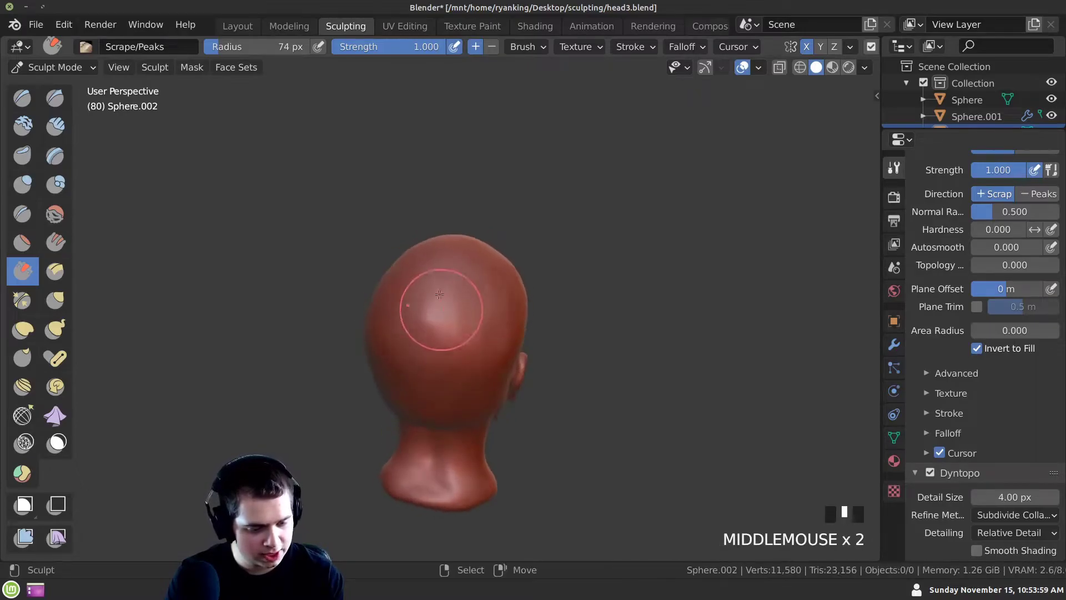
pyautogui.click(450, 279)
pyautogui.middleClick(451, 335)
pyautogui.moveTo(429, 299); pyautogui.dragTo(428, 324)
pyautogui.middleClick(428, 323)
pyautogui.click(448, 314)
pyautogui.middleClick(446, 348)
pyautogui.click(457, 300)
pyautogui.middleClick(469, 353)
pyautogui.click(439, 298)
pyautogui.middleClick(456, 358)
pyautogui.click(449, 310)
pyautogui.middleClick(432, 312)
pyautogui.click(473, 316)
pyautogui.middleClick(435, 332)
pyautogui.click(488, 338)
# Lay first Clay Strips strokes across the top of the skull while orbiting around the head
pyautogui.middleClick(420, 331)
pyautogui.click(490, 319)
pyautogui.moveTo(426, 313); pyautogui.dragTo(479, 308)
pyautogui.press('g')
pyautogui.click(494, 270)
pyautogui.middleClick(453, 278)
pyautogui.moveTo(483, 287); pyautogui.dragTo(429, 276)
pyautogui.middleClick(429, 276)
pyautogui.click(438, 275)
pyautogui.middleClick(444, 304)
pyautogui.click(408, 324)
pyautogui.middleClick(373, 319)
pyautogui.click(413, 372)
# Build up clay mass over the back of the head and up across the crown
pyautogui.moveTo(430, 359); pyautogui.dragTo(426, 329)
pyautogui.click(426, 329)
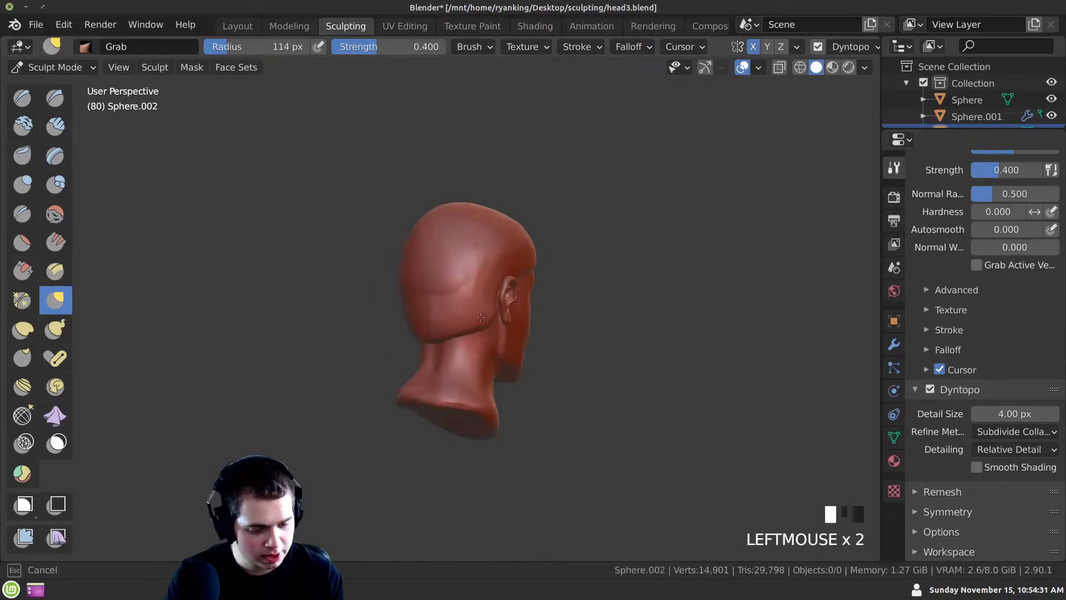
pyautogui.moveTo(429, 335); pyautogui.dragTo(426, 297)
pyautogui.click(425, 297)
pyautogui.middleClick(405, 306)
pyautogui.click(409, 341)
pyautogui.moveTo(452, 328); pyautogui.dragTo(395, 278)
pyautogui.click(396, 278)
pyautogui.middleClick(383, 276)
pyautogui.click(392, 280)
pyautogui.moveTo(446, 299); pyautogui.dragTo(464, 177)
pyautogui.click(463, 176)
pyautogui.moveTo(374, 406); pyautogui.dragTo(459, 285)
pyautogui.moveTo(458, 285); pyautogui.dragTo(453, 263)
pyautogui.middleClick(453, 263)
pyautogui.moveTo(467, 251); pyautogui.dragTo(400, 291)
pyautogui.moveTo(399, 291); pyautogui.dragTo(318, 291)
pyautogui.click(318, 291)
# Dab extra hair volume onto the skull from several angles, undoing one stray stroke
pyautogui.middleClick(399, 297)
pyautogui.click(76, 140)
pyautogui.middleClick(380, 283)
pyautogui.click(368, 229)
pyautogui.middleClick(371, 308)
pyautogui.click(438, 258)
pyautogui.middleClick(414, 261)
pyautogui.moveTo(431, 267); pyautogui.dragTo(398, 245)
pyautogui.middleClick(397, 246)
pyautogui.click(442, 264)
pyautogui.moveTo(25, 49); pyautogui.dragTo(409, 241)
pyautogui.moveTo(409, 242); pyautogui.dragTo(371, 254)
pyautogui.press('ctrl+z')
# Raise a hairline band along the forehead edge, undoing the last stroke
pyautogui.moveTo(398, 318); pyautogui.dragTo(814, 53)
pyautogui.click(813, 53)
pyautogui.moveTo(389, 323); pyautogui.dragTo(390, 261)
pyautogui.click(390, 261)
pyautogui.moveTo(318, 290); pyautogui.dragTo(303, 301)
pyautogui.press('ctrl+z')
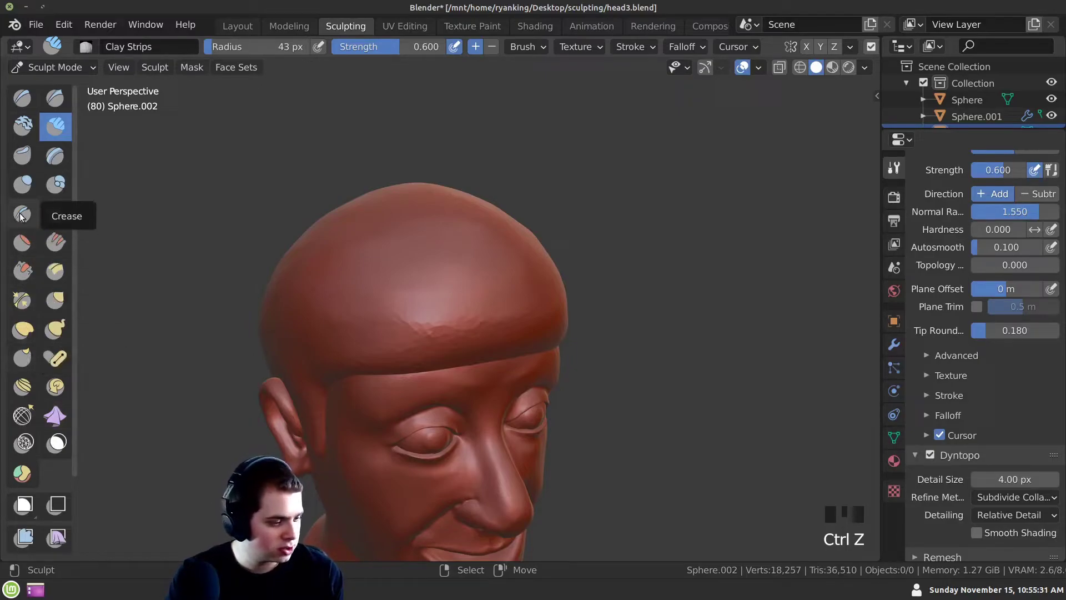
# Switch to the Crease brush, resize it, and carve creases along the hairline and hair edge
pyautogui.click(31, 220)
pyautogui.moveTo(371, 287); pyautogui.dragTo(391, 307)
pyautogui.press('f')
pyautogui.middleClick(433, 351)
pyautogui.click(476, 424)
pyautogui.middleClick(477, 416)
pyautogui.click(486, 414)
pyautogui.middleClick(392, 326)
pyautogui.click(492, 391)
pyautogui.middleClick(474, 383)
pyautogui.click(355, 310)
pyautogui.middleClick(483, 390)
pyautogui.moveTo(419, 312); pyautogui.dragTo(410, 318)
pyautogui.middleClick(410, 318)
# Sharpen the facial creases around the smiling mouth from several viewing angles
pyautogui.click(464, 376)
pyautogui.middleClick(376, 293)
pyautogui.click(504, 329)
pyautogui.middleClick(408, 344)
pyautogui.moveTo(493, 343); pyautogui.dragTo(444, 355)
pyautogui.middleClick(445, 355)
pyautogui.click(449, 342)
pyautogui.middleClick(467, 341)
pyautogui.click(460, 361)
pyautogui.middleClick(417, 383)
pyautogui.click(349, 341)
pyautogui.middleClick(360, 341)
pyautogui.click(299, 311)
pyautogui.middleClick(400, 312)
pyautogui.click(437, 326)
# Deepen the creases where the hair mass meets the forehead and temples
pyautogui.moveTo(311, 287); pyautogui.dragTo(320, 303)
pyautogui.click(320, 303)
pyautogui.moveTo(427, 306); pyautogui.dragTo(348, 233)
pyautogui.click(349, 233)
pyautogui.middleClick(385, 289)
pyautogui.click(363, 253)
pyautogui.moveTo(399, 331); pyautogui.dragTo(358, 355)
pyautogui.click(359, 355)
pyautogui.middleClick(409, 387)
pyautogui.click(361, 364)
pyautogui.moveTo(408, 384); pyautogui.dragTo(401, 309)
# With the Grab brush resized, nudge the hair mass into shape around the skull
pyautogui.press('g')
pyautogui.press('f')
pyautogui.click(432, 270)
pyautogui.middleClick(424, 285)
pyautogui.click(433, 268)
pyautogui.middleClick(431, 244)
pyautogui.click(455, 256)
pyautogui.middleClick(405, 283)
pyautogui.click(436, 269)
pyautogui.middleClick(364, 270)
pyautogui.click(411, 277)
pyautogui.middleClick(386, 276)
pyautogui.click(398, 279)
pyautogui.middleClick(355, 263)
pyautogui.click(428, 275)
# Pull the front hair up and forward into a swept quiff over the forehead
pyautogui.moveTo(375, 301); pyautogui.dragTo(481, 298)
pyautogui.moveTo(480, 297); pyautogui.dragTo(439, 301)
pyautogui.moveTo(439, 301); pyautogui.dragTo(332, 217)
pyautogui.click(333, 218)
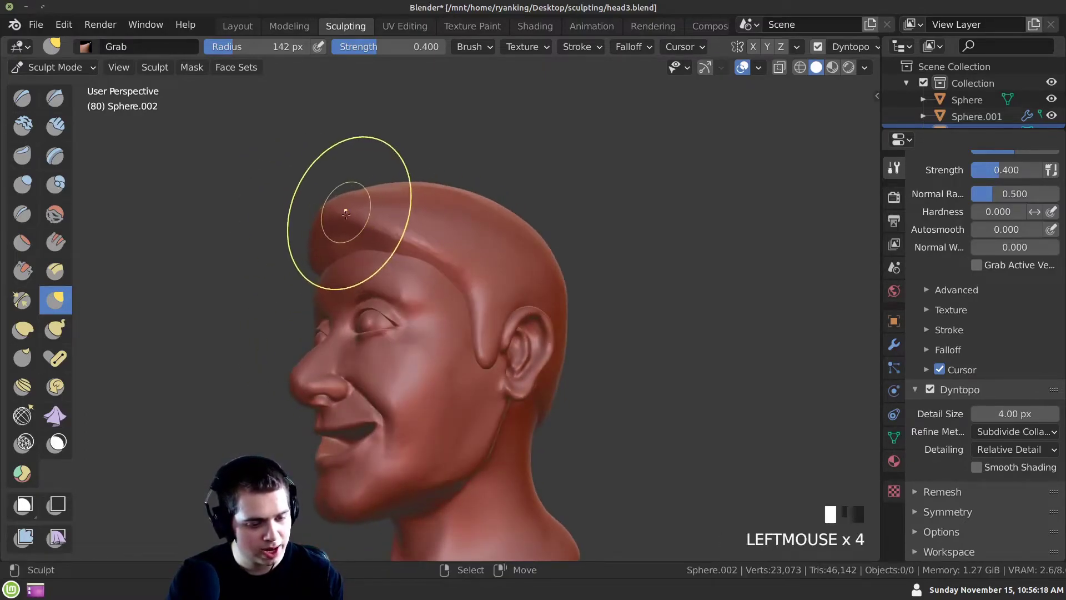
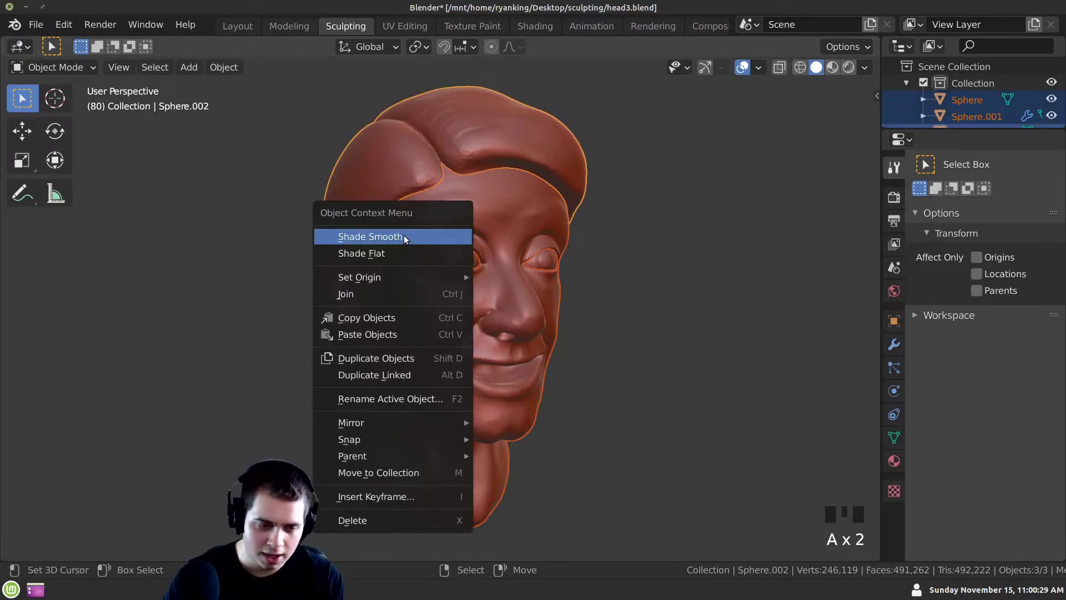
# Shade the spheres smooth, deselect everything and zoom in toward the head
pyautogui.press('w')
pyautogui.press('a')
pyautogui.moveTo(351, 303); pyautogui.dragTo(240, 28)
pyautogui.moveTo(239, 28); pyautogui.dragTo(527, 274)
pyautogui.middleClick(527, 274)
pyautogui.scroll(3)
# Switch to the Layout workspace and add a new cube mesh placed in the open mouth
pyautogui.moveTo(481, 236); pyautogui.dragTo(438, 202)
pyautogui.press('shift+c')
pyautogui.middleClick(439, 234)
pyautogui.click(638, 214)
pyautogui.click(620, 189)
pyautogui.press('shift+c')
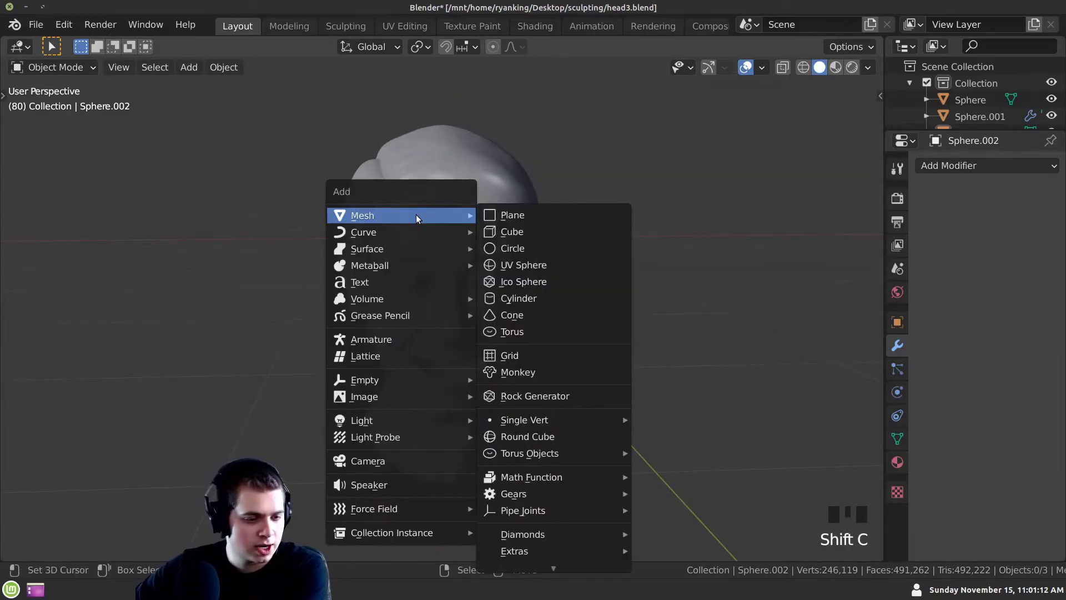
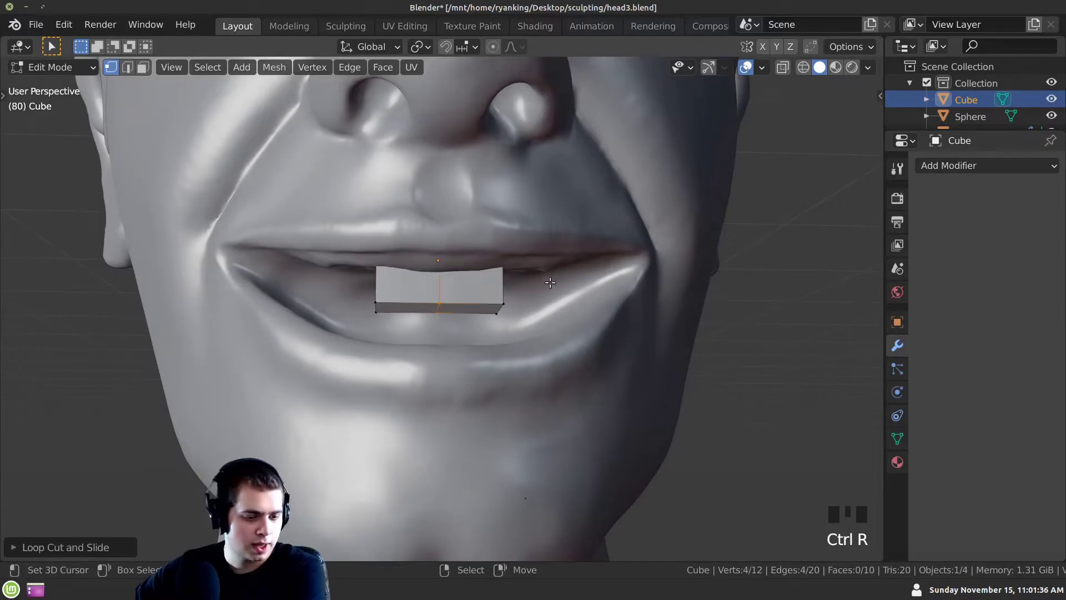
# In X-ray, box-select and delete half the block's vertices, then return to Object Mode
pyautogui.press('z')
pyautogui.press('a')
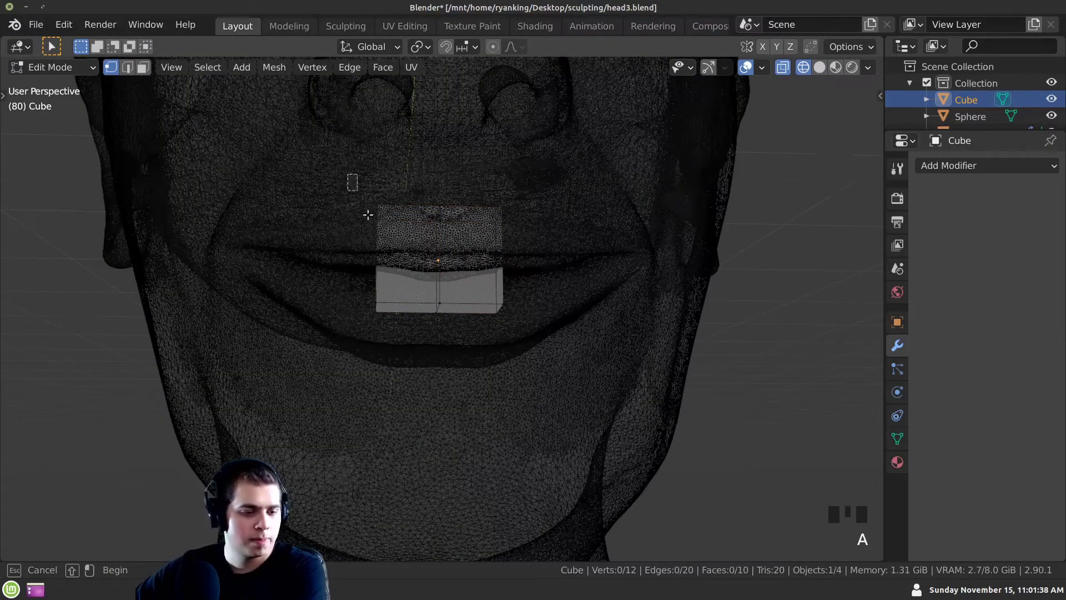
pyautogui.press('b')
pyautogui.press('x')
pyautogui.press('Tab')
pyautogui.press('z')
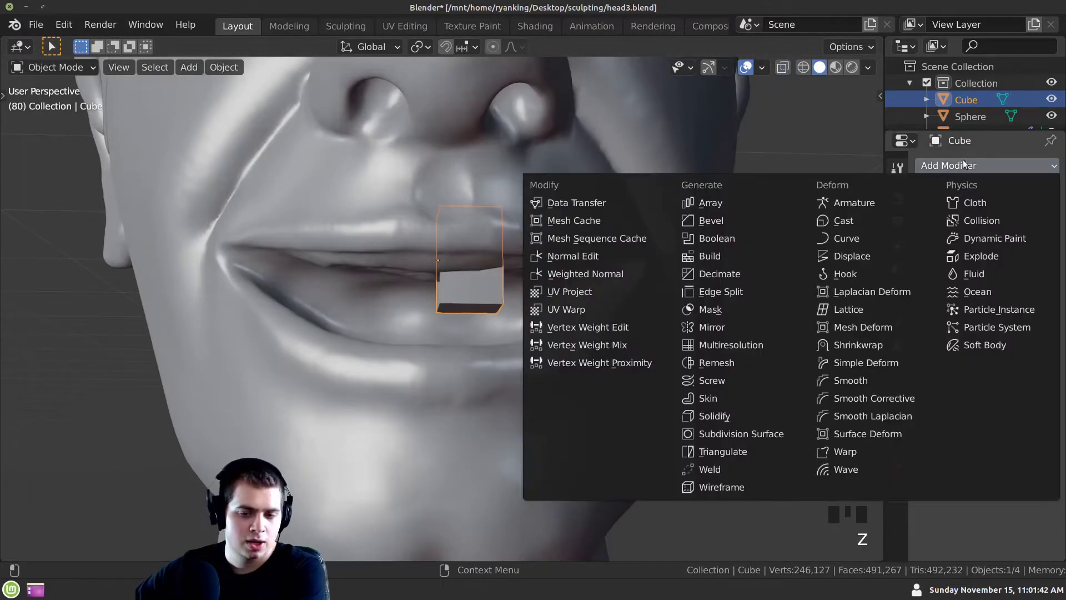
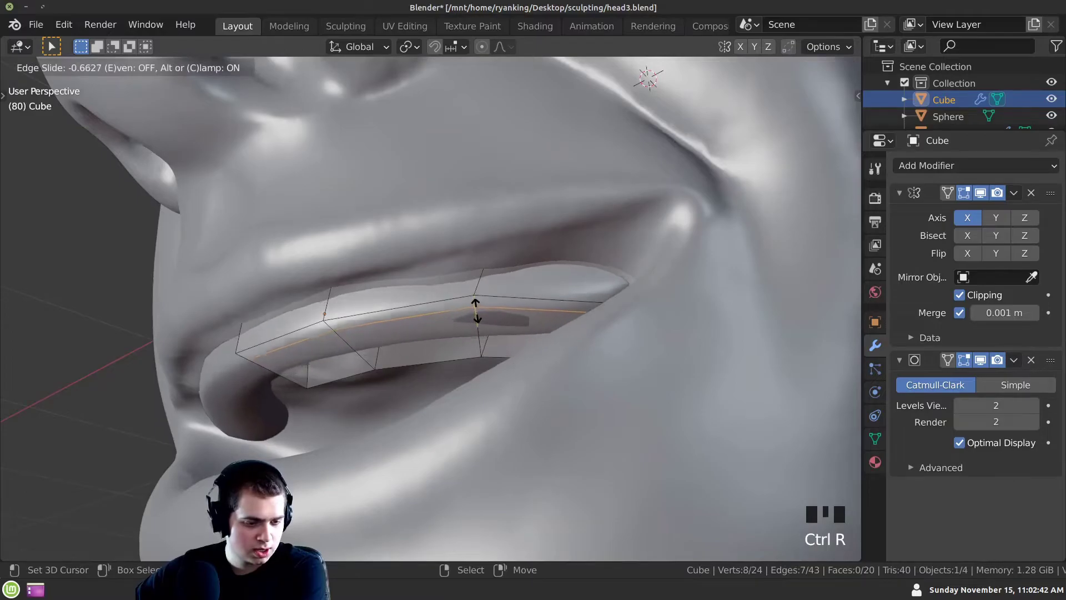
# Add a loop cut on the teeth block and slide it into position
pyautogui.press('ctrl+r')
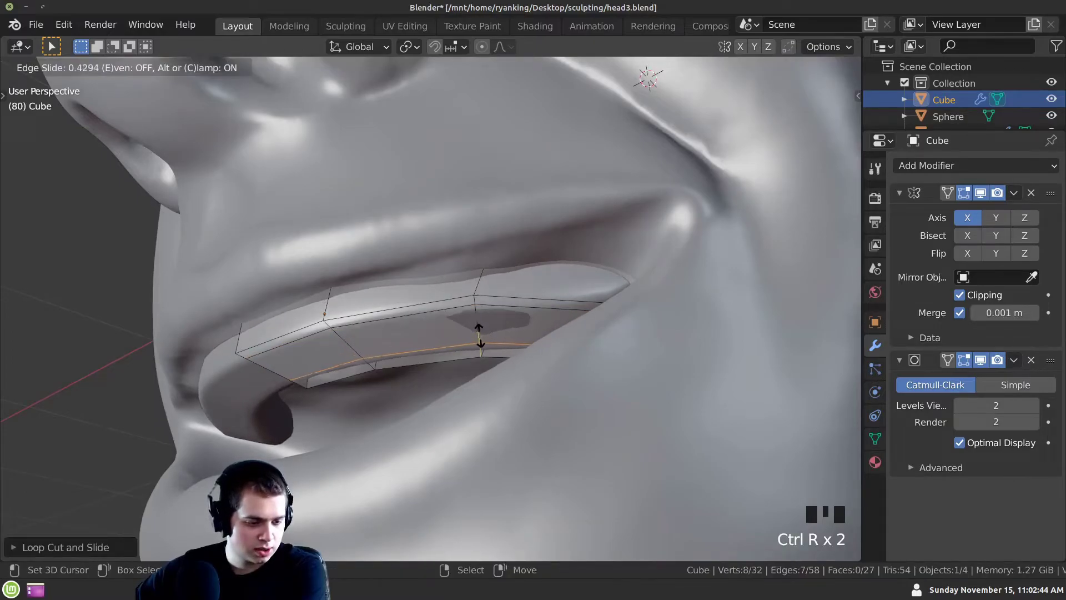
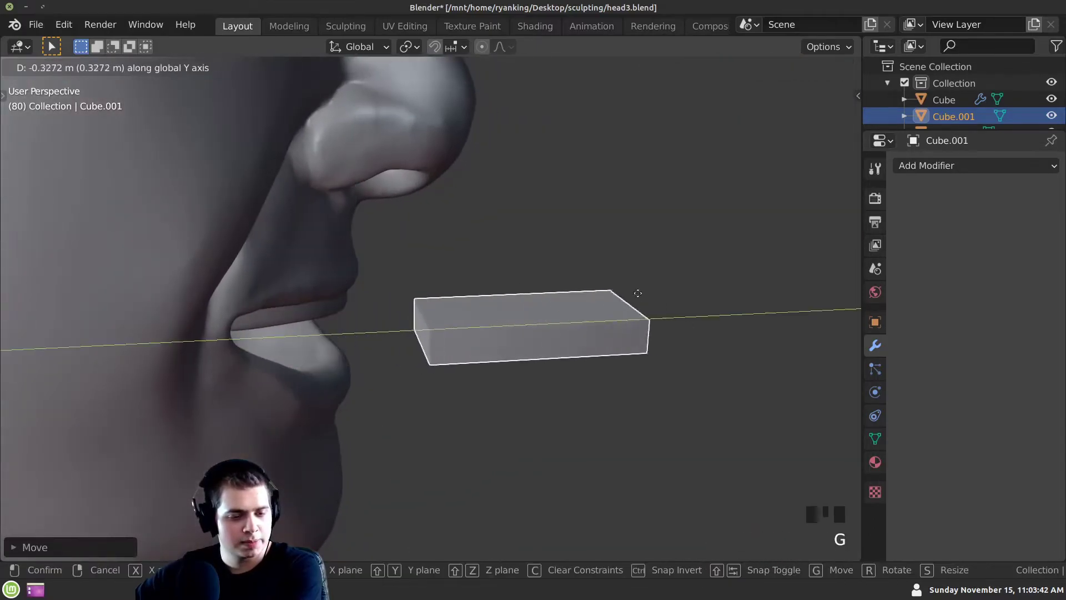
# Orbit and zoom out to view the second cube near the lower lip
pyautogui.middleClick(599, 313)
pyautogui.scroll(-3)
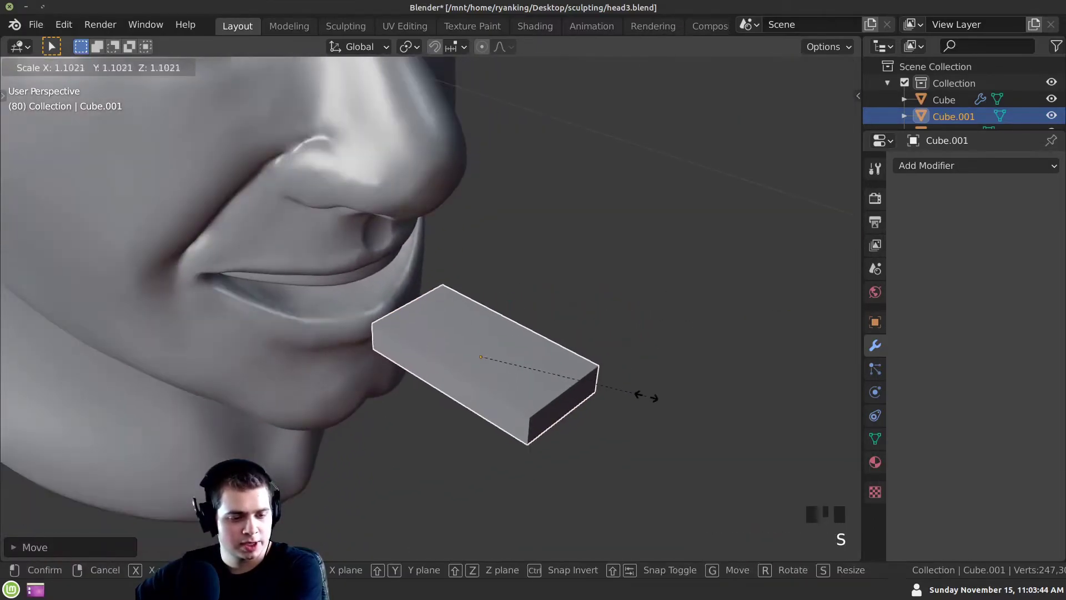
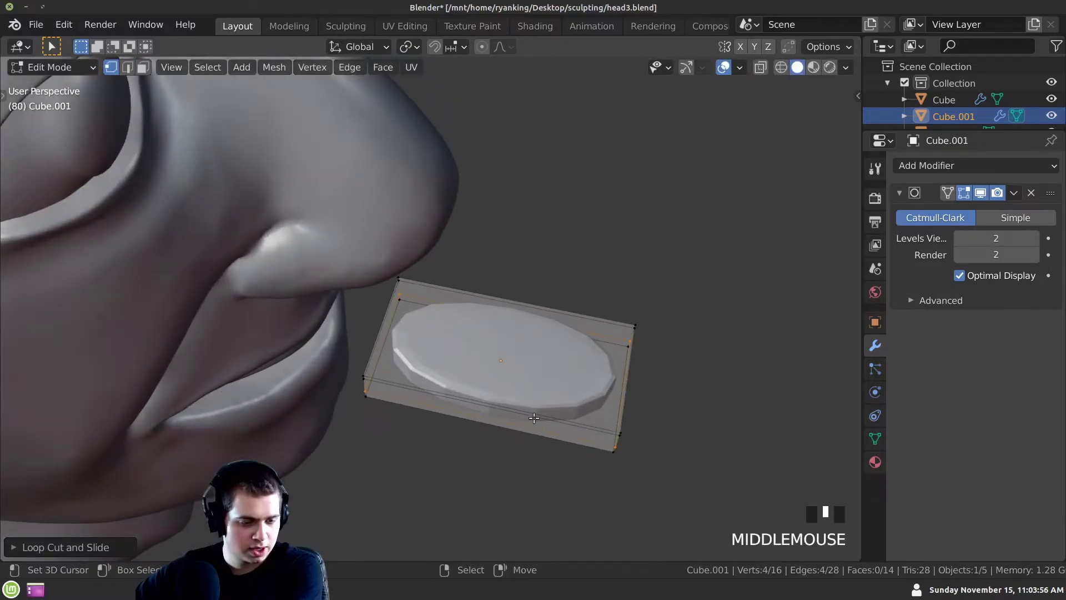
# Add edge loops to round the Cube.001 slab and apply its transforms
pyautogui.press('ctrl+r')
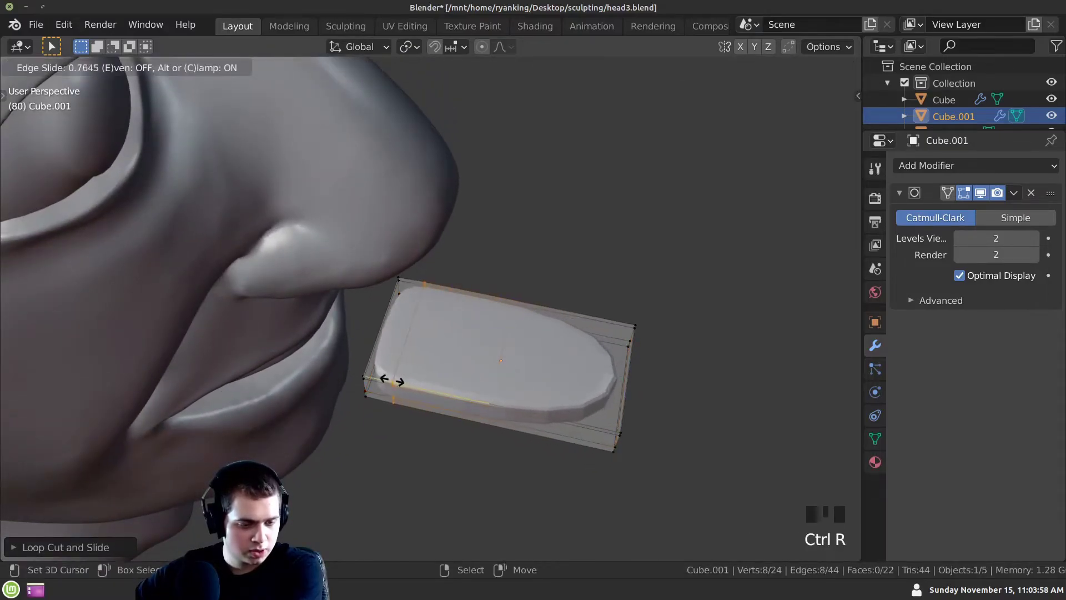
pyautogui.press('ctrl+r')
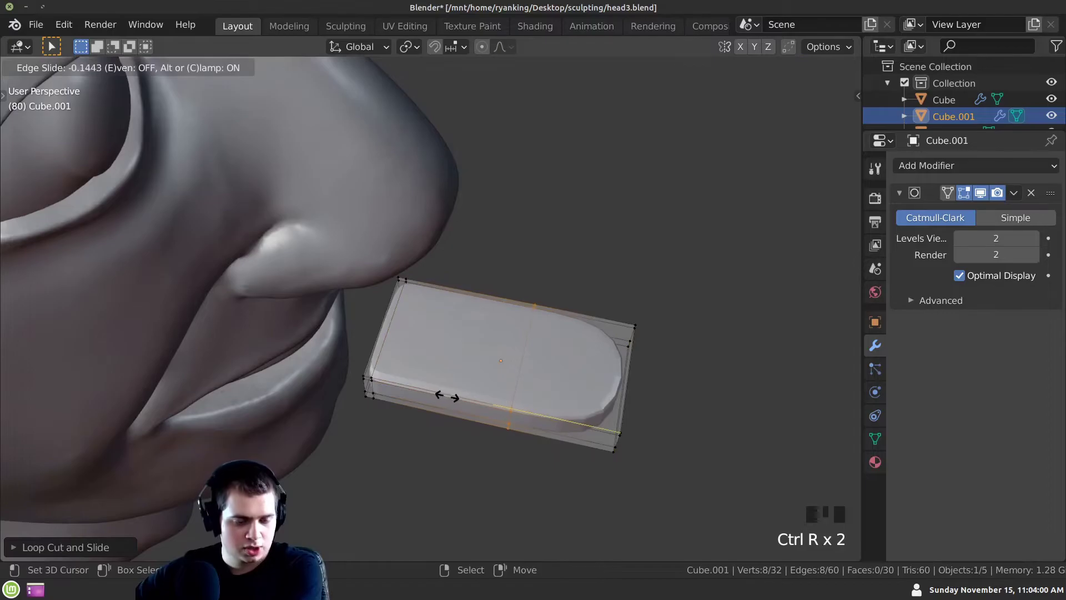
pyautogui.press('Tab')
pyautogui.moveTo(531, 373); pyautogui.dragTo(436, 296)
pyautogui.scroll(3)
pyautogui.moveTo(1032, 255); pyautogui.dragTo(410, 394)
pyautogui.moveTo(410, 393); pyautogui.dragTo(936, 245)
pyautogui.press('ctrl+a')
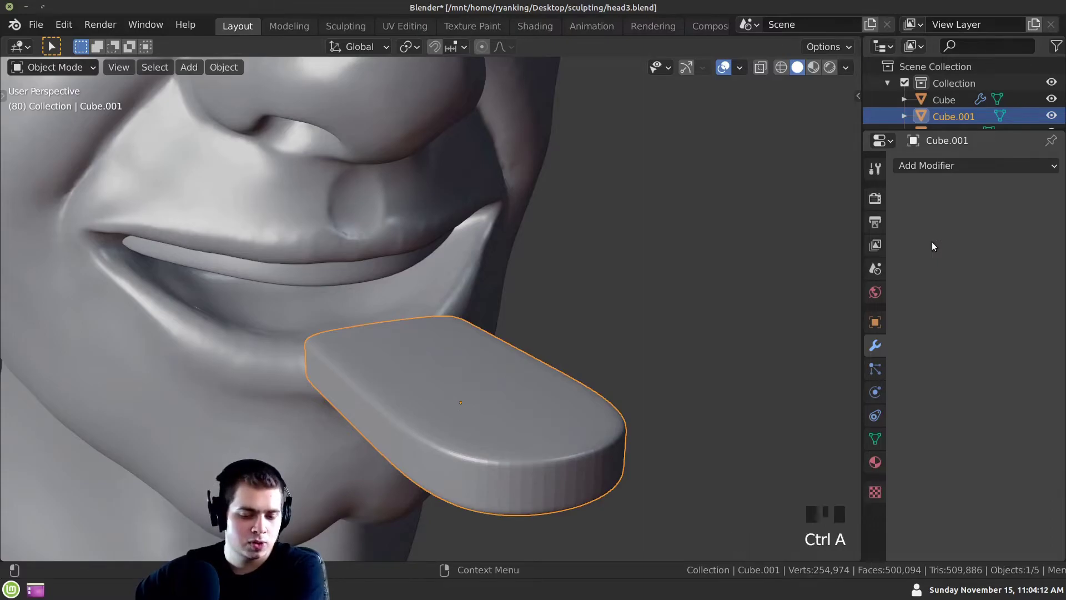
# In Sculpt Mode, pull the slab into a tongue shape with the Grab brush
pyautogui.scroll(-3)
pyautogui.middleClick(664, 304)
pyautogui.scroll(3)
pyautogui.moveTo(563, 281); pyautogui.dragTo(343, 31)
pyautogui.click(342, 30)
pyautogui.middleClick(510, 307)
pyautogui.scroll(3)
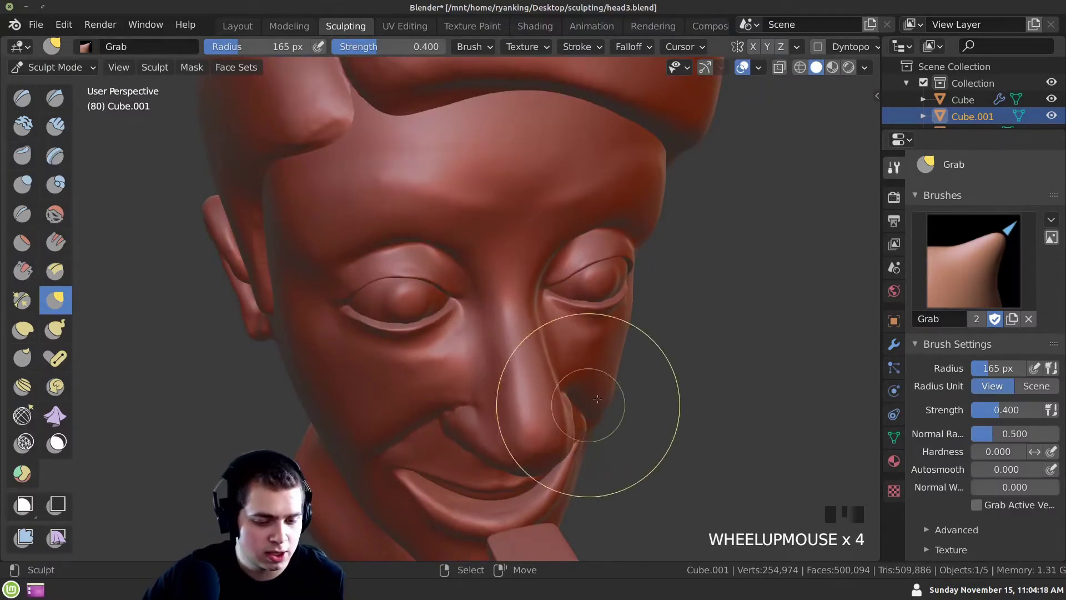
pyautogui.moveTo(521, 470); pyautogui.dragTo(524, 388)
pyautogui.click(524, 388)
pyautogui.middleClick(535, 397)
pyautogui.click(120, 141)
# Reshape the tongue outline with further Grab strokes, undoing the last ones, and return to Object Mode
pyautogui.middleClick(544, 384)
pyautogui.click(602, 358)
pyautogui.moveTo(591, 386); pyautogui.dragTo(574, 361)
pyautogui.press('f')
pyautogui.moveTo(581, 353); pyautogui.dragTo(554, 388)
pyautogui.middleClick(554, 388)
pyautogui.press('ctrl+z')
pyautogui.press('ctrl+z')
pyautogui.press('ctrl+z')
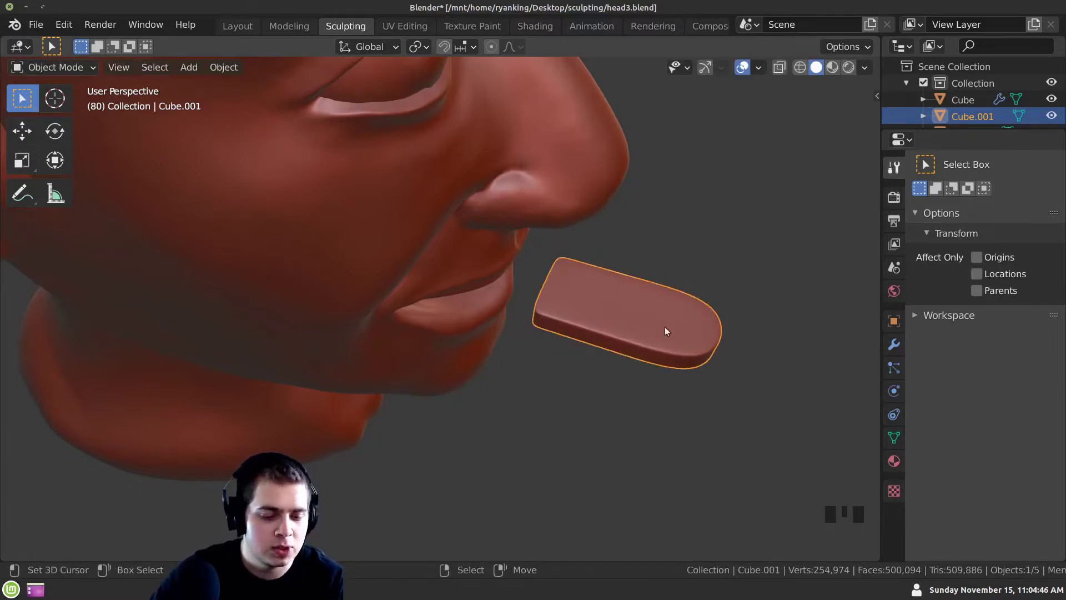
# Apply the tongue piece's transforms, enter Sculpt Mode and select the Clay Strips brush with dynamic topology on
pyautogui.moveTo(567, 361); pyautogui.dragTo(476, 332)
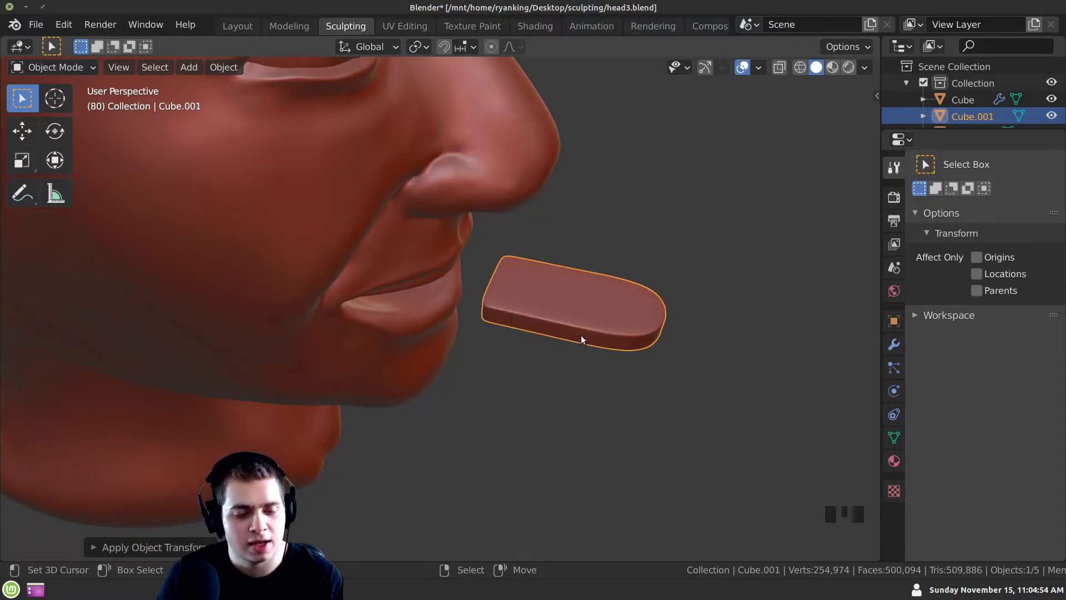
pyautogui.click(231, 31)
pyautogui.middleClick(545, 402)
pyautogui.click(506, 281)
pyautogui.press('ctrl+z')
pyautogui.moveTo(477, 338); pyautogui.dragTo(455, 356)
pyautogui.press('KP_Decimal')
pyautogui.moveTo(450, 344); pyautogui.dragTo(539, 374)
# Dab Clay Strips over the tongue surface to start building volume
pyautogui.click(540, 374)
pyautogui.middleClick(545, 356)
pyautogui.click(537, 349)
pyautogui.middleClick(420, 324)
pyautogui.click(554, 361)
pyautogui.middleClick(416, 314)
pyautogui.click(482, 351)
pyautogui.middleClick(543, 366)
pyautogui.click(549, 351)
pyautogui.middleClick(544, 363)
pyautogui.click(431, 324)
pyautogui.middleClick(523, 392)
pyautogui.click(517, 406)
pyautogui.middleClick(418, 343)
pyautogui.click(436, 319)
# Stroke clay along the length of the tongue to thicken and round it
pyautogui.moveTo(476, 341); pyautogui.dragTo(406, 288)
pyautogui.moveTo(406, 288); pyautogui.dragTo(494, 324)
pyautogui.moveTo(494, 324); pyautogui.dragTo(373, 335)
pyautogui.press('ctrl+z')
pyautogui.moveTo(418, 317); pyautogui.dragTo(420, 352)
pyautogui.moveTo(420, 353); pyautogui.dragTo(808, 49)
pyautogui.moveTo(807, 49); pyautogui.dragTo(395, 394)
pyautogui.moveTo(394, 394); pyautogui.dragTo(399, 236)
pyautogui.moveTo(399, 236); pyautogui.dragTo(438, 320)
pyautogui.moveTo(438, 320); pyautogui.dragTo(241, 88)
pyautogui.click(241, 88)
pyautogui.moveTo(382, 331); pyautogui.dragTo(352, 50)
pyautogui.click(352, 50)
pyautogui.moveTo(463, 377); pyautogui.dragTo(394, 286)
pyautogui.click(394, 286)
# Build up clay on the tongue's sides and tip, checking from several angles
pyautogui.middleClick(411, 336)
pyautogui.click(418, 336)
pyautogui.middleClick(450, 416)
pyautogui.click(408, 310)
pyautogui.middleClick(454, 451)
pyautogui.click(400, 270)
pyautogui.middleClick(447, 376)
pyautogui.moveTo(423, 295); pyautogui.dragTo(423, 323)
pyautogui.middleClick(422, 324)
pyautogui.moveTo(369, 288); pyautogui.dragTo(437, 350)
pyautogui.middleClick(437, 350)
pyautogui.click(399, 316)
pyautogui.middleClick(557, 430)
pyautogui.click(534, 449)
pyautogui.middleClick(450, 381)
pyautogui.click(436, 366)
pyautogui.middleClick(498, 382)
pyautogui.click(372, 343)
pyautogui.middleClick(525, 362)
pyautogui.click(537, 379)
# Carve a central groove running down the middle of the tongue
pyautogui.moveTo(654, 374); pyautogui.dragTo(587, 285)
pyautogui.click(588, 285)
pyautogui.middleClick(479, 308)
pyautogui.click(602, 305)
pyautogui.middleClick(488, 344)
pyautogui.click(586, 392)
pyautogui.middleClick(477, 374)
pyautogui.click(529, 380)
pyautogui.middleClick(423, 351)
pyautogui.click(526, 345)
pyautogui.middleClick(362, 328)
pyautogui.click(394, 325)
pyautogui.middleClick(470, 297)
pyautogui.click(510, 273)
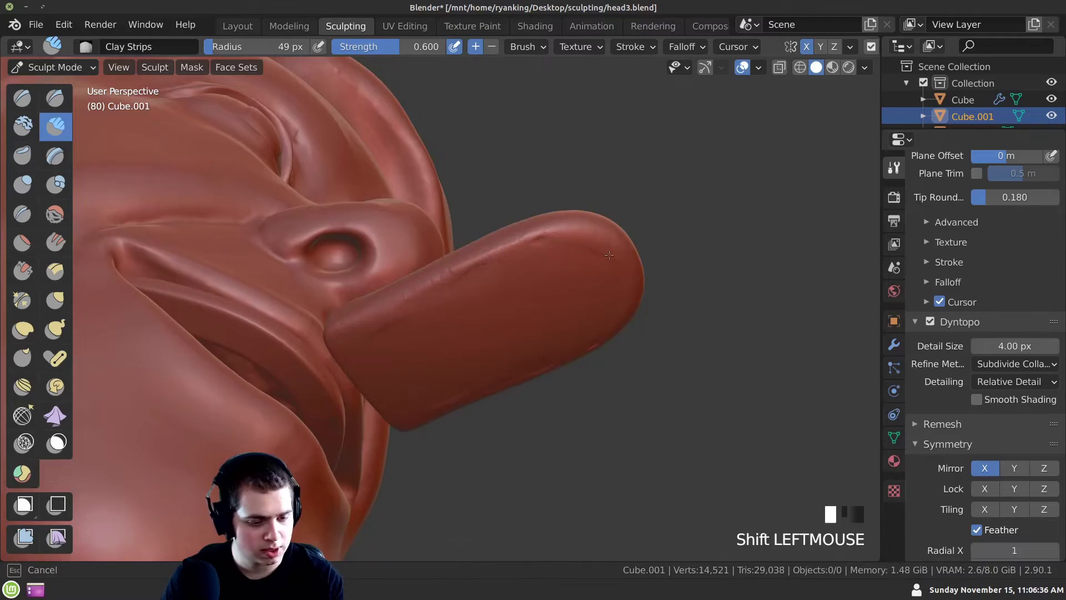
pyautogui.middleClick(527, 265)
# Sharpen the groove and refine the tongue shape with Grab strokes, then return to Object Mode
pyautogui.moveTo(466, 189); pyautogui.dragTo(463, 363)
pyautogui.moveTo(463, 363); pyautogui.dragTo(35, 216)
pyautogui.click(35, 216)
pyautogui.middleClick(489, 336)
pyautogui.click(440, 282)
pyautogui.middleClick(495, 352)
pyautogui.moveTo(446, 289); pyautogui.dragTo(497, 344)
pyautogui.middleClick(498, 344)
pyautogui.click(447, 291)
pyautogui.middleClick(458, 304)
pyautogui.moveTo(417, 268); pyautogui.dragTo(384, 208)
pyautogui.moveTo(384, 209); pyautogui.dragTo(491, 367)
pyautogui.press('g')
pyautogui.click(497, 367)
pyautogui.middleClick(484, 385)
pyautogui.moveTo(497, 373); pyautogui.dragTo(409, 321)
pyautogui.moveTo(409, 321); pyautogui.dragTo(560, 394)
pyautogui.click(561, 394)
pyautogui.moveTo(442, 333); pyautogui.dragTo(212, 150)
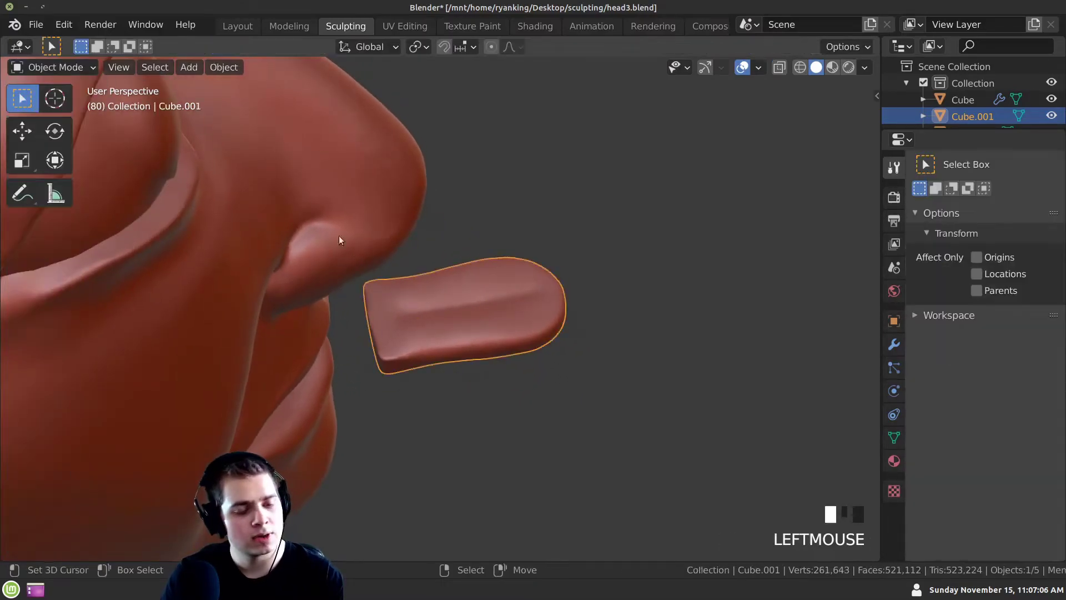
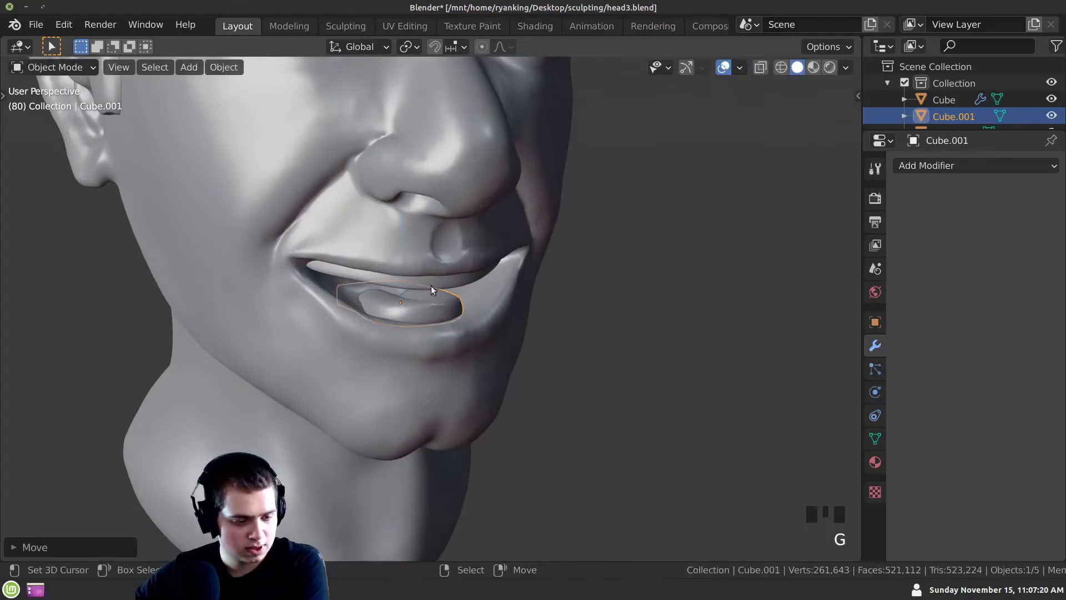
# Move the grooved tongue piece into the head's open mouth and view the whole head from the front
pyautogui.press('Tab')
pyautogui.scroll(-3)
pyautogui.press('Tab')
pyautogui.middleClick(498, 314)
pyautogui.press('a')
pyautogui.middleClick(499, 326)
pyautogui.scroll(3)
pyautogui.scroll(-3)
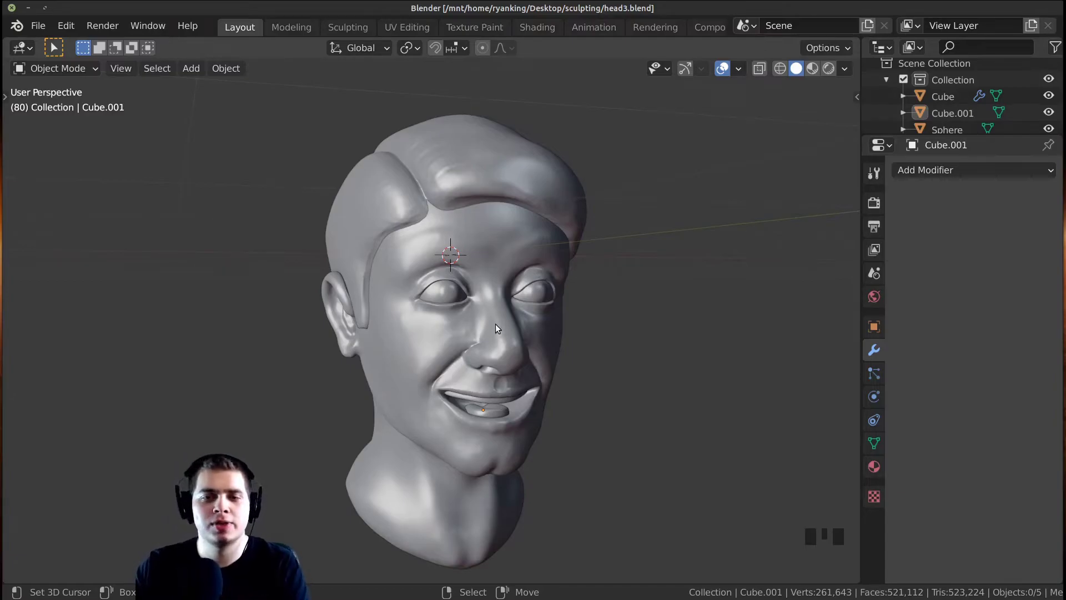
# Add a camera, rotate it to face the head and set the current view as camera view
pyautogui.moveTo(413, 309); pyautogui.dragTo(529, 433)
pyautogui.press('shift+a')
pyautogui.moveTo(525, 325); pyautogui.dragTo(537, 323)
pyautogui.press('ctrl+alt+KP_0')
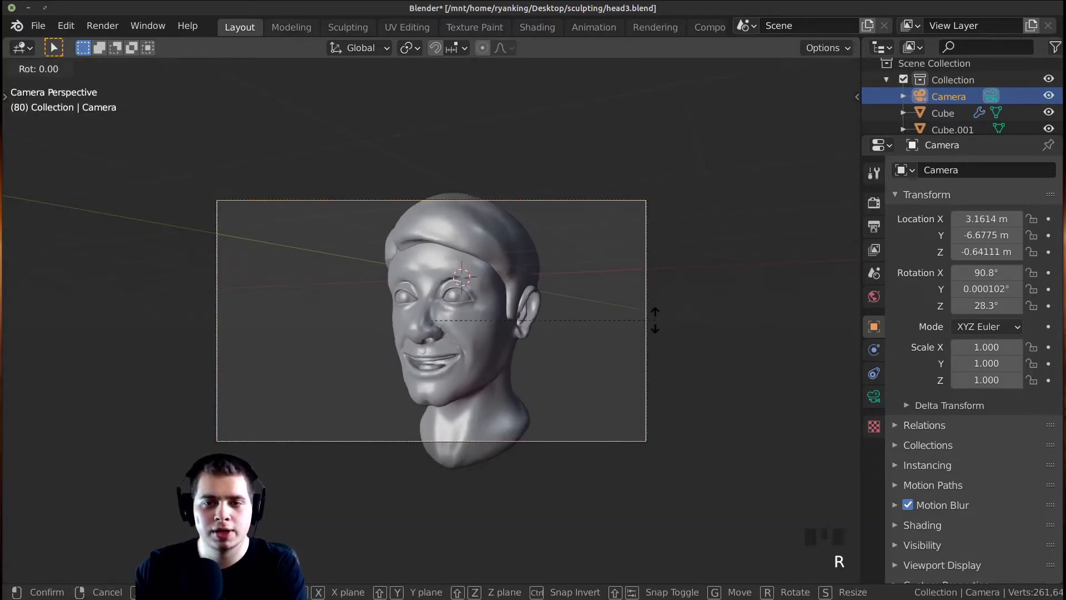
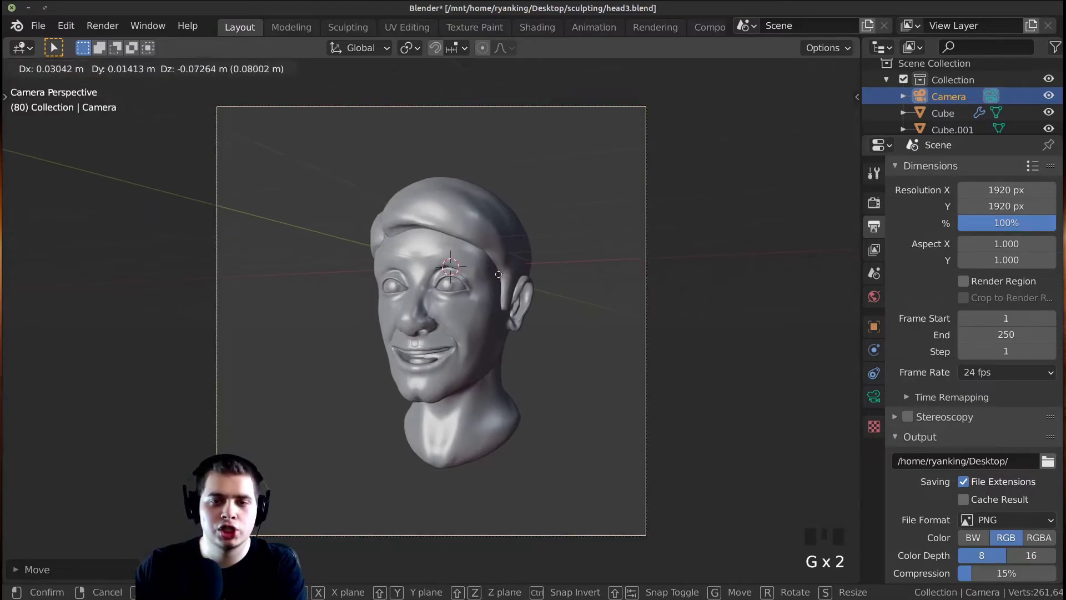
# Grab the area light and push it along the viewing axis toward the sculpted head
pyautogui.middleClick(522, 301)
pyautogui.scroll(-3)
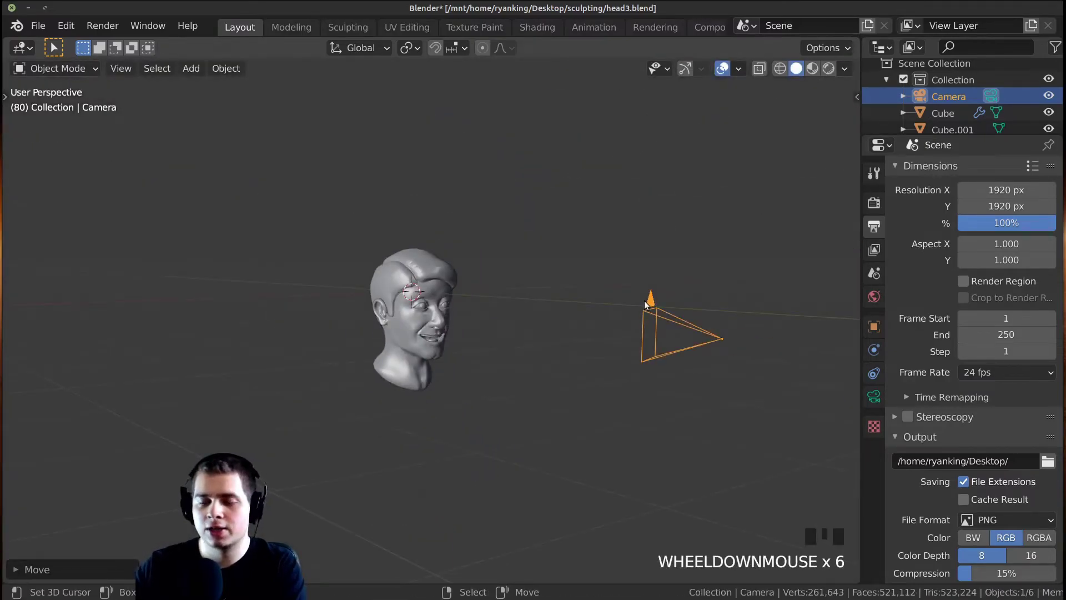
pyautogui.scroll(3)
pyautogui.middleClick(471, 311)
pyautogui.press('g')
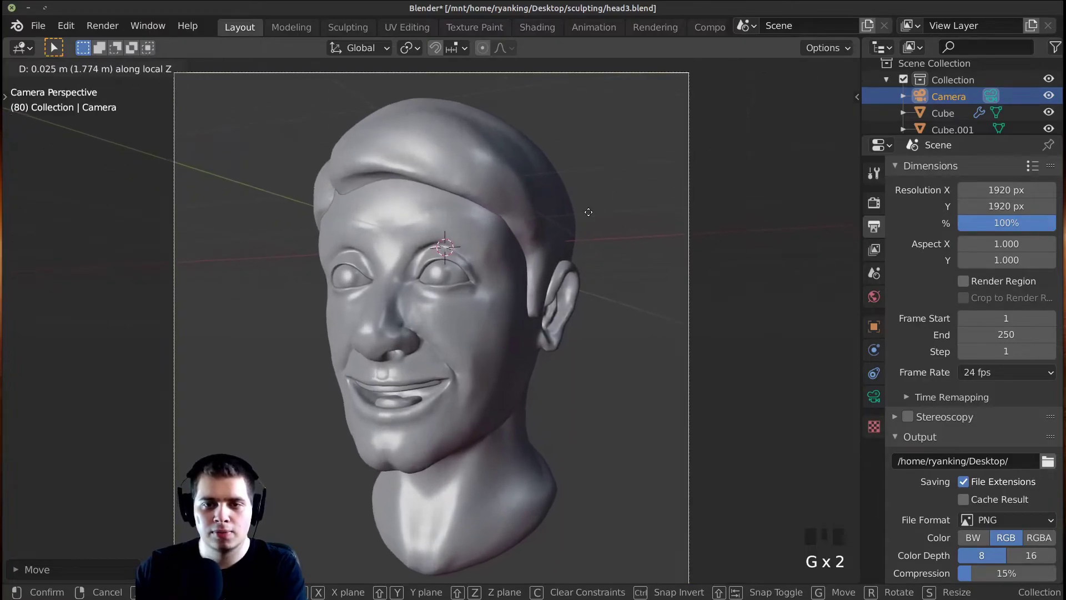
pyautogui.middleClick(581, 274)
pyautogui.press('g')
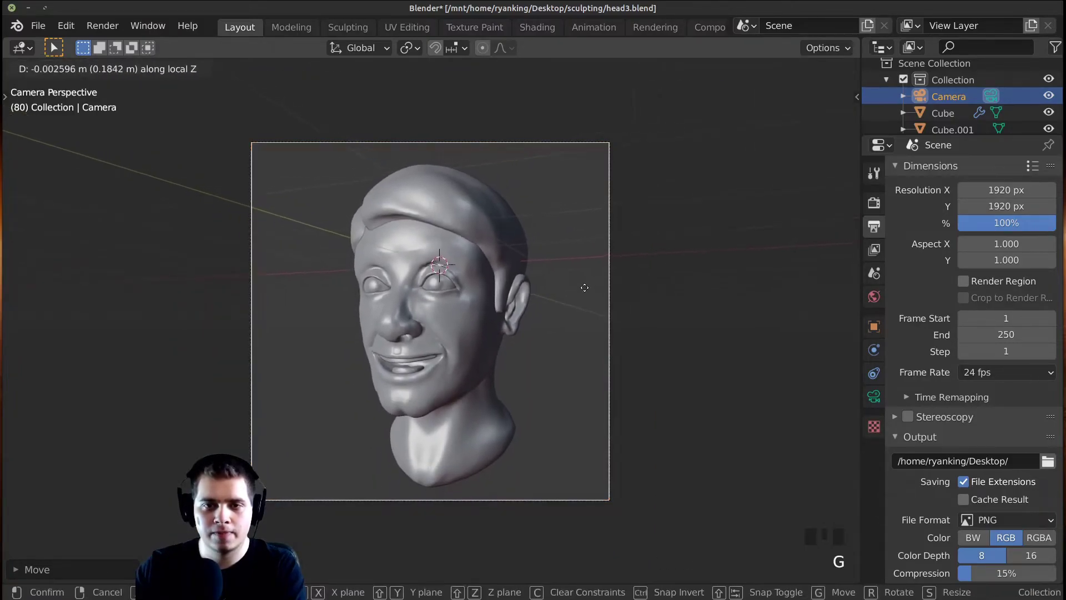
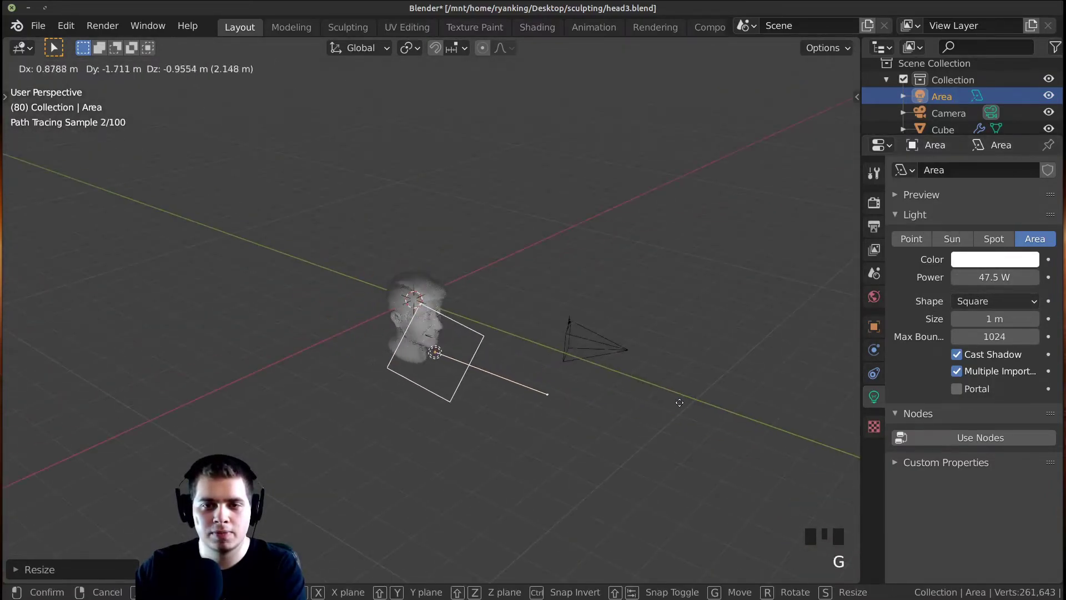
# Scale the area light down, place it beside the head and switch to camera view
pyautogui.moveTo(429, 263); pyautogui.dragTo(483, 282)
pyautogui.moveTo(483, 282); pyautogui.dragTo(334, 318)
pyautogui.press('z')
pyautogui.moveTo(506, 419); pyautogui.dragTo(573, 265)
pyautogui.press('a')
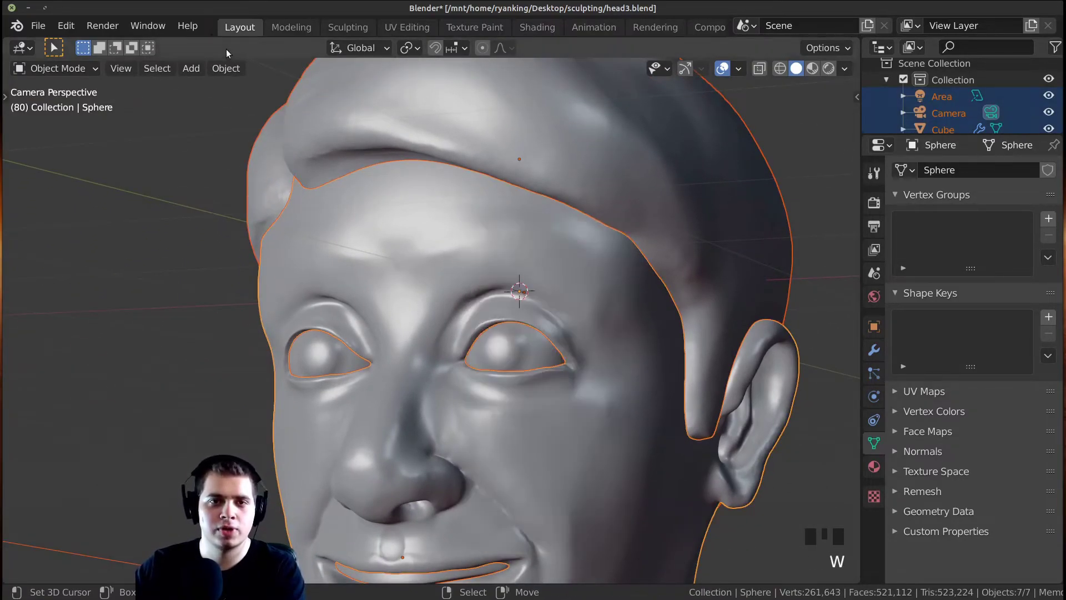
# Select the sculpted head and frame it fully within the camera view
pyautogui.click(742, 299)
pyautogui.press('a')
pyautogui.scroll(-3)
pyautogui.middleClick(523, 287)
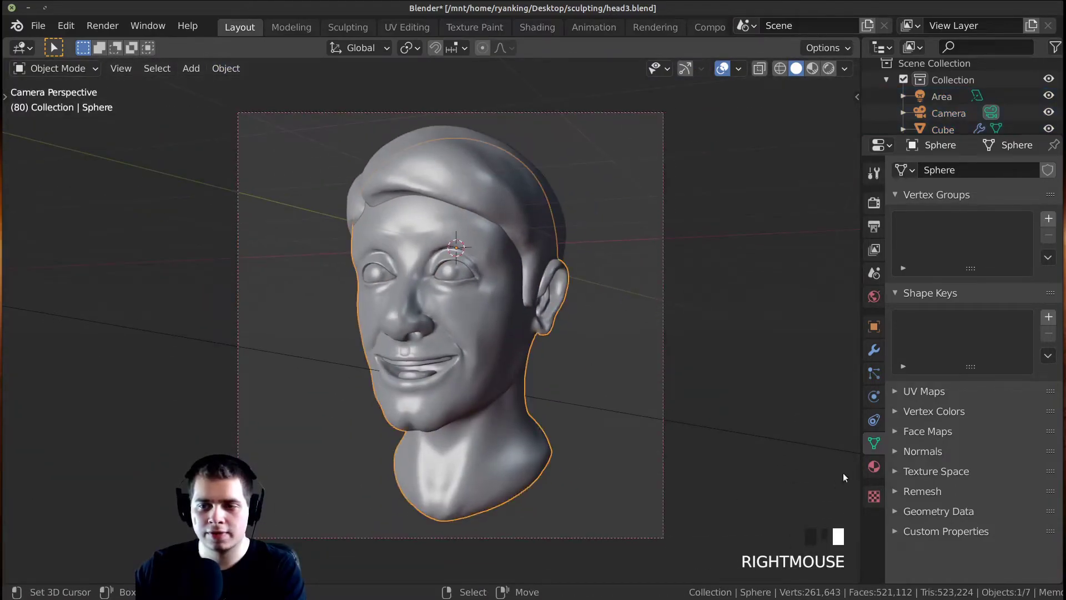
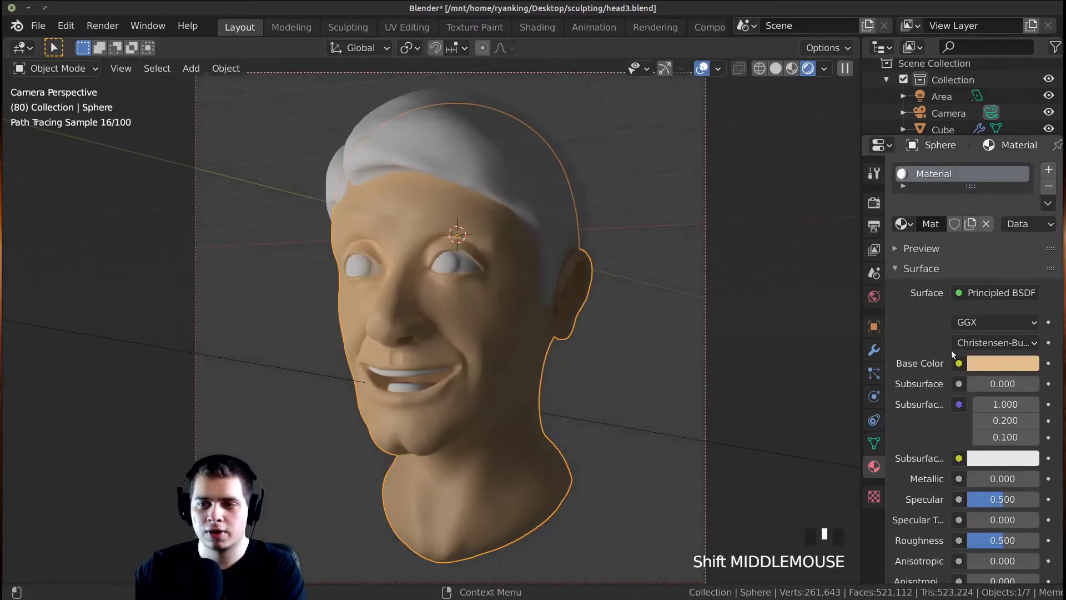
# Set the skin Base Color to a tan tone, then select the hair piece for its dark brown colour
pyautogui.click(982, 368)
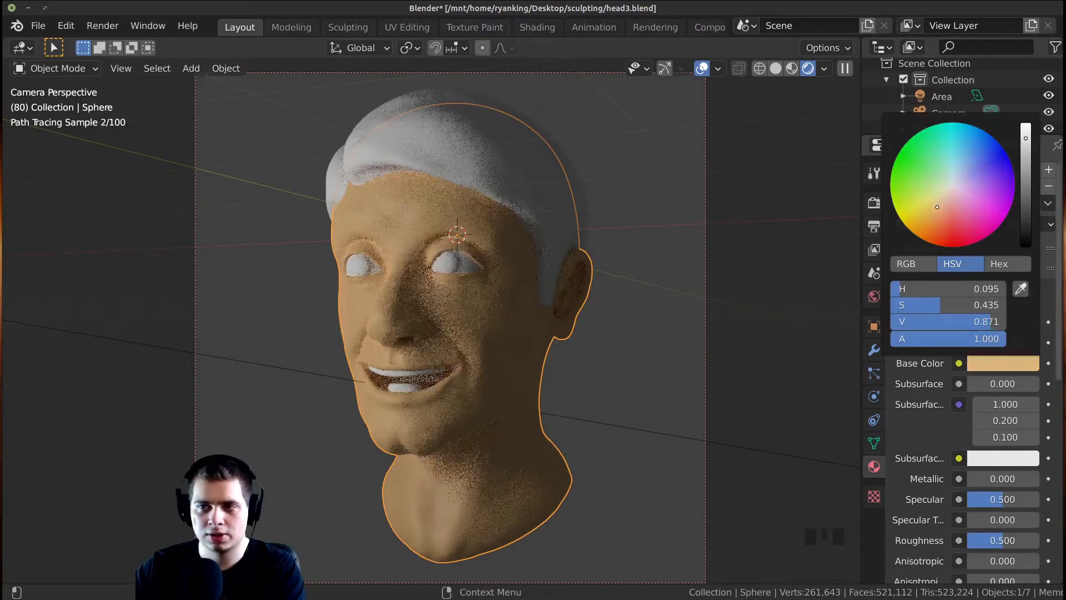
pyautogui.middleClick(436, 290)
pyautogui.scroll(3)
pyautogui.moveTo(454, 190); pyautogui.dragTo(955, 345)
pyautogui.click(954, 345)
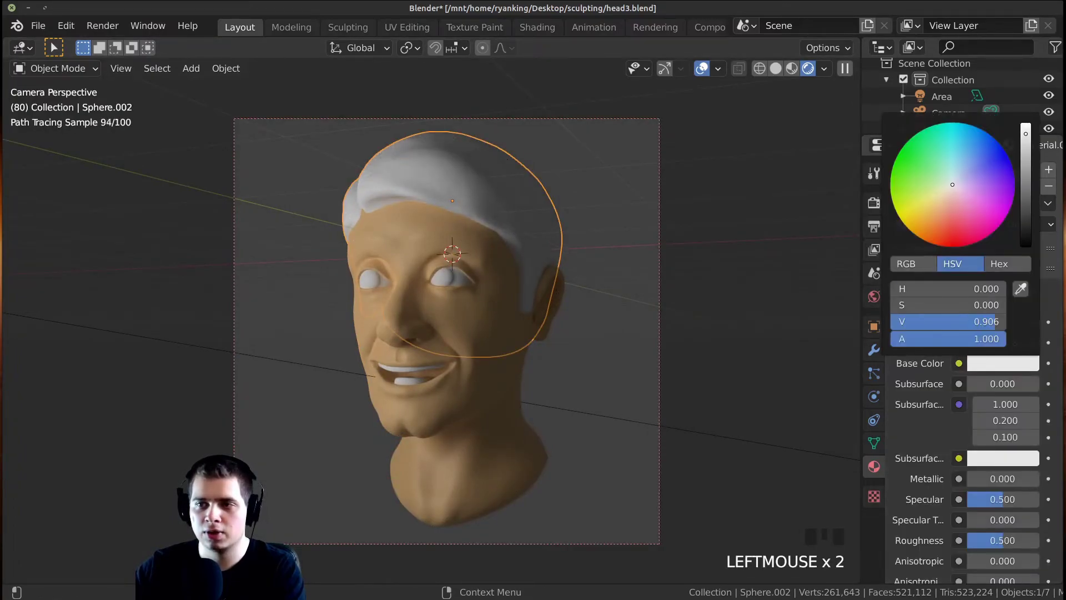
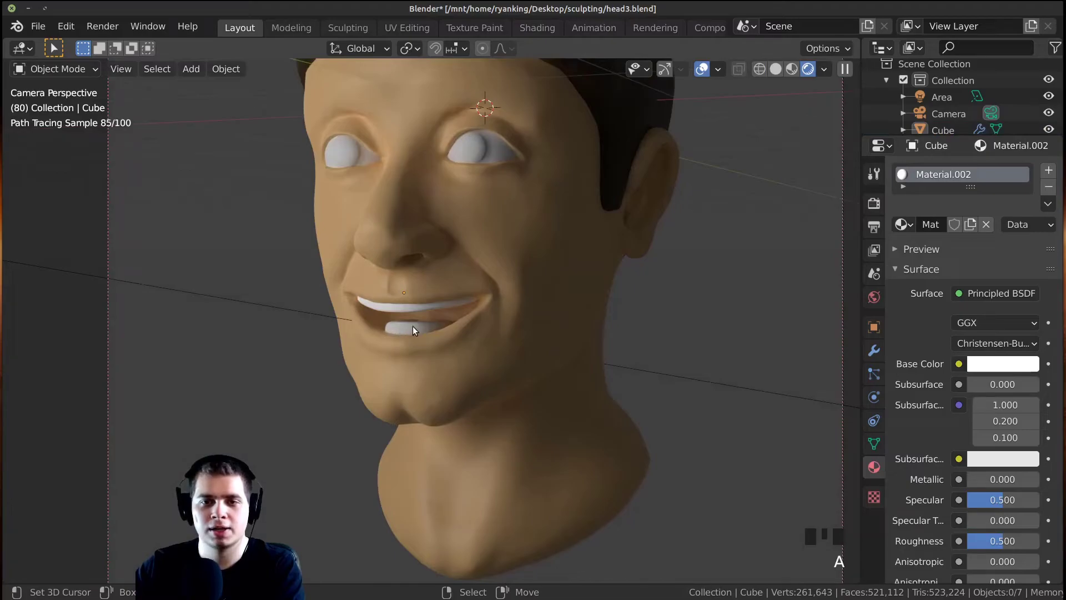
# Colour the tongue red, then select an eyeball and start renaming its material
pyautogui.moveTo(417, 330); pyautogui.dragTo(957, 244)
pyautogui.click(956, 244)
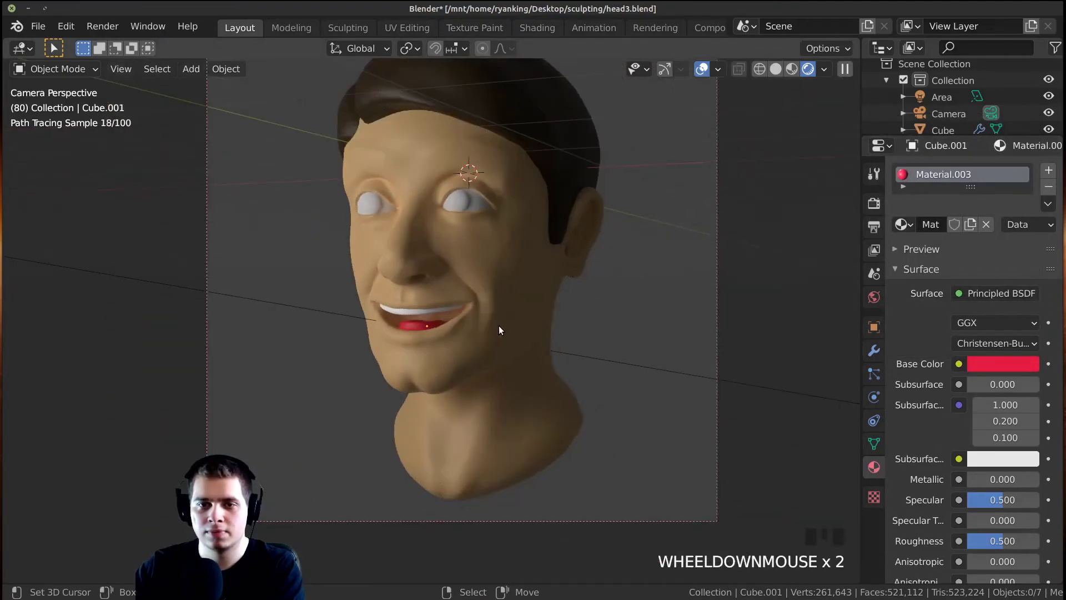
pyautogui.rightClick(471, 204)
pyautogui.moveTo(469, 275); pyautogui.dragTo(950, 228)
pyautogui.moveTo(950, 228); pyautogui.dragTo(940, 237)
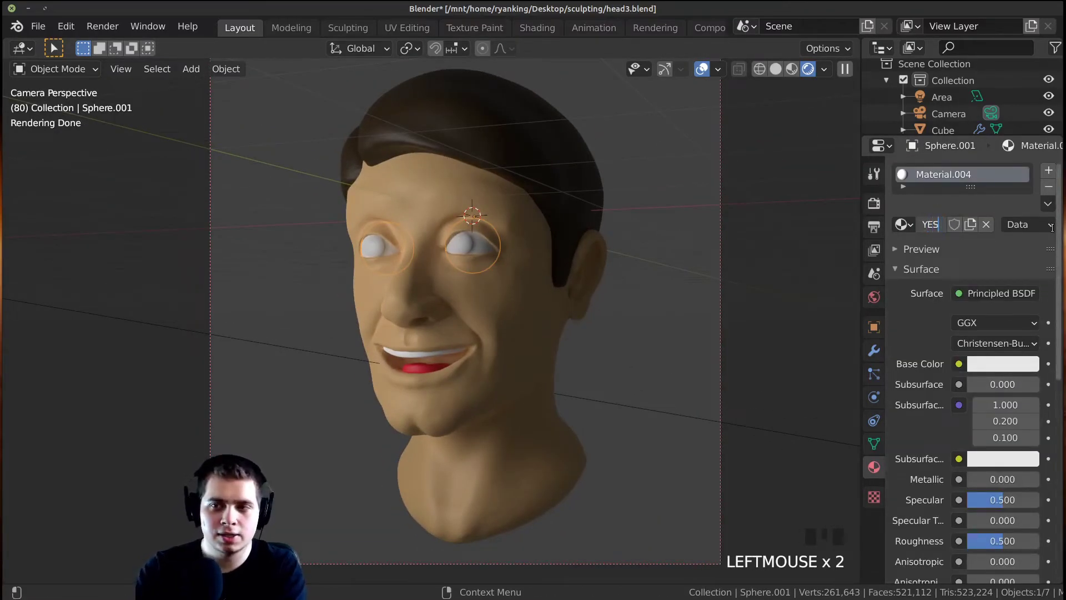
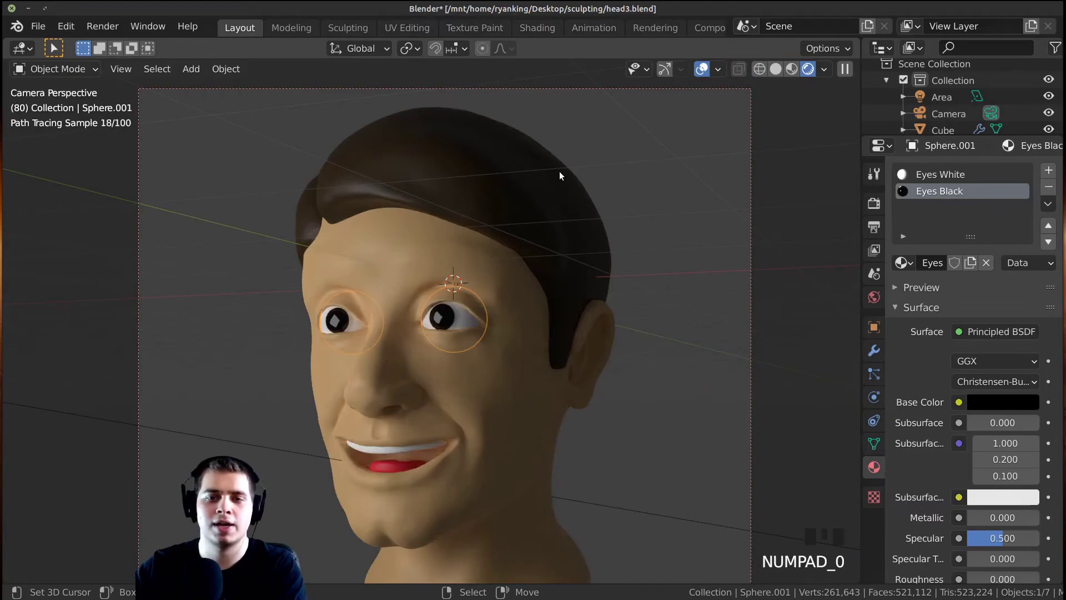
# Orbit and zoom around the head to check the white sclera and black pupils
pyautogui.scroll(-3)
pyautogui.middleClick(576, 352)
pyautogui.scroll(3)
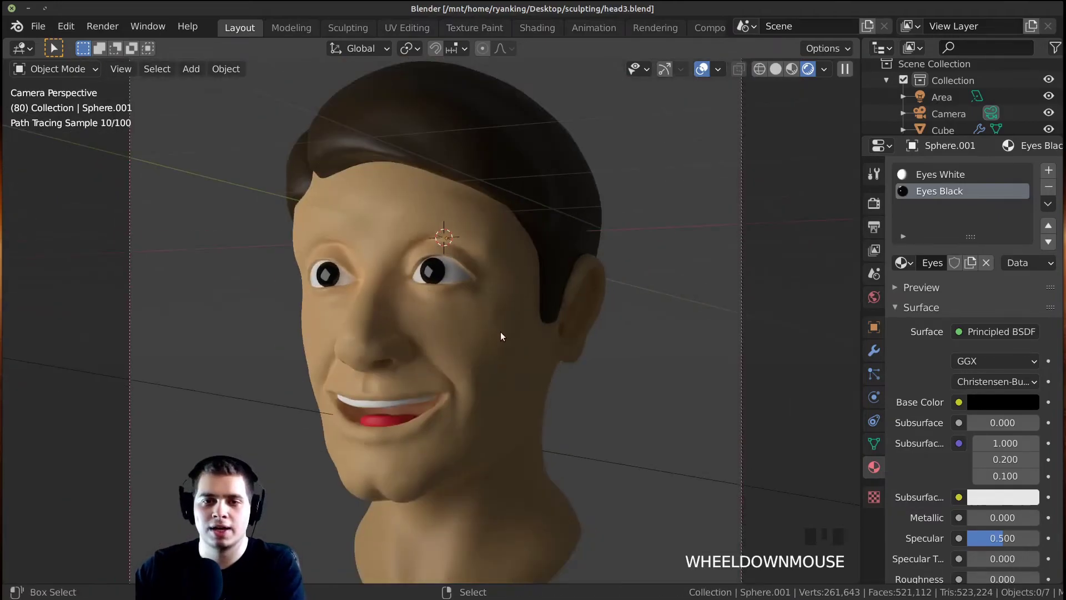
pyautogui.middleClick(502, 334)
# Save the blend file before setting up the HDRI environment lighting
pyautogui.press('ctrl+s')
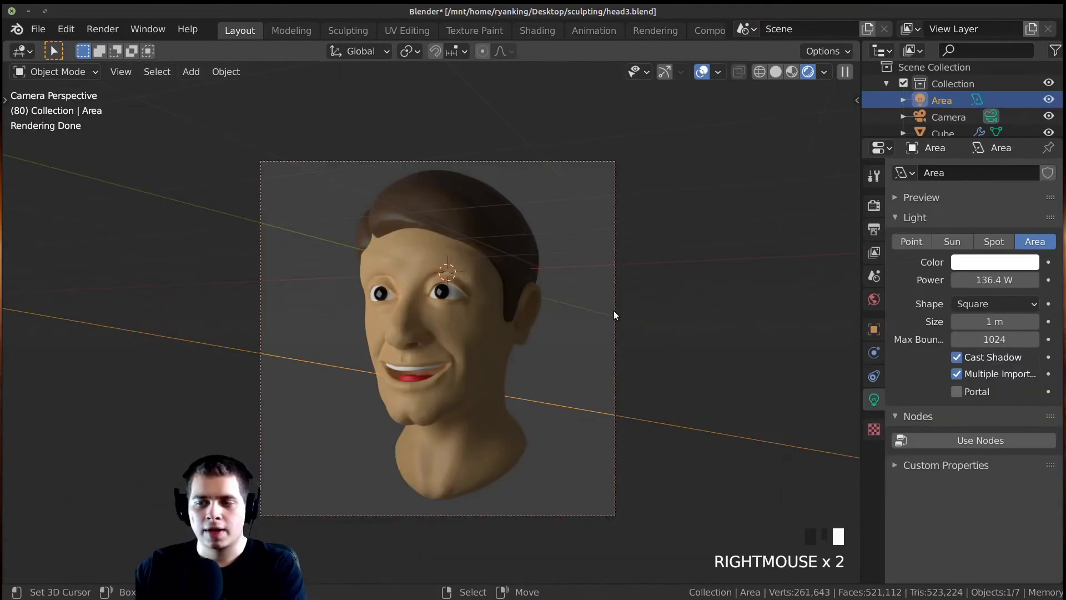
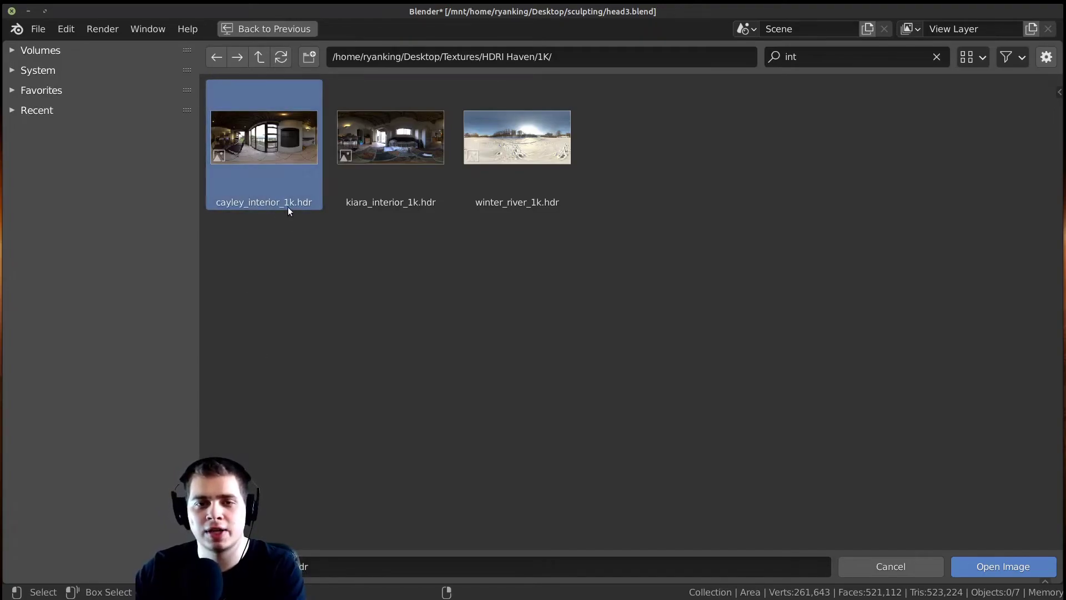
# Load cayley_interior_1k.hdr as world lighting and inspect the rendered camera shot of the head
pyautogui.click(888, 546)
pyautogui.middleClick(499, 230)
pyautogui.scroll(-3)
pyautogui.moveTo(449, 310); pyautogui.dragTo(427, 335)
pyautogui.scroll(-3)
pyautogui.press('ctrl+s')
pyautogui.moveTo(515, 290); pyautogui.dragTo(873, 225)
pyautogui.moveTo(873, 225); pyautogui.dragTo(917, 469)
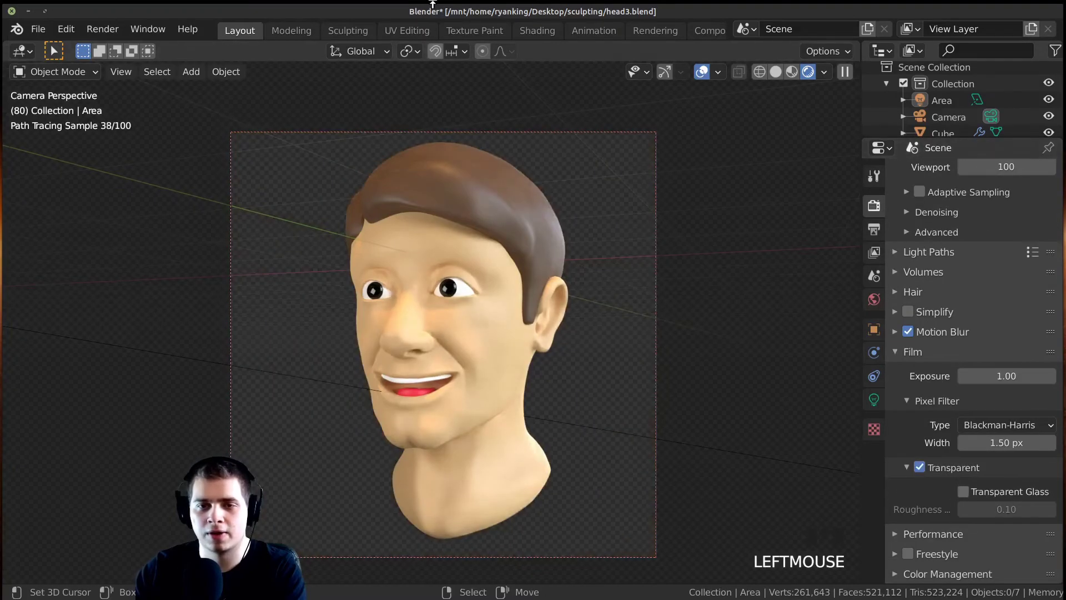
# Adjust the view of the HDRI-lit head rendered on a transparent background
pyautogui.moveTo(510, 318); pyautogui.dragTo(519, 311)
pyautogui.scroll(3)
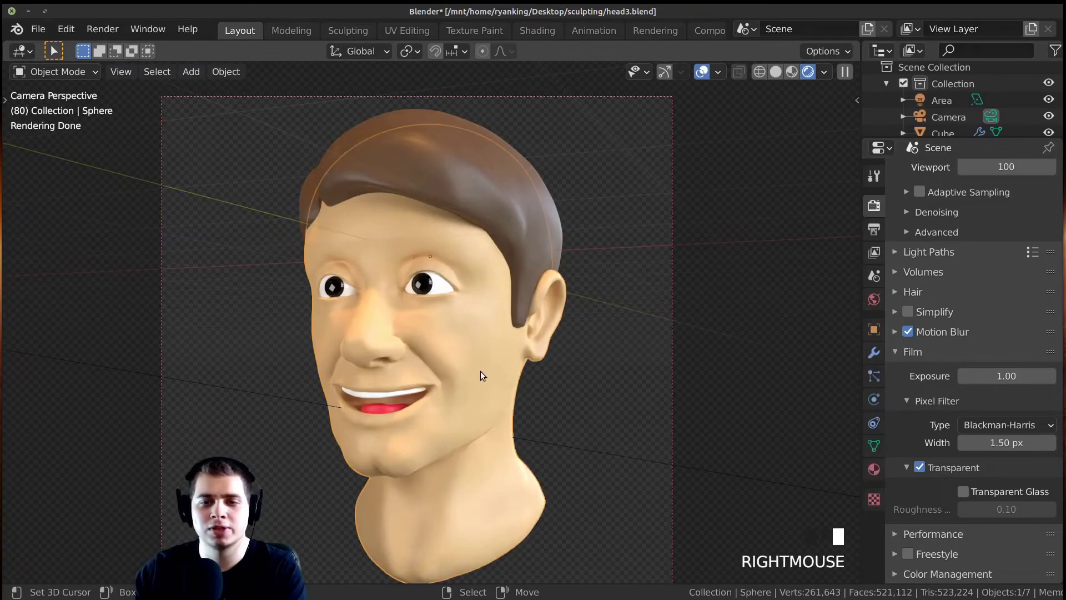
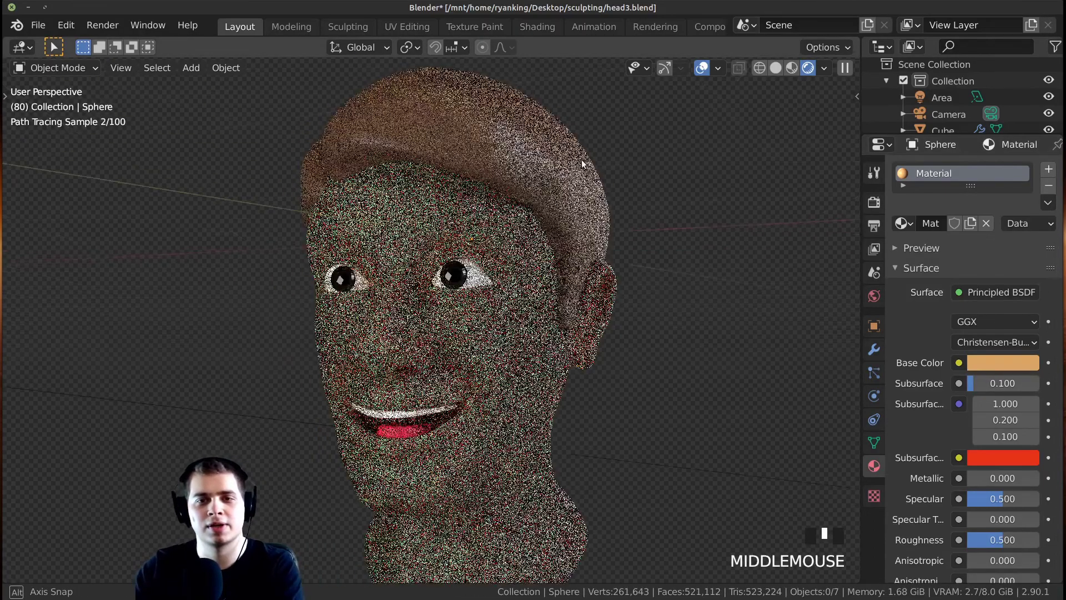
# Save the file and switch the viewport to Material Preview shading around the head
pyautogui.press('ctrl+s')
pyautogui.moveTo(606, 298); pyautogui.dragTo(437, 327)
pyautogui.scroll(3)
pyautogui.rightClick(418, 300)
pyautogui.press('KP_Decimal')
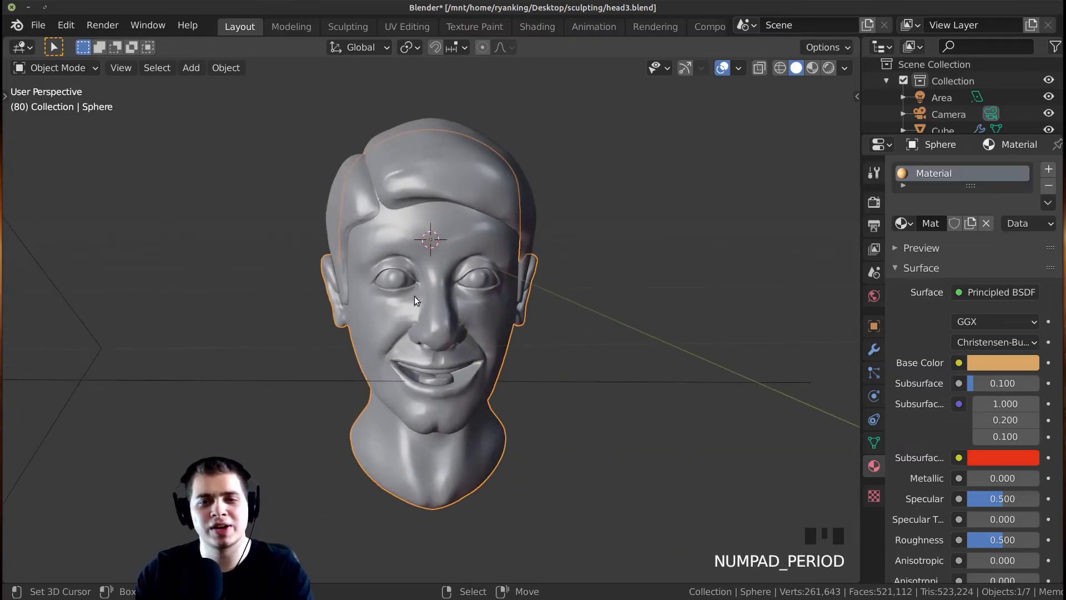
pyautogui.moveTo(439, 285); pyautogui.dragTo(465, 226)
pyautogui.scroll(-3)
pyautogui.moveTo(465, 226); pyautogui.dragTo(534, 291)
pyautogui.press('z')
# Orbit up to the forehead and recentre the 3D cursor with Shift+C
pyautogui.middleClick(540, 323)
pyautogui.scroll(3)
pyautogui.middleClick(573, 302)
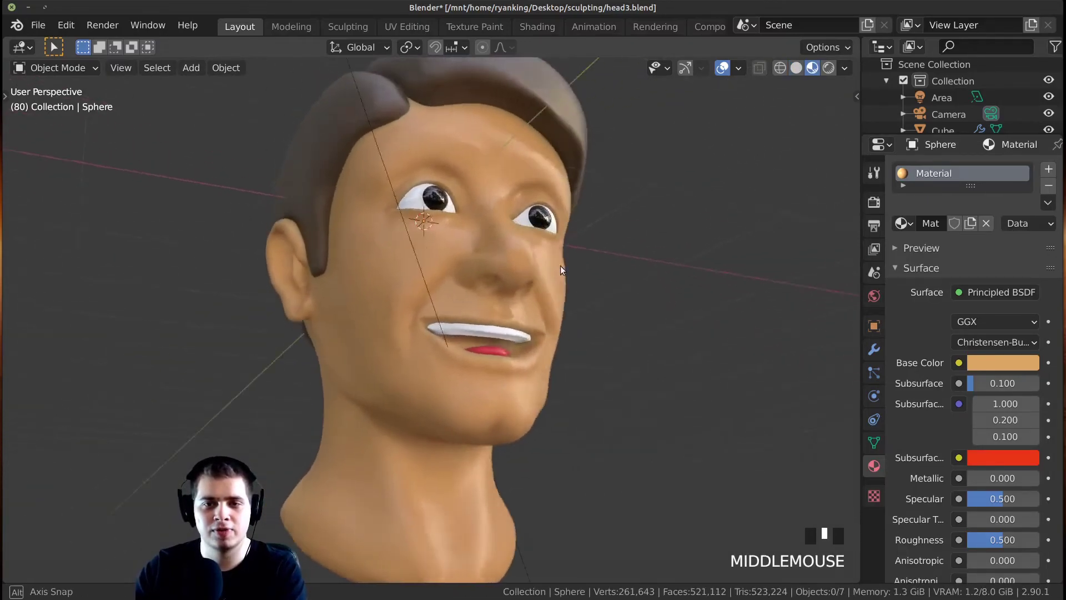
pyautogui.scroll(-3)
pyautogui.middleClick(461, 351)
pyautogui.scroll(3)
pyautogui.moveTo(580, 281); pyautogui.dragTo(465, 169)
pyautogui.press('shift+c')
pyautogui.moveTo(510, 281); pyautogui.dragTo(528, 93)
# Add a mesh cube via Shift+A and scale it down beside the forehead
pyautogui.press('shift+a')
pyautogui.middleClick(585, 165)
pyautogui.scroll(-3)
pyautogui.middleClick(585, 231)
pyautogui.press('s')
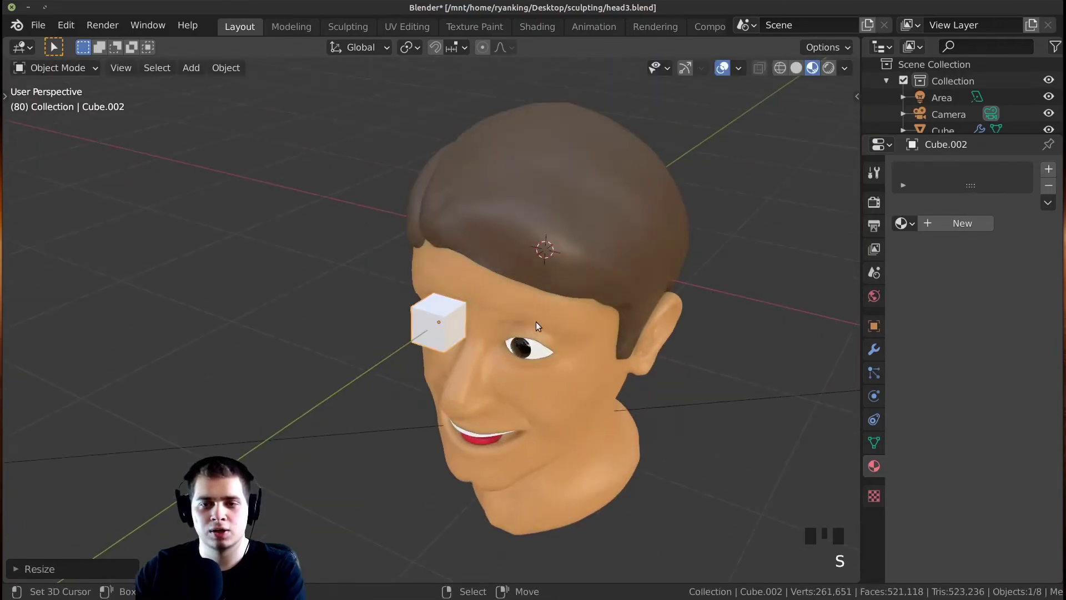
# Give Cube.002 the brown hair material and move it out from the face along the Y axis
pyautogui.moveTo(535, 331); pyautogui.dragTo(388, 268)
pyautogui.press('KP_Decimal')
pyautogui.scroll(-3)
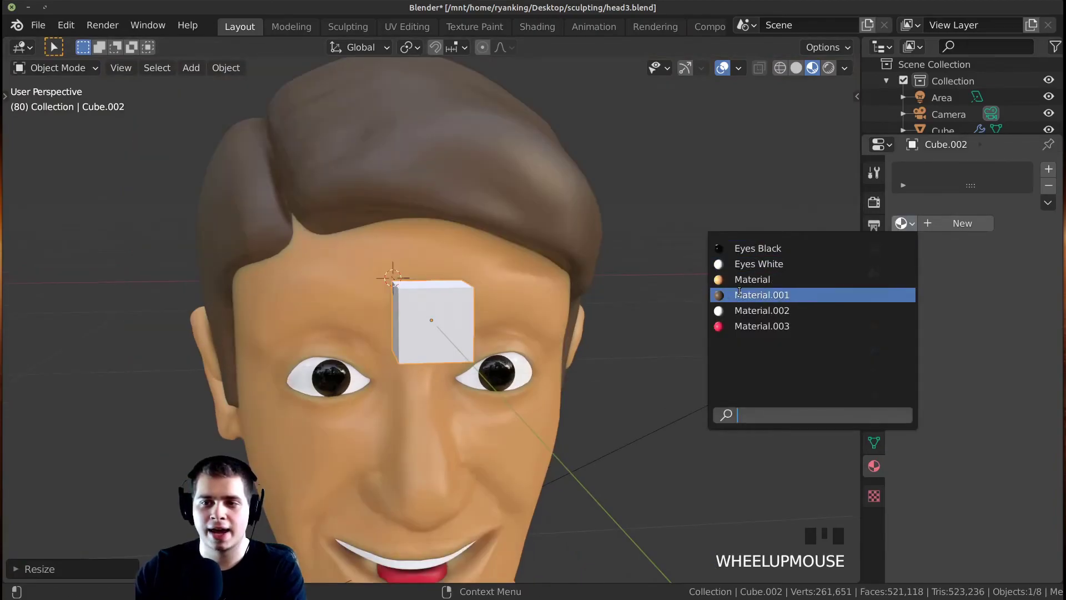
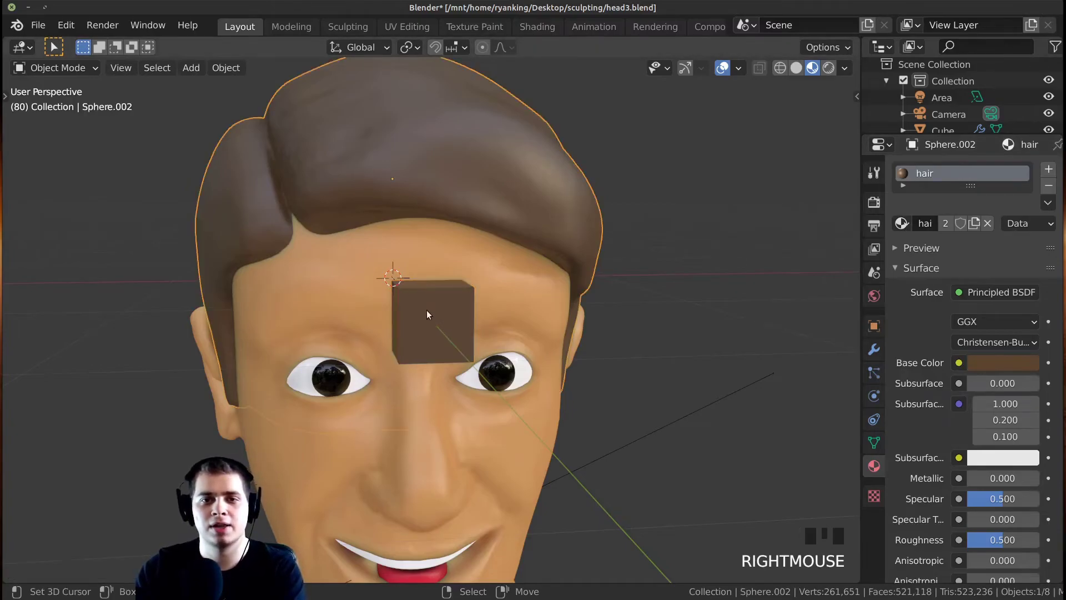
pyautogui.middleClick(492, 320)
pyautogui.scroll(3)
pyautogui.middleClick(651, 296)
pyautogui.press('g')
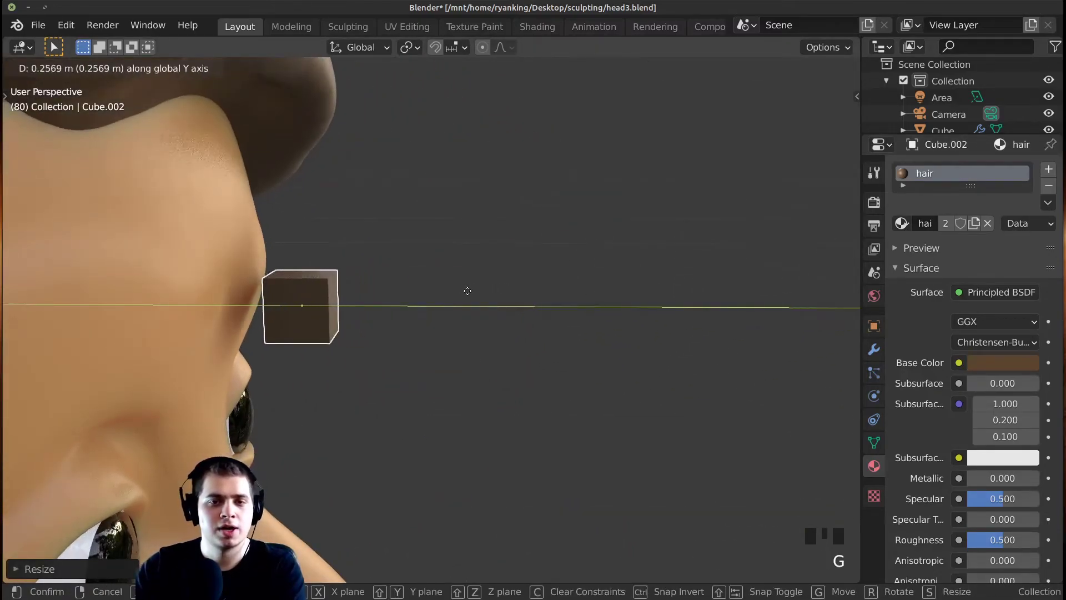